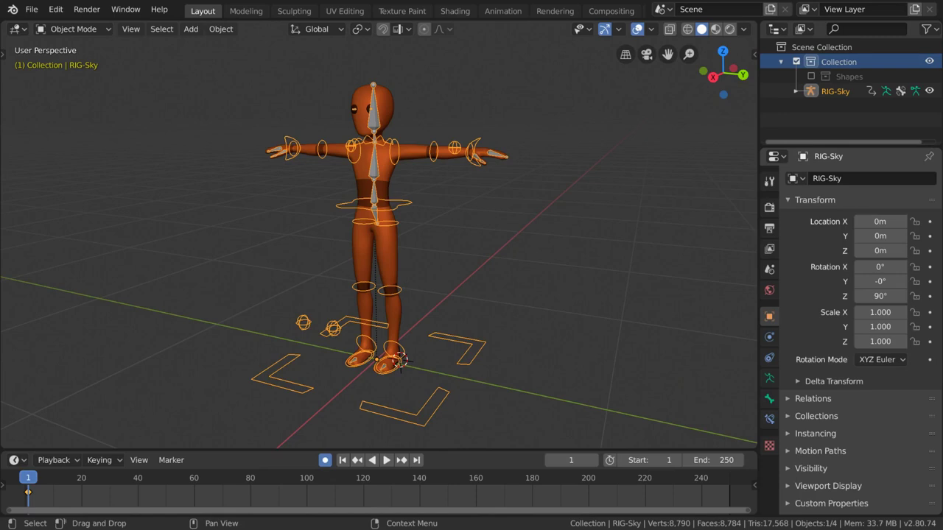
Step: Put the GEO-Body mesh into Weight Paint and display the DEF-Thigh.L group's weights
{"action": "left_click", "coordinate": [421, 156]}
{"action": "left_click", "coordinate": [101, 33]}
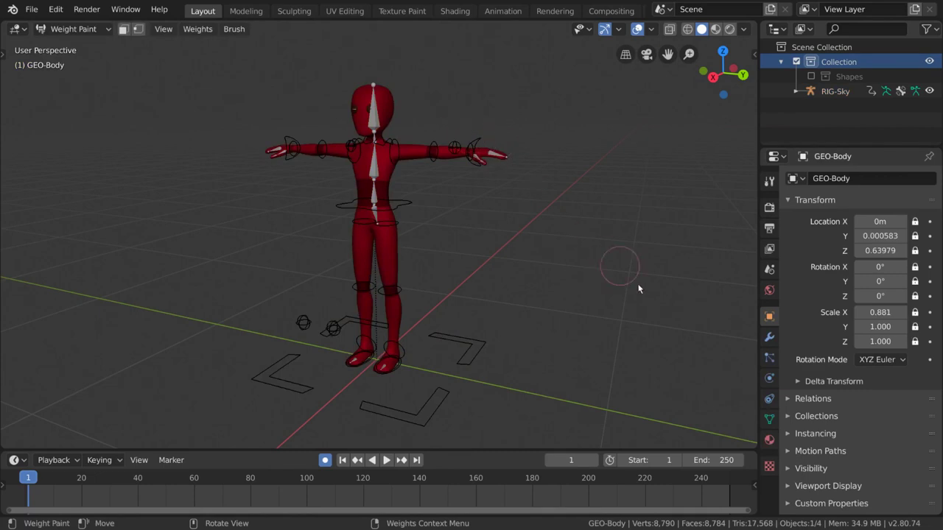
{"action": "left_click", "coordinate": [777, 429]}
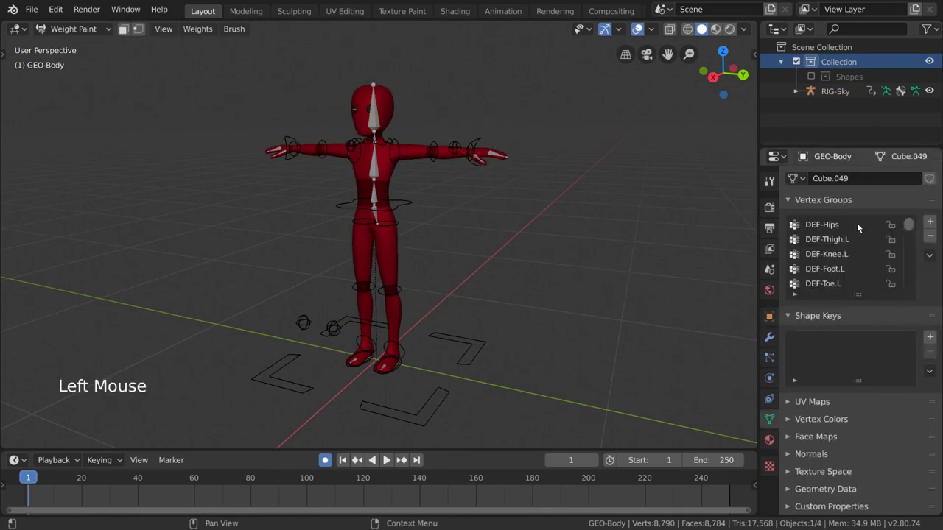
{"action": "left_click", "coordinate": [860, 223]}
{"action": "left_click", "coordinate": [853, 238]}
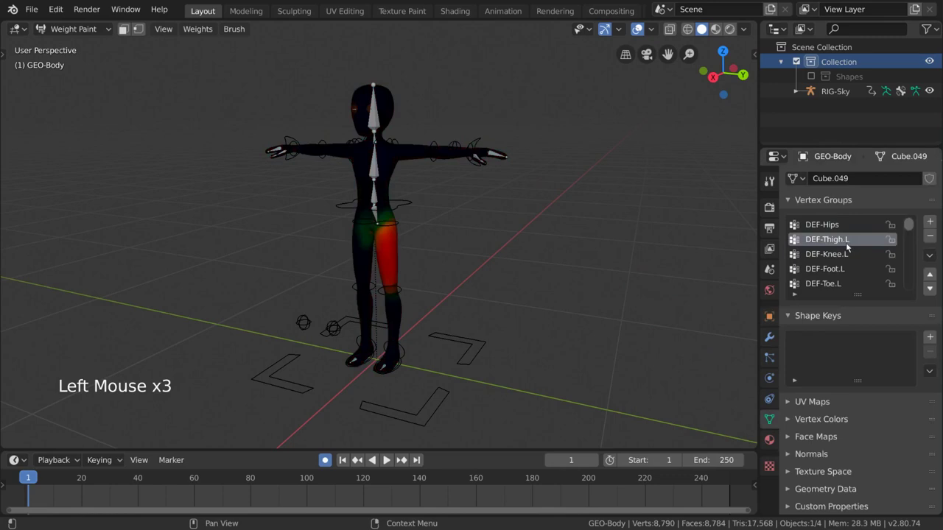
Step: Step through the next thigh and knee groups, then return the rig to Pose Mode
{"action": "left_click", "coordinate": [847, 259]}
{"action": "left_click", "coordinate": [846, 274]}
{"action": "left_click", "coordinate": [849, 286]}
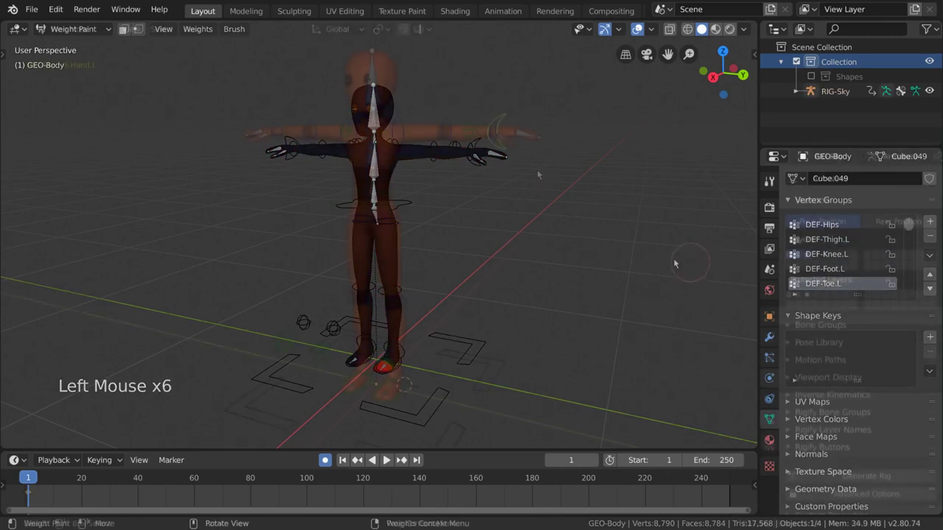
{"action": "middle_click", "coordinate": [544, 175]}
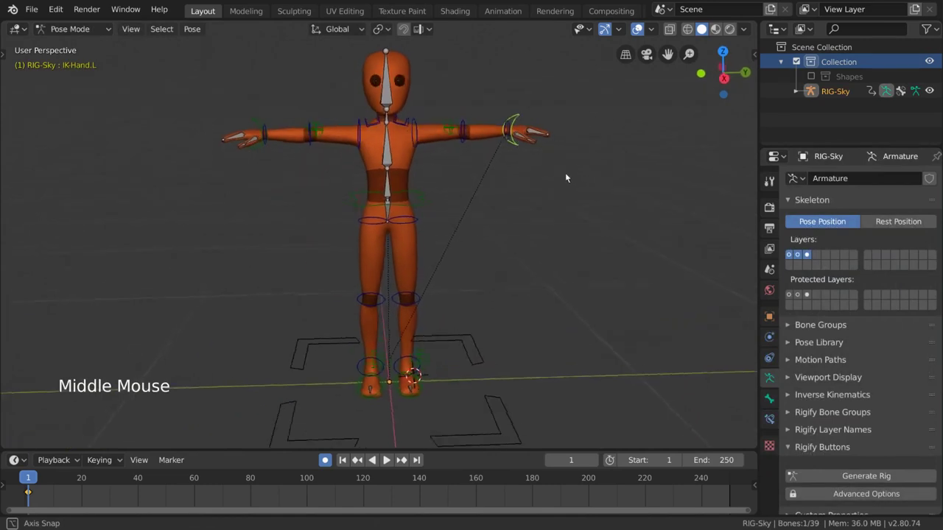
Step: Select a left-hand finger bone in Pose Mode and test-rotate it
{"action": "scroll", "scroll_direction": "down", "scroll_amount": 3}
{"action": "middle_click", "coordinate": [520, 185]}
{"action": "middle_click", "coordinate": [514, 195]}
{"action": "middle_click", "coordinate": [501, 193]}
{"action": "middle_click", "coordinate": [505, 171]}
{"action": "key", "text": "g"}
{"action": "key", "text": "r"}
{"action": "left_click", "coordinate": [516, 139]}
{"action": "middle_click", "coordinate": [529, 161]}
{"action": "scroll", "scroll_direction": "up", "scroll_amount": 3}
{"action": "key", "text": "r"}
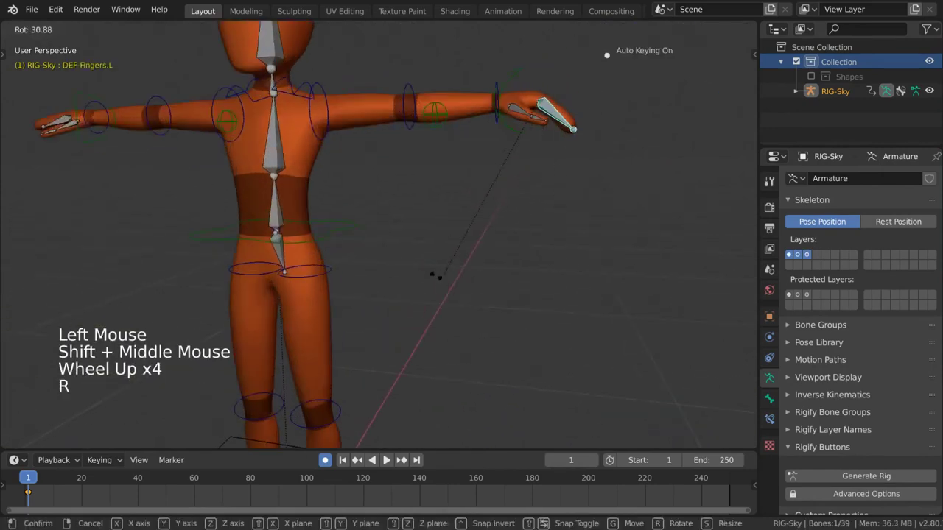
{"action": "key", "text": "KP_Decimal"}
{"action": "scroll", "scroll_direction": "down", "scroll_amount": 3}
Step: Select the upper spine bone and test-rotate it from several angles
{"action": "middle_click", "coordinate": [481, 288]}
{"action": "key", "text": "r"}
{"action": "middle_click", "coordinate": [425, 296]}
{"action": "scroll", "scroll_direction": "down", "scroll_amount": 3}
{"action": "scroll", "scroll_direction": "down", "scroll_amount": 3}
{"action": "middle_click", "coordinate": [249, 266]}
{"action": "scroll", "scroll_direction": "down", "scroll_amount": 3}
{"action": "middle_click", "coordinate": [446, 229]}
{"action": "left_click", "coordinate": [356, 340]}
{"action": "middle_click", "coordinate": [404, 323]}
{"action": "left_click", "coordinate": [384, 172]}
{"action": "key", "text": "r"}
{"action": "middle_click", "coordinate": [488, 179]}
{"action": "key", "text": "r"}
{"action": "key", "text": "r"}
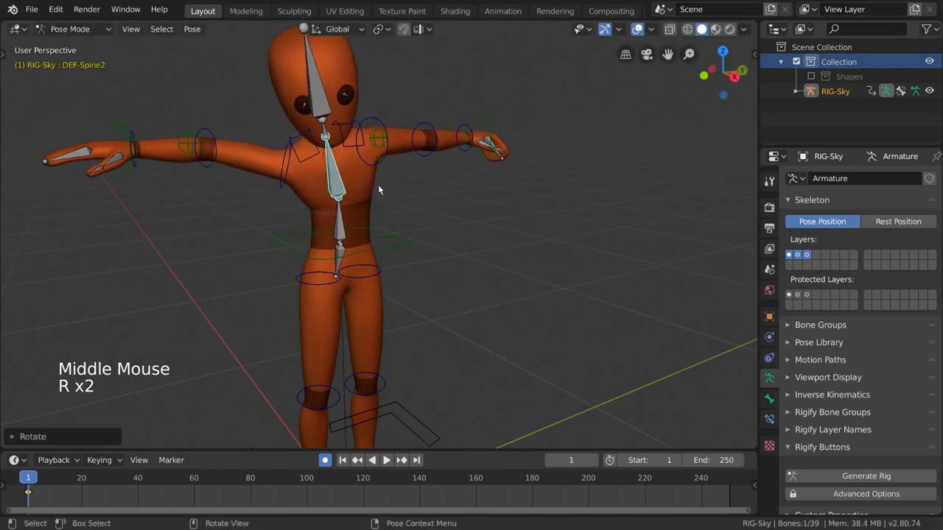
Step: Switch GEO-Body into Weight Paint and show the DEF-Fingers.L group's weights
{"action": "key", "text": "ctrl+Tab"}
{"action": "left_click", "coordinate": [375, 187]}
{"action": "left_click", "coordinate": [106, 34]}
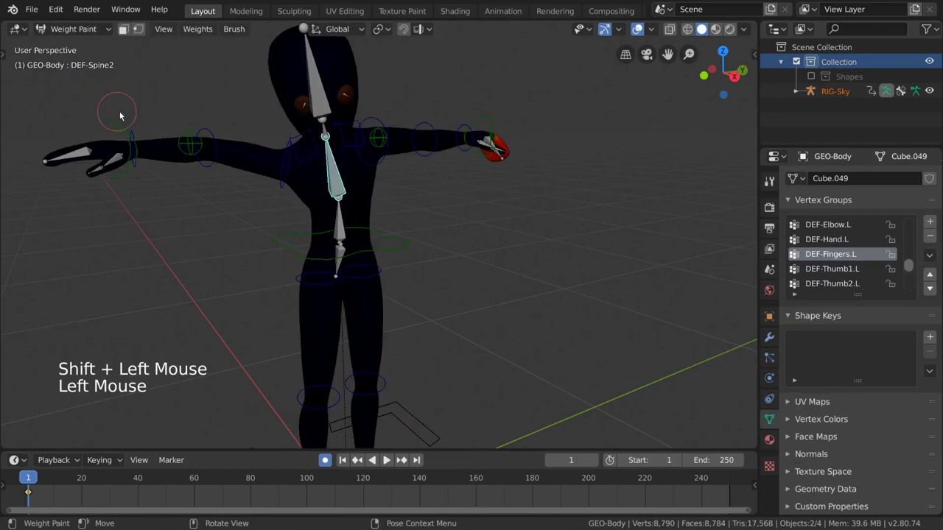
Step: Display the DEF-Clavicle.L weights and rotate the clavicle to preview shoulder deformation
{"action": "middle_click", "coordinate": [342, 222]}
{"action": "scroll", "scroll_direction": "up", "scroll_amount": 3}
{"action": "left_click", "coordinate": [454, 141]}
{"action": "left_click", "coordinate": [443, 139]}
{"action": "scroll", "scroll_direction": "up", "scroll_amount": 3}
{"action": "middle_click", "coordinate": [516, 166]}
{"action": "key", "text": "r"}
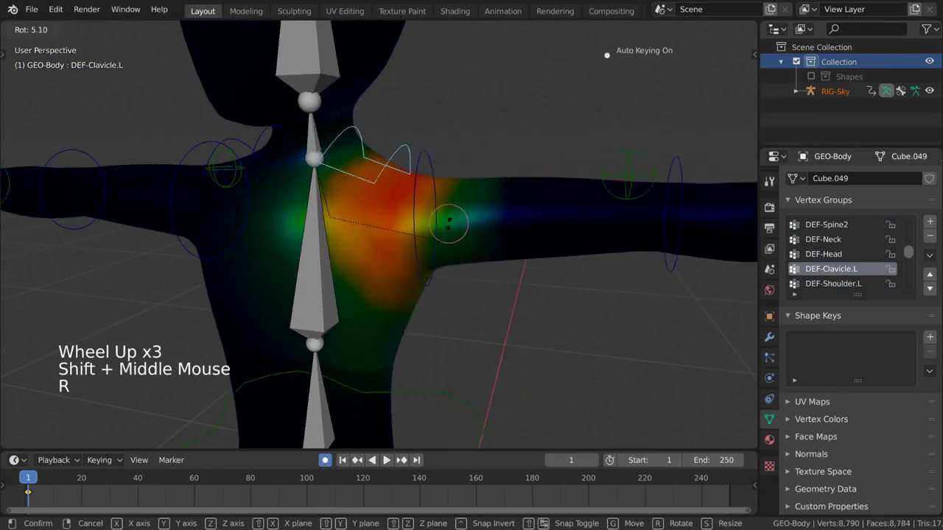
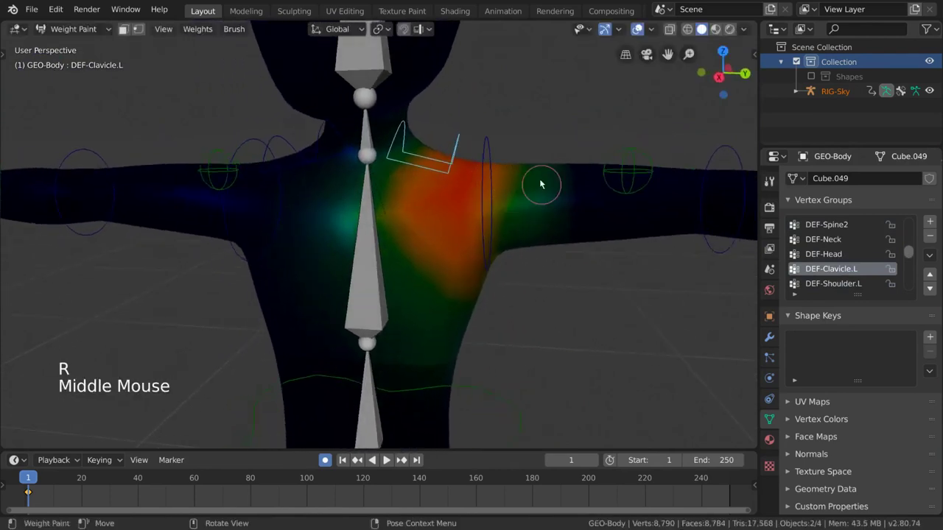
{"action": "key", "text": "r"}
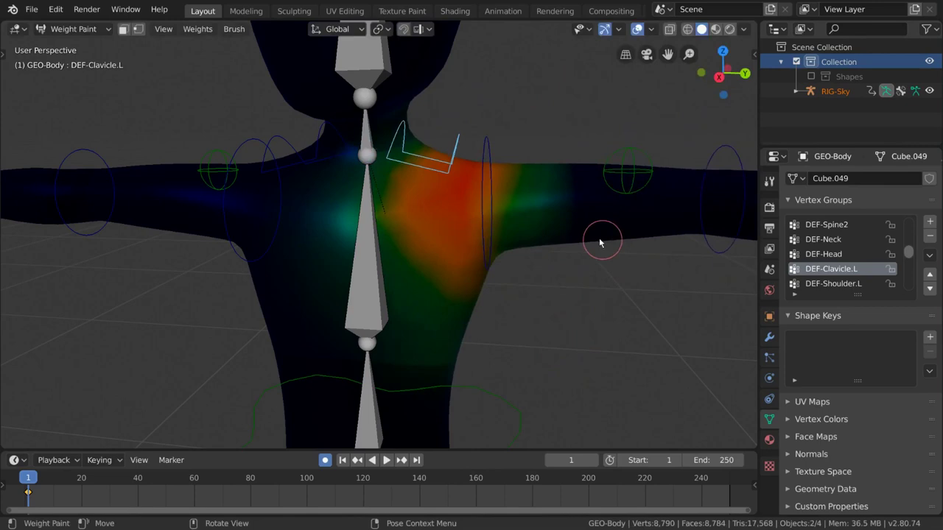
Step: Select neighbouring shoulder bones and test-rotate each to check their weights
{"action": "scroll", "scroll_direction": "down", "scroll_amount": 3}
{"action": "middle_click", "coordinate": [492, 241]}
{"action": "scroll", "scroll_direction": "up", "scroll_amount": 3}
{"action": "left_click", "coordinate": [459, 169]}
{"action": "left_click", "coordinate": [444, 162]}
{"action": "left_click", "coordinate": [461, 168]}
{"action": "key", "text": "r"}
{"action": "left_click", "coordinate": [440, 160]}
{"action": "key", "text": "r"}
Step: Grab the left hand control and drag it downward to bend the arm
{"action": "scroll", "scroll_direction": "down", "scroll_amount": 3}
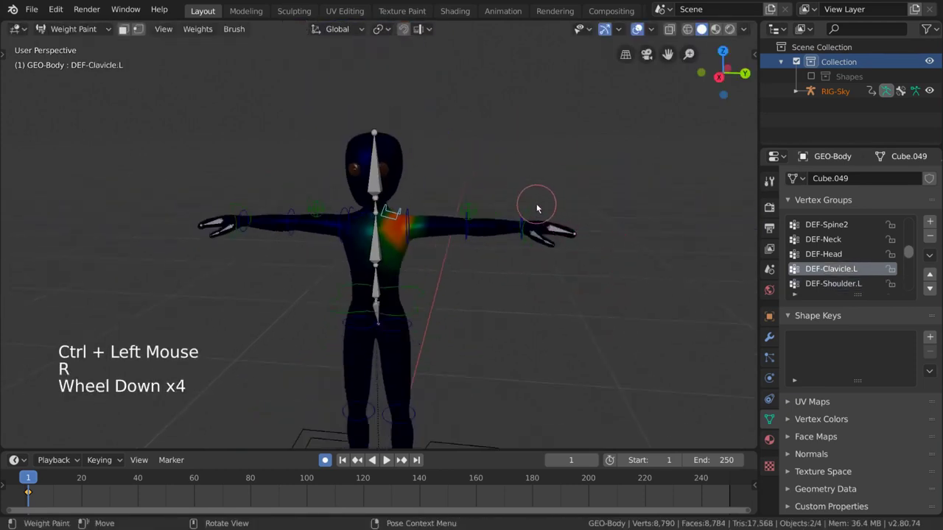
{"action": "left_click", "coordinate": [541, 211]}
{"action": "scroll", "scroll_direction": "up", "scroll_amount": 3}
{"action": "key", "text": "g"}
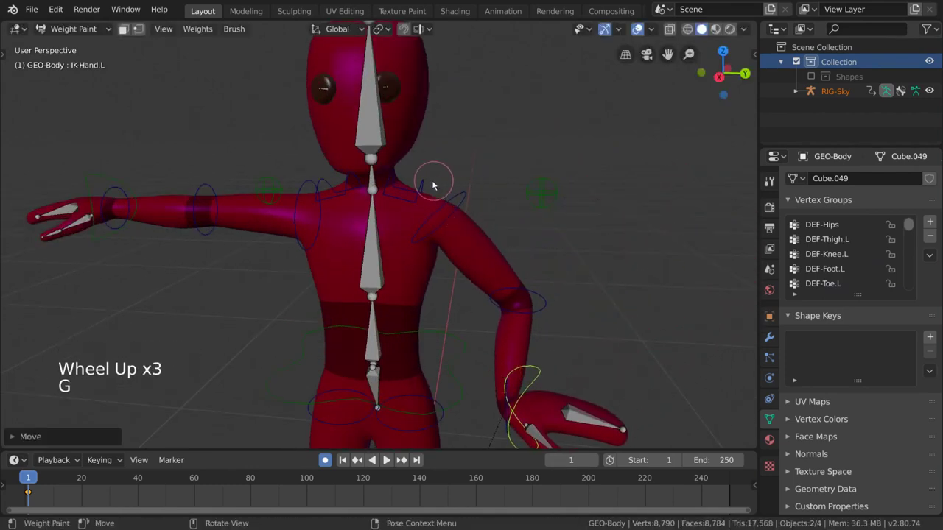
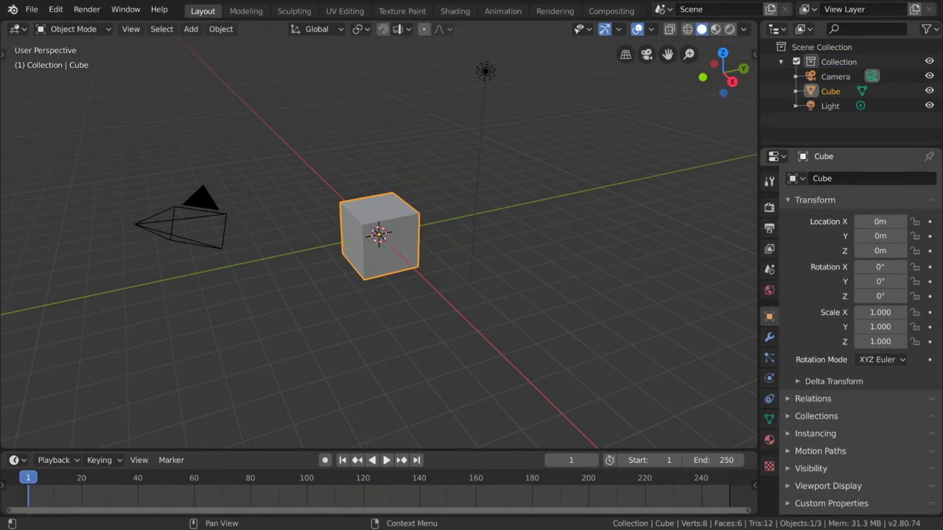
Step: Select the default cube and show its empty Vertex Groups list in Object Data properties
{"action": "left_click", "coordinate": [406, 266]}
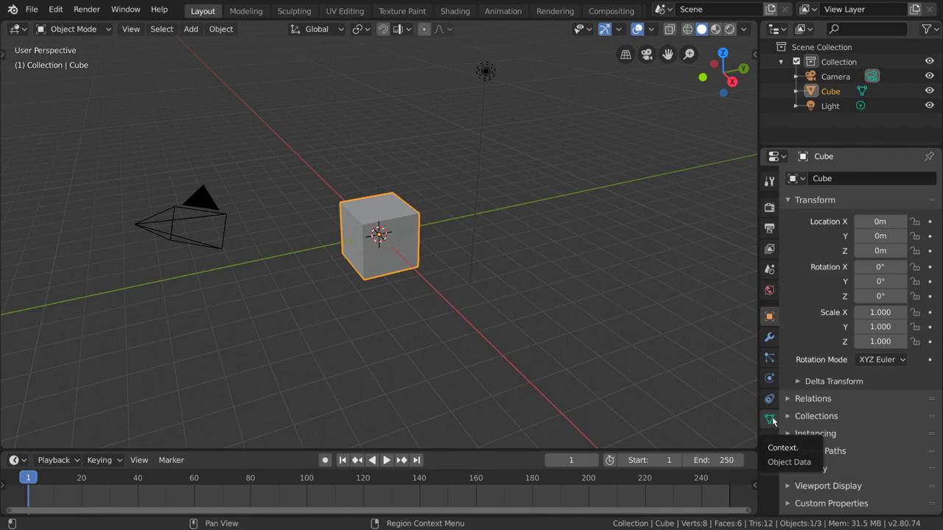
{"action": "left_click", "coordinate": [777, 423]}
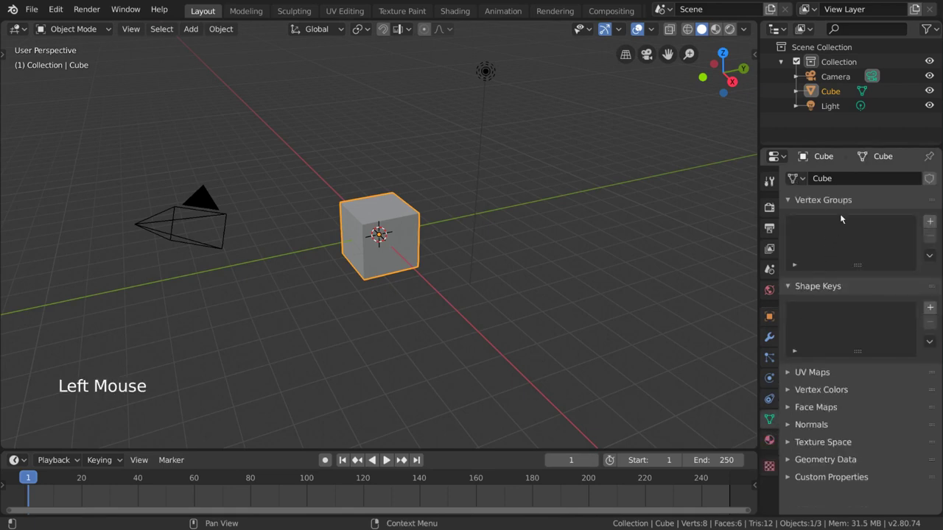
{"action": "double_click", "coordinate": [855, 198]}
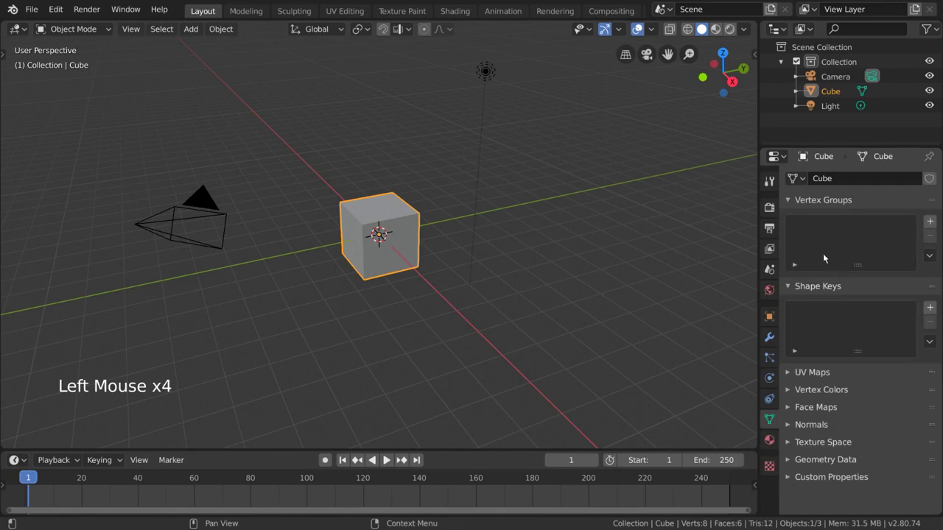
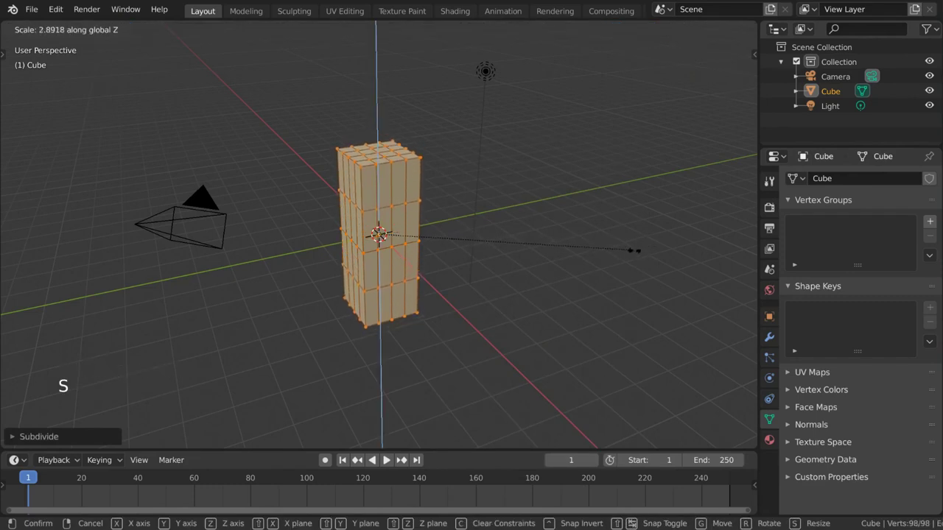
Step: Confirm the subdivided cube stretched into a tall column and bring up the Add menu for an armature
{"action": "key", "text": "Tab"}
{"action": "left_click", "coordinate": [191, 27]}
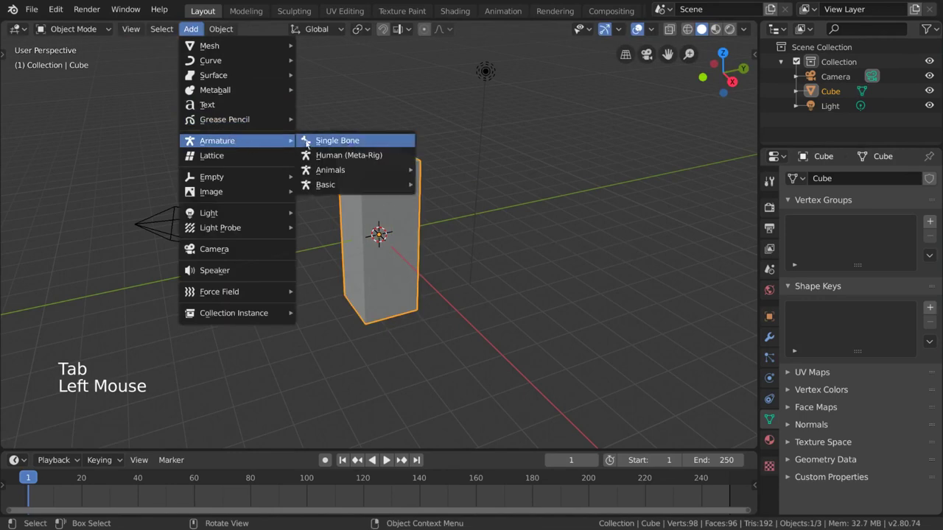
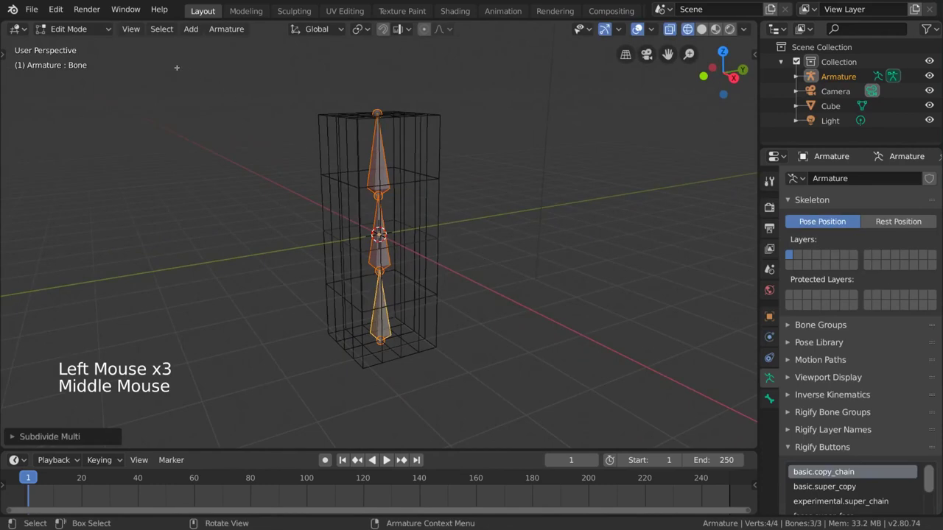
Step: Parent the column mesh to the armature with Ctrl+P automatic weights
{"action": "left_click", "coordinate": [106, 34]}
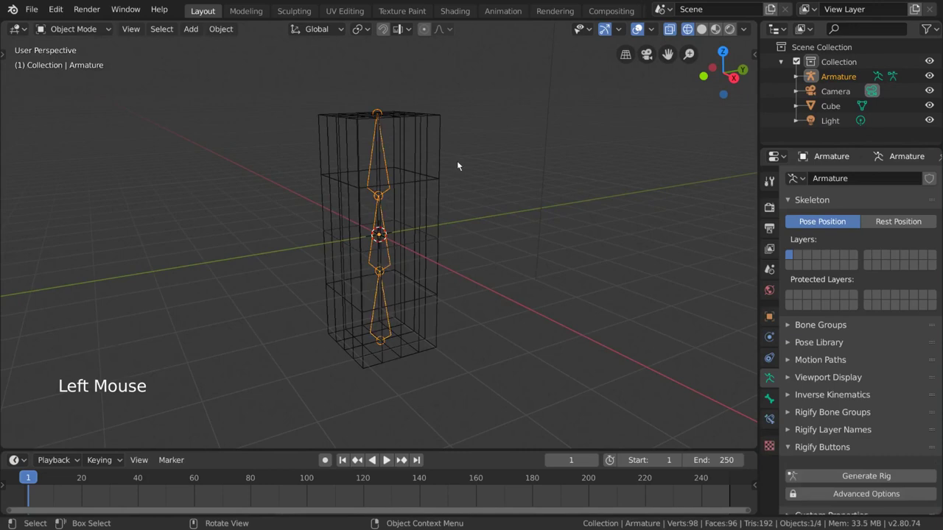
{"action": "left_click", "coordinate": [440, 177]}
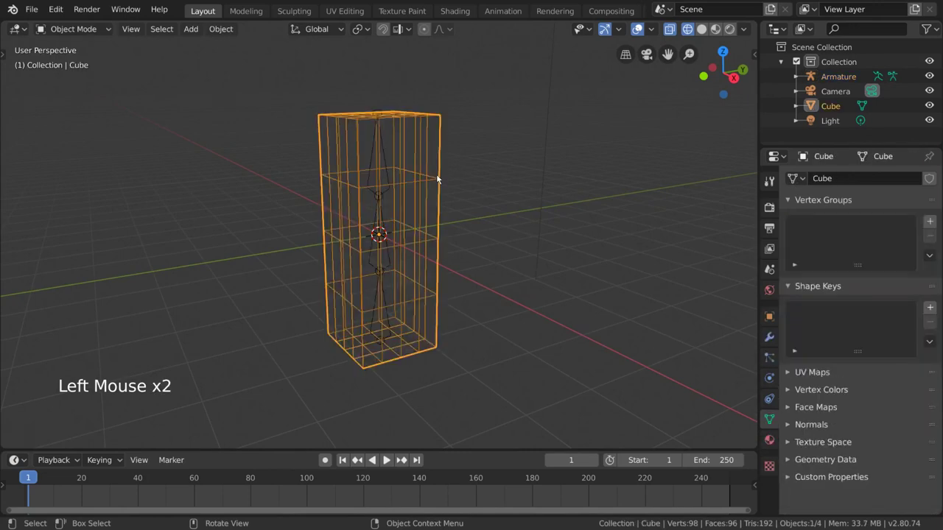
{"action": "left_click", "coordinate": [389, 159]}
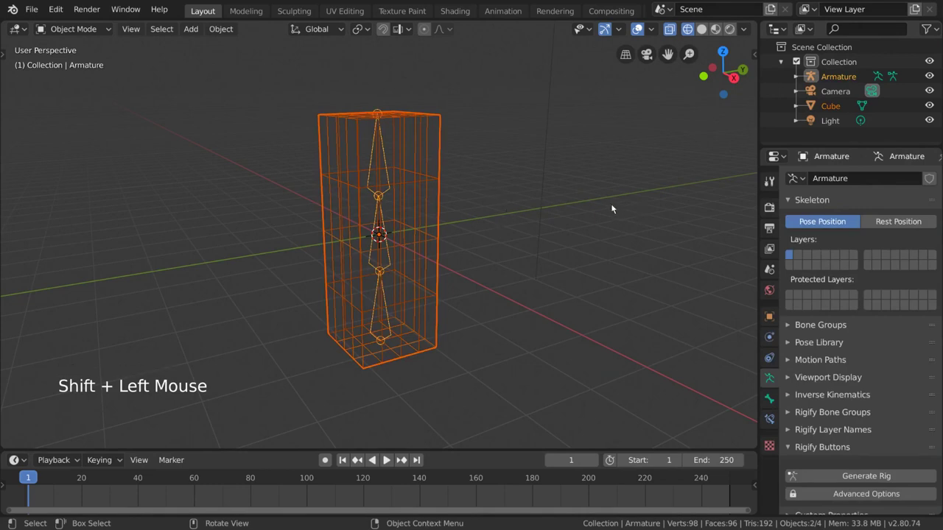
{"action": "key", "text": "ctrl+p"}
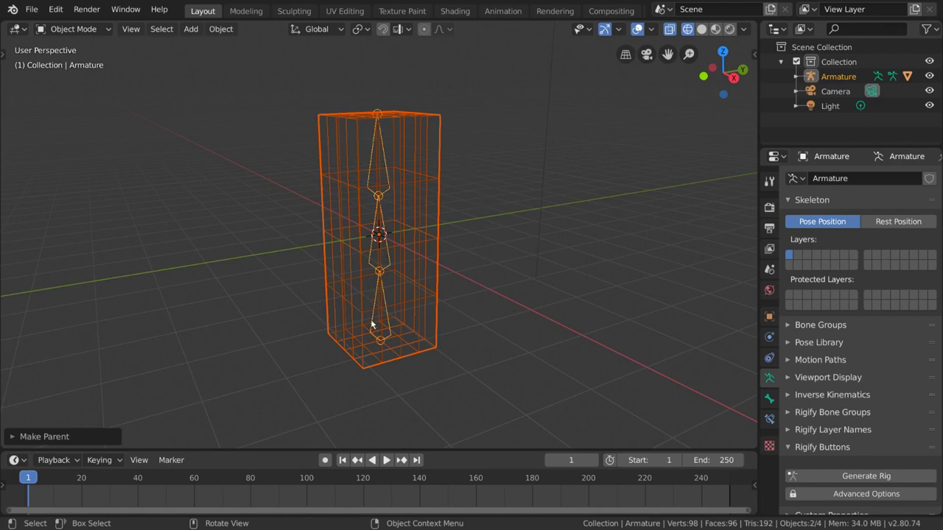
Step: Select only the armature, ready to change its interaction mode
{"action": "left_click", "coordinate": [373, 158]}
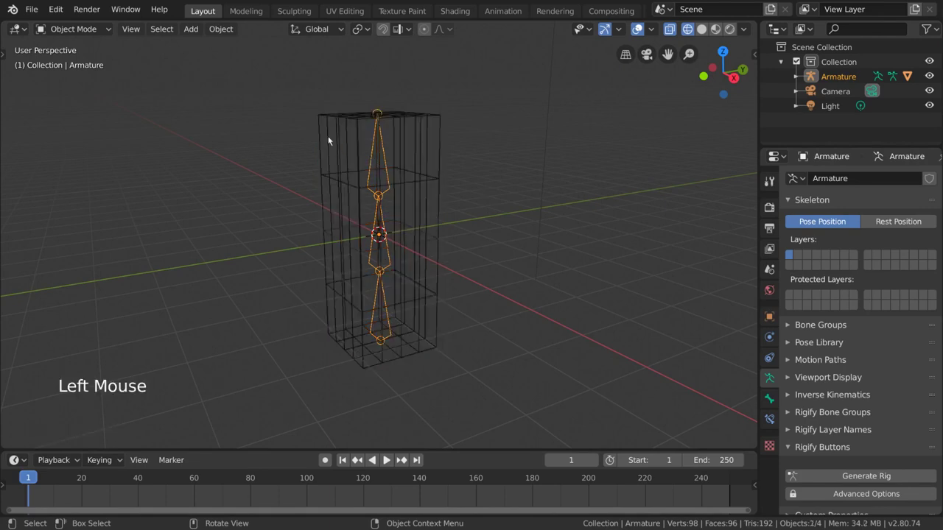
{"action": "left_click", "coordinate": [84, 27]}
Step: In Pose Mode rotate the top bone Bone.002 to bend the column
{"action": "left_click", "coordinate": [374, 174]}
{"action": "key", "text": "r"}
{"action": "left_click", "coordinate": [386, 248]}
{"action": "key", "text": "r"}
{"action": "key", "text": "z"}
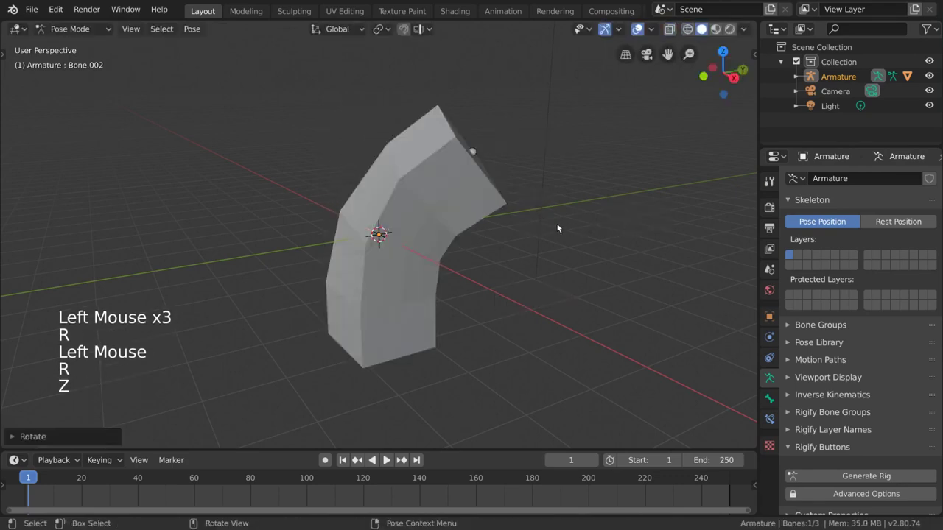
{"action": "middle_click", "coordinate": [538, 226]}
{"action": "key", "text": "r"}
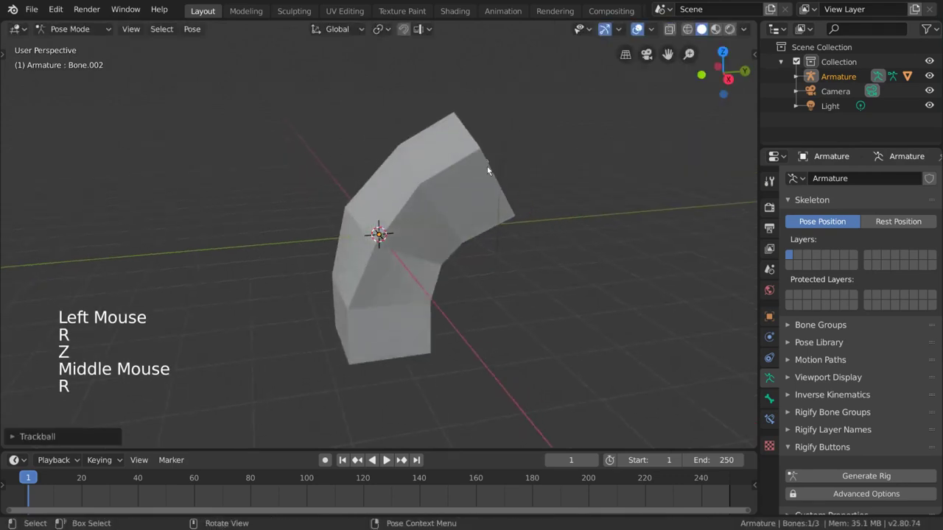
Step: Rotate the middle bone Bone.001 to bend the column further
{"action": "left_click", "coordinate": [489, 164]}
{"action": "key", "text": "r"}
{"action": "middle_click", "coordinate": [605, 248]}
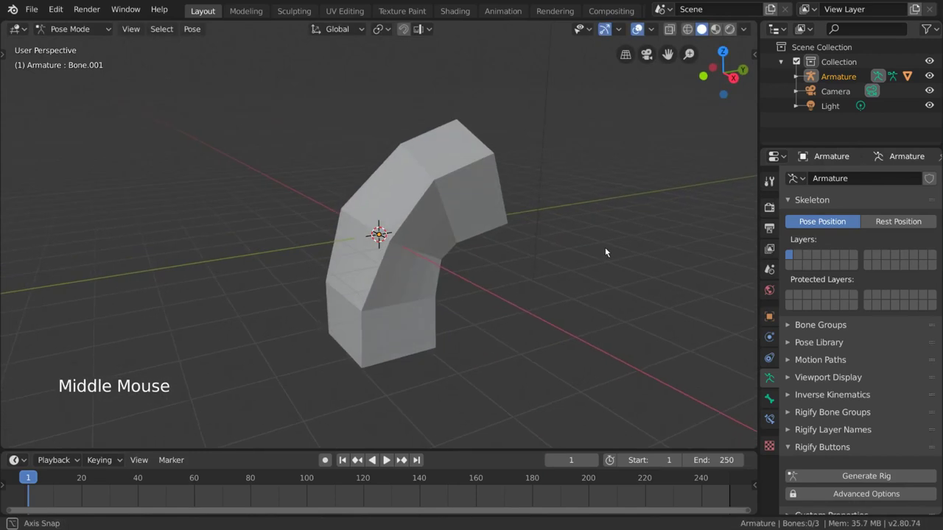
{"action": "left_click", "coordinate": [96, 28]}
Step: Back in Object Mode, bring up the column's Bone, Bone.001 and Bone.002 vertex groups
{"action": "left_click", "coordinate": [396, 154]}
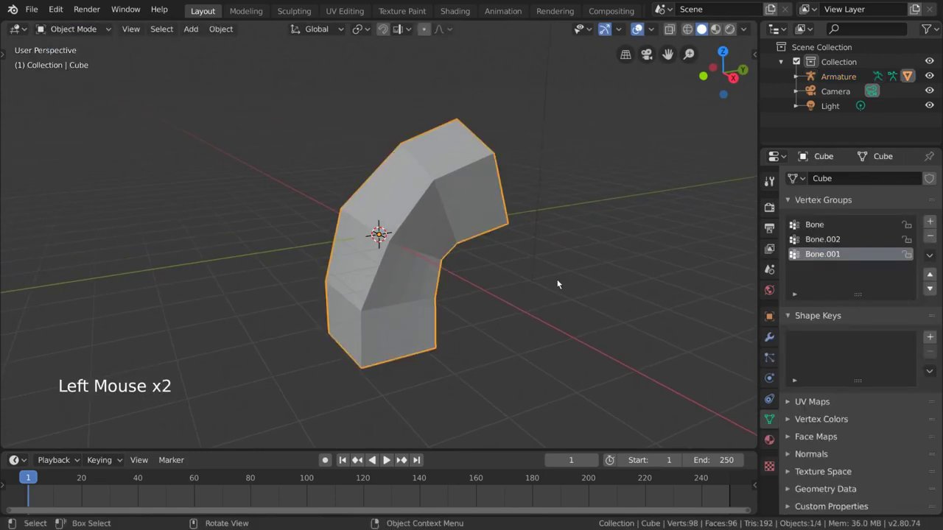
{"action": "left_click", "coordinate": [776, 424]}
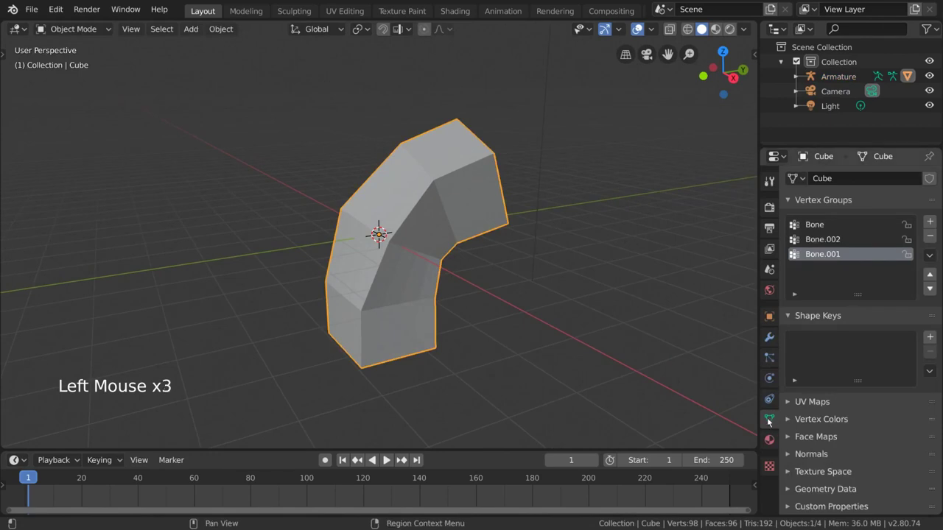
{"action": "left_click", "coordinate": [841, 225]}
{"action": "left_click", "coordinate": [842, 237]}
{"action": "left_click", "coordinate": [848, 253]}
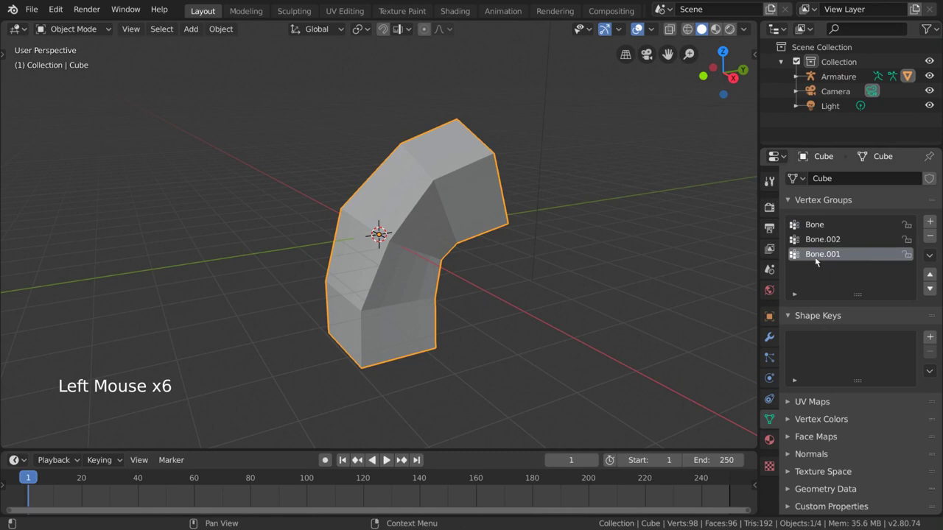
Step: Click through the three vertex groups, leaving Bone.001 active
{"action": "left_click", "coordinate": [853, 244]}
{"action": "left_click", "coordinate": [856, 227]}
{"action": "left_click", "coordinate": [856, 244]}
{"action": "left_click", "coordinate": [861, 255]}
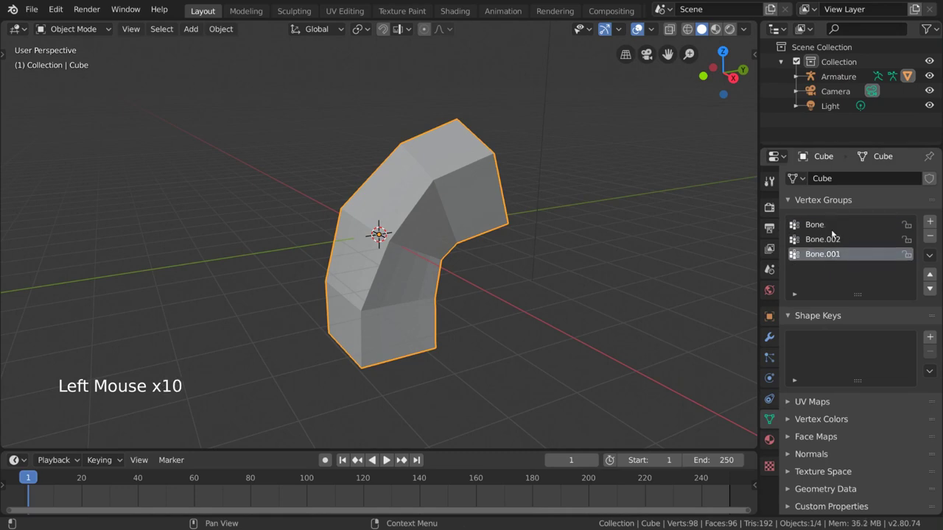
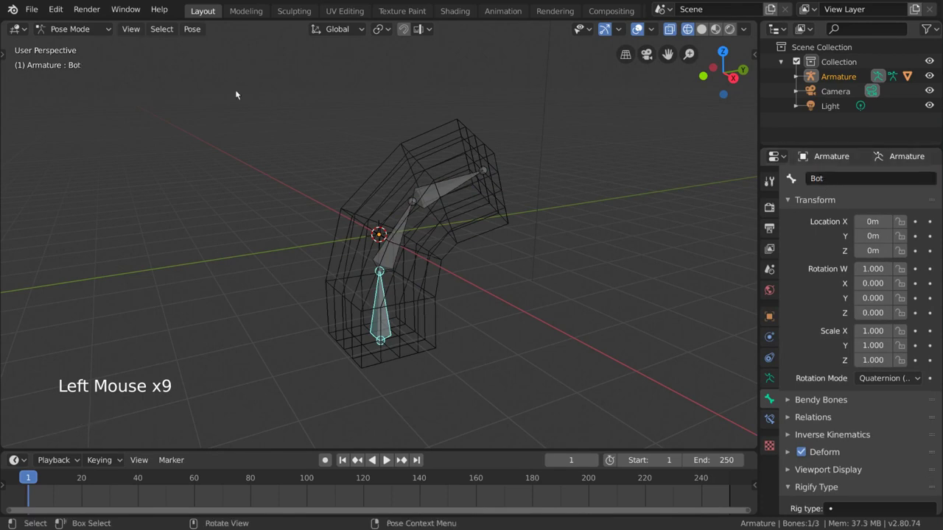
Step: Select the cube and browse its vertex groups now named Bot, Mid and Top
{"action": "left_click", "coordinate": [89, 34]}
{"action": "left_click", "coordinate": [406, 150]}
{"action": "left_click", "coordinate": [771, 424]}
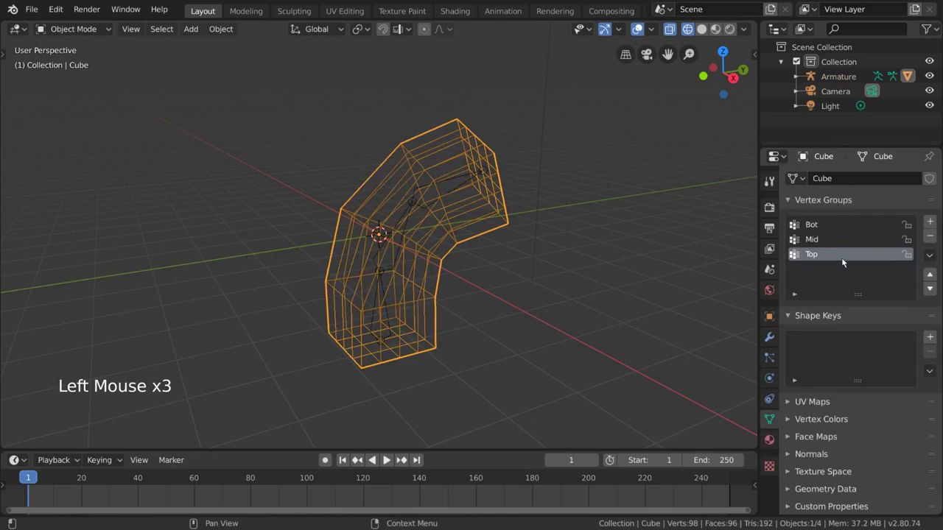
{"action": "left_click", "coordinate": [843, 240]}
{"action": "left_click", "coordinate": [844, 226]}
{"action": "left_click", "coordinate": [844, 243]}
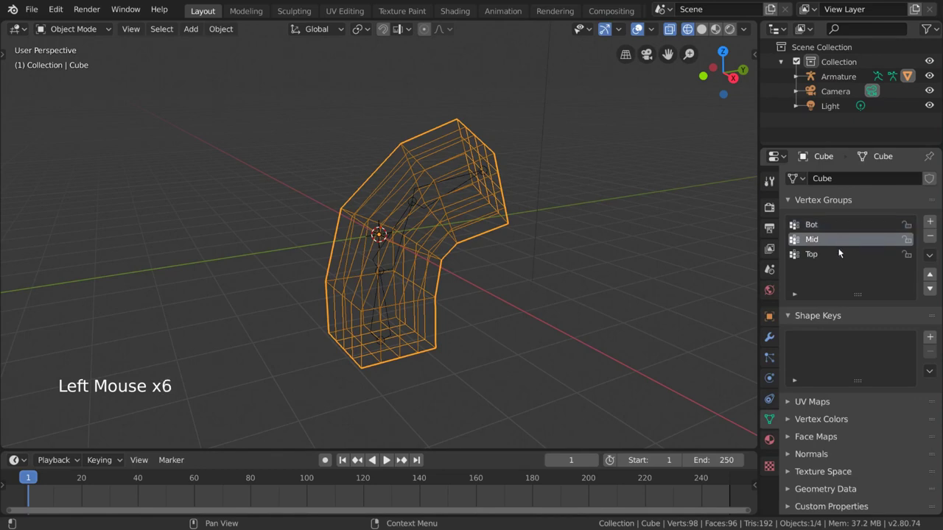
{"action": "left_click", "coordinate": [840, 253]}
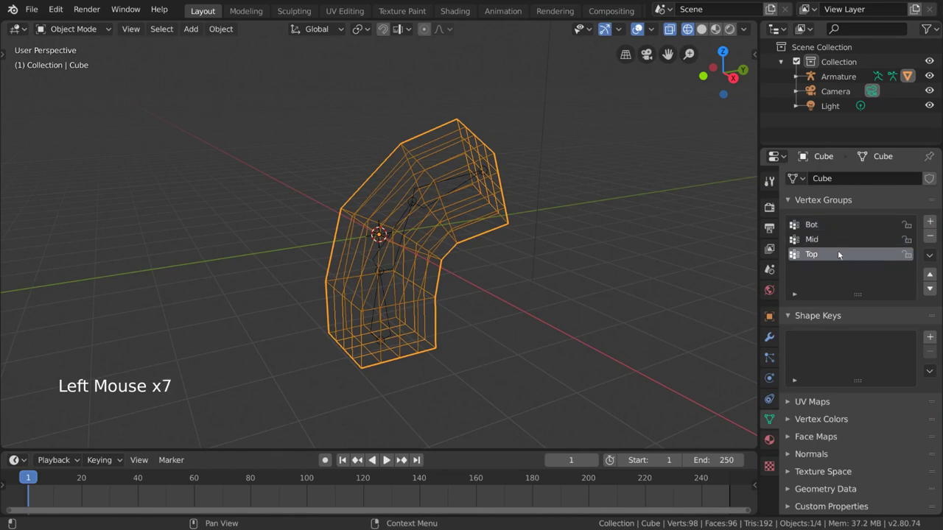
Step: Show the cube solid, enter Weight Paint and orbit to inspect the Top group's weights
{"action": "key", "text": "z"}
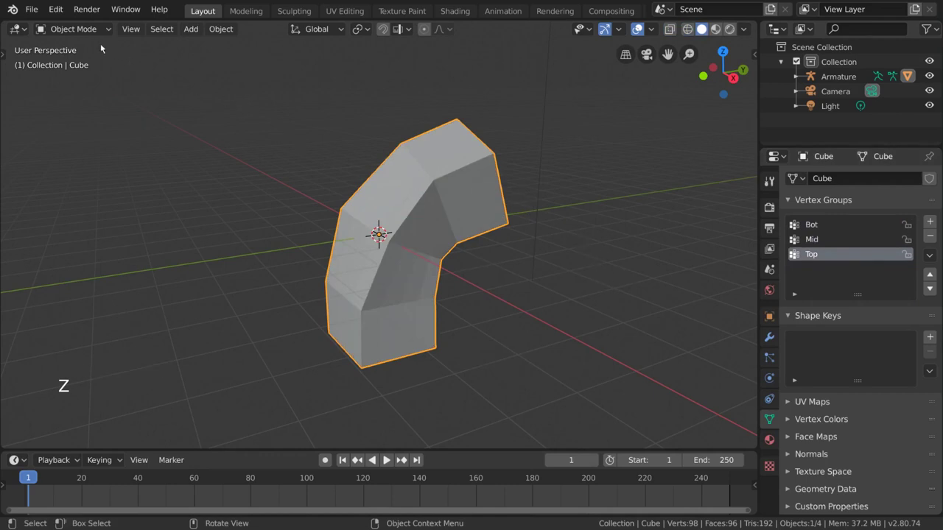
{"action": "left_click", "coordinate": [93, 30]}
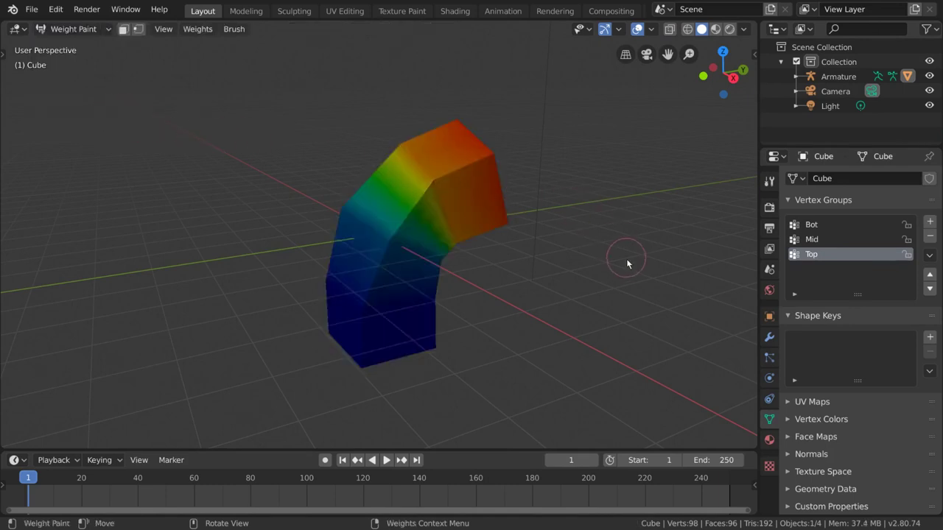
{"action": "key", "text": "ctrl+Tab"}
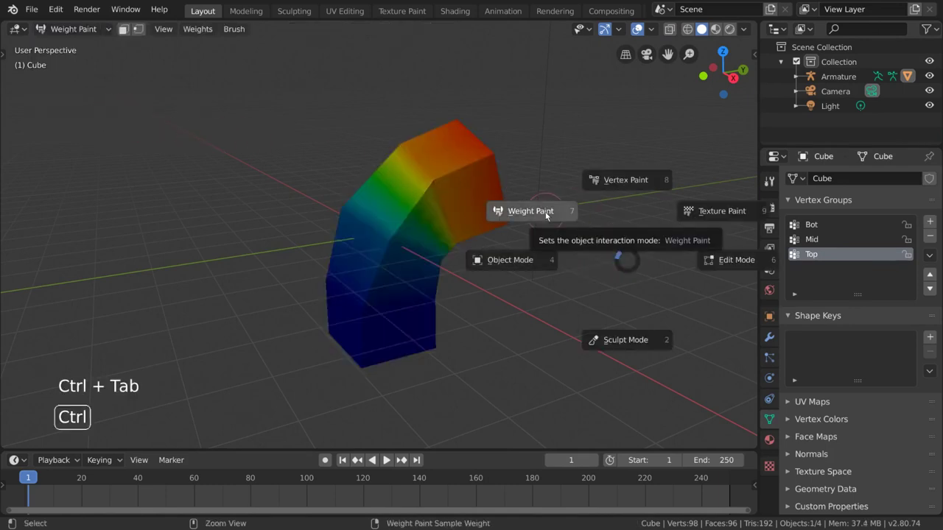
{"action": "key", "text": "ctrl+Tab"}
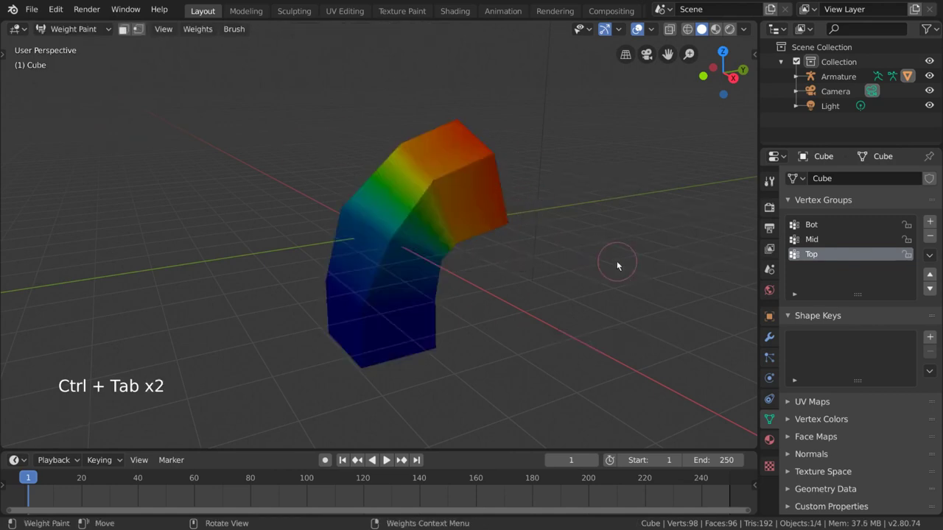
{"action": "middle_click", "coordinate": [593, 262]}
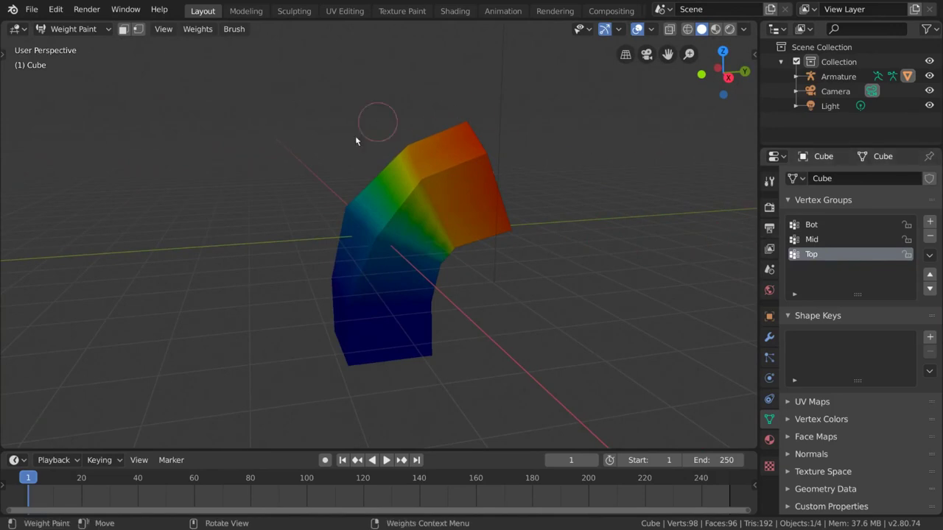
{"action": "middle_click", "coordinate": [505, 145]}
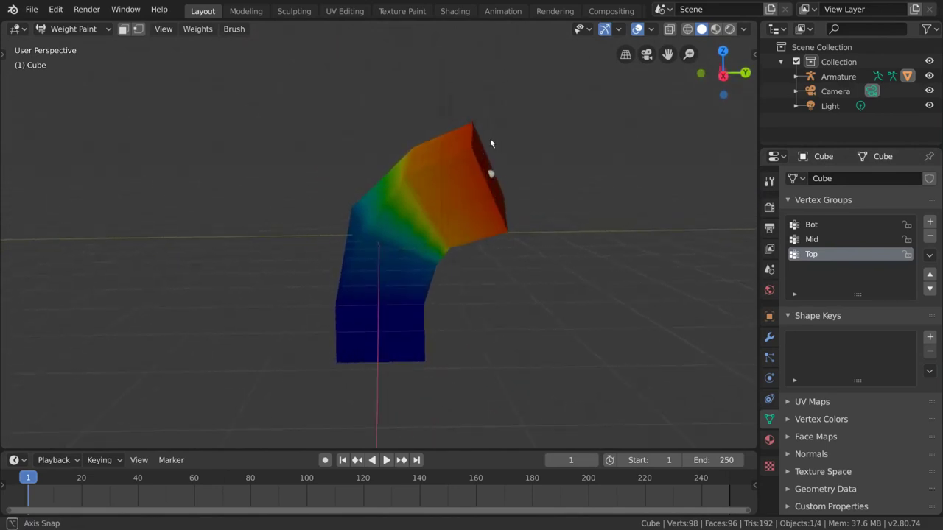
{"action": "middle_click", "coordinate": [485, 167]}
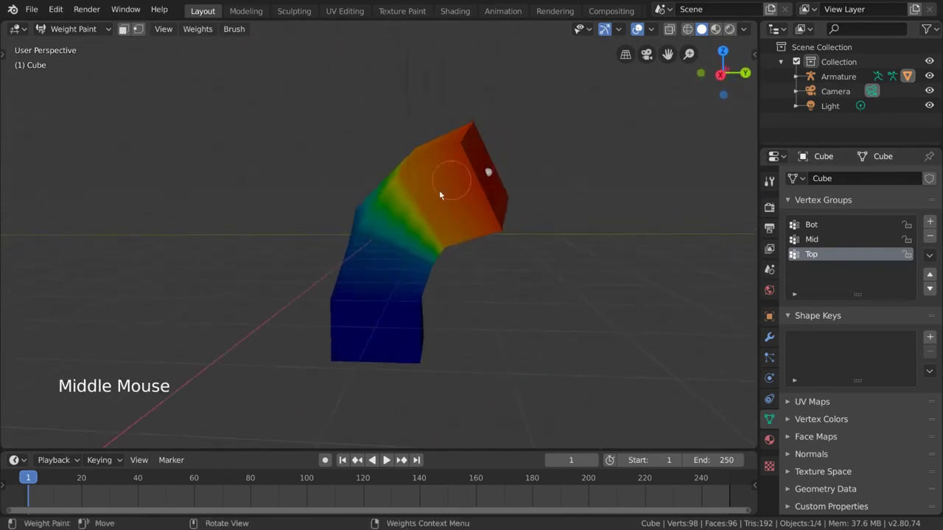
{"action": "middle_click", "coordinate": [436, 325]}
{"action": "middle_click", "coordinate": [514, 247]}
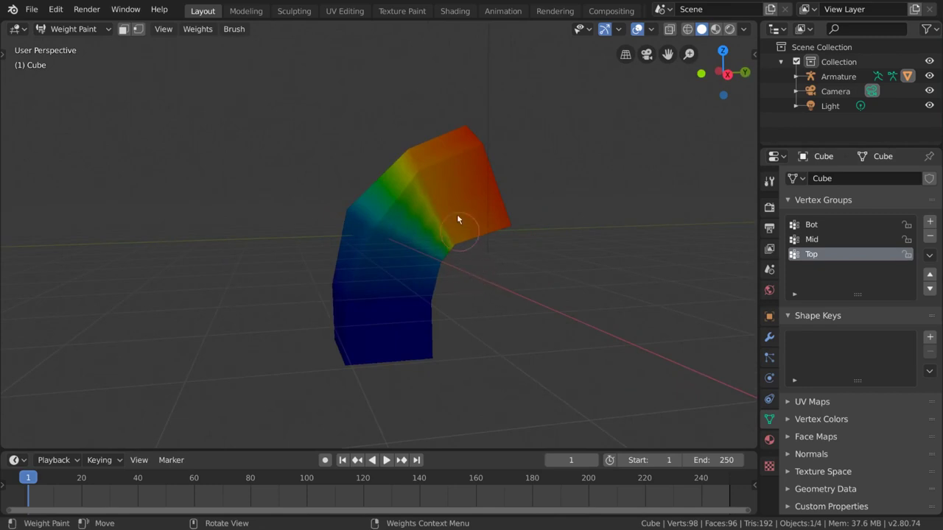
{"action": "middle_click", "coordinate": [506, 191]}
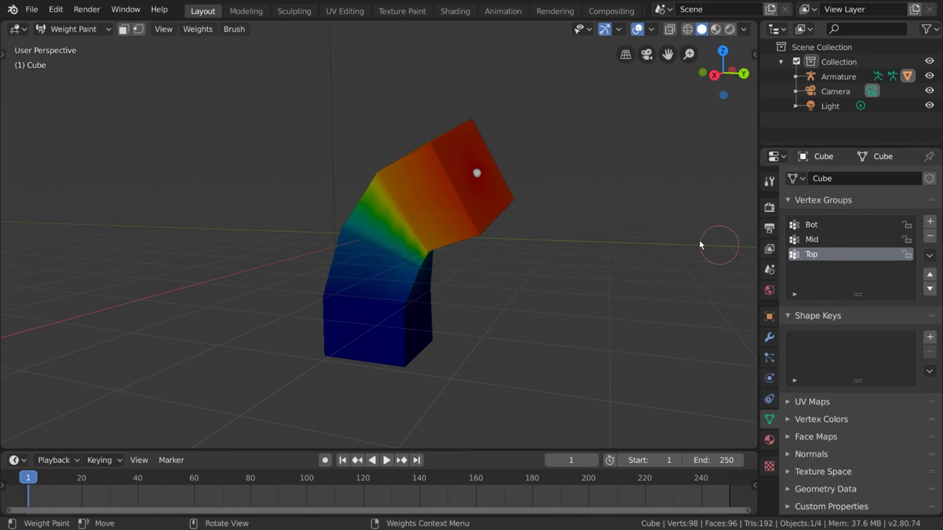
{"action": "middle_click", "coordinate": [465, 181]}
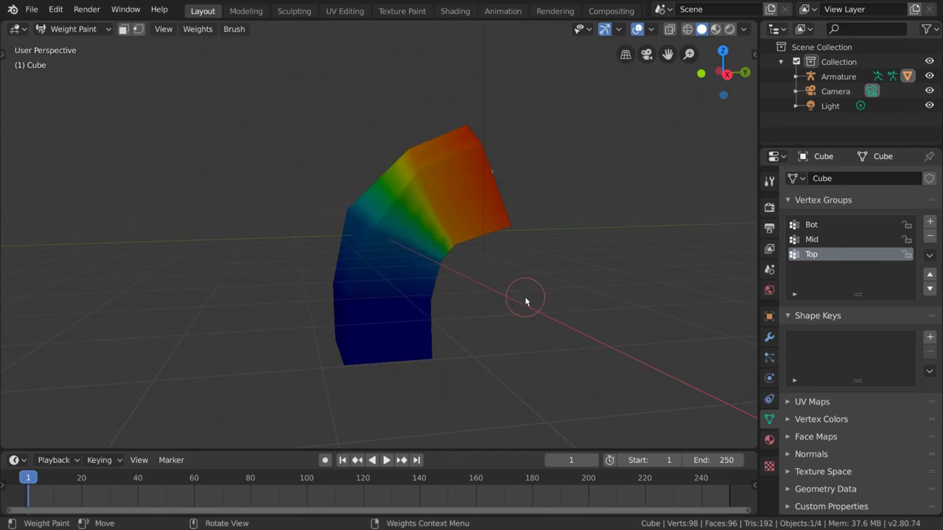
Step: Switch between the Bot, Mid and Top groups to compare how each weights the column
{"action": "left_click", "coordinate": [847, 237]}
{"action": "left_click", "coordinate": [848, 225]}
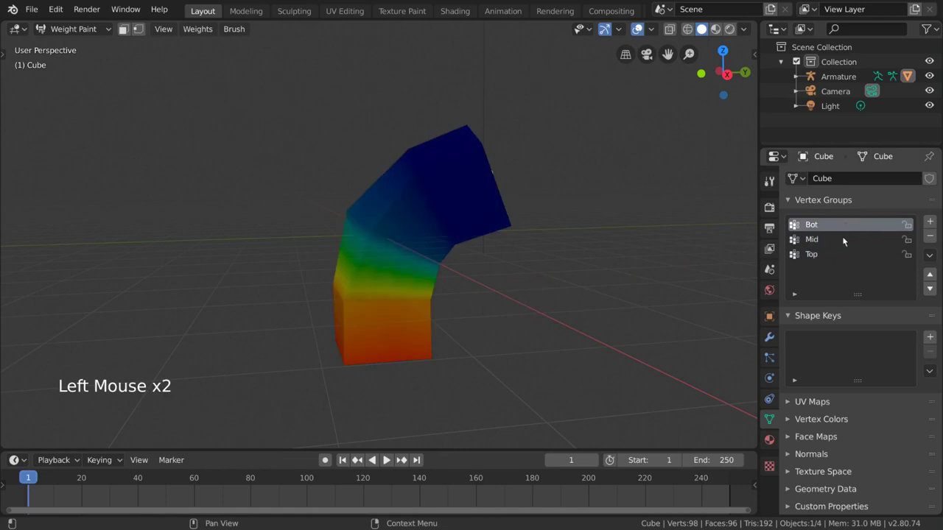
{"action": "left_click", "coordinate": [846, 240]}
{"action": "left_click", "coordinate": [844, 258]}
{"action": "left_click", "coordinate": [848, 240]}
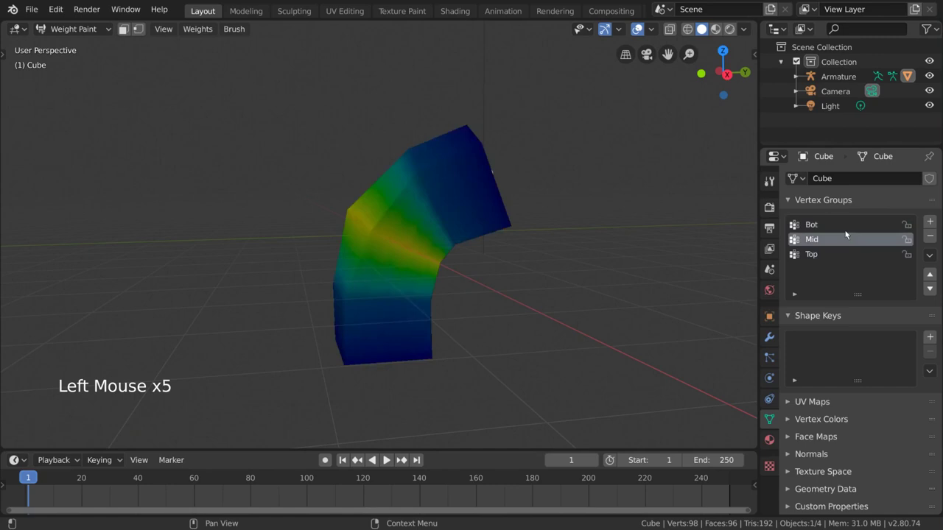
{"action": "left_click", "coordinate": [849, 227]}
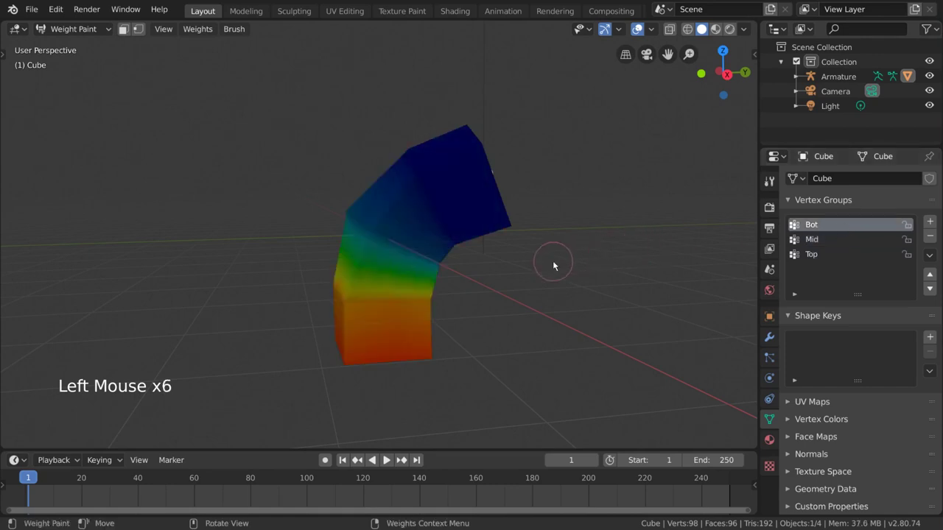
{"action": "middle_click", "coordinate": [560, 263]}
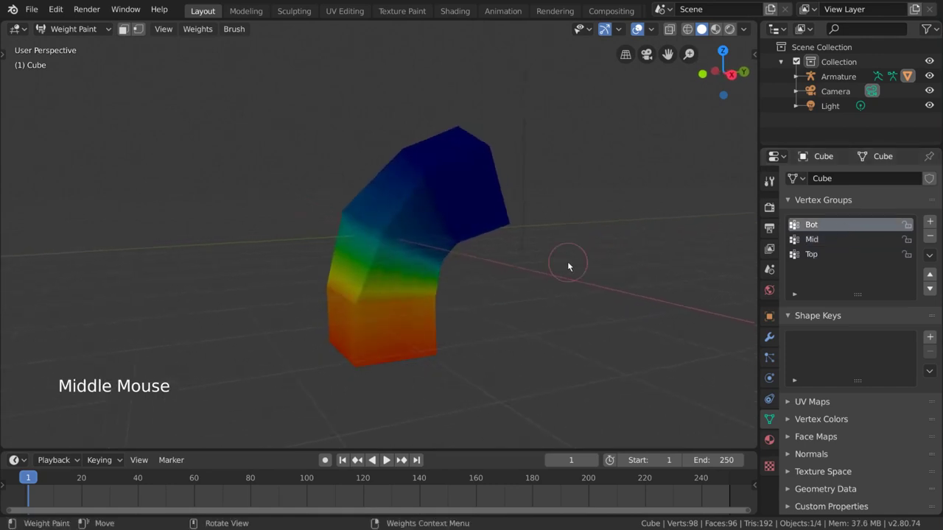
{"action": "middle_click", "coordinate": [564, 263]}
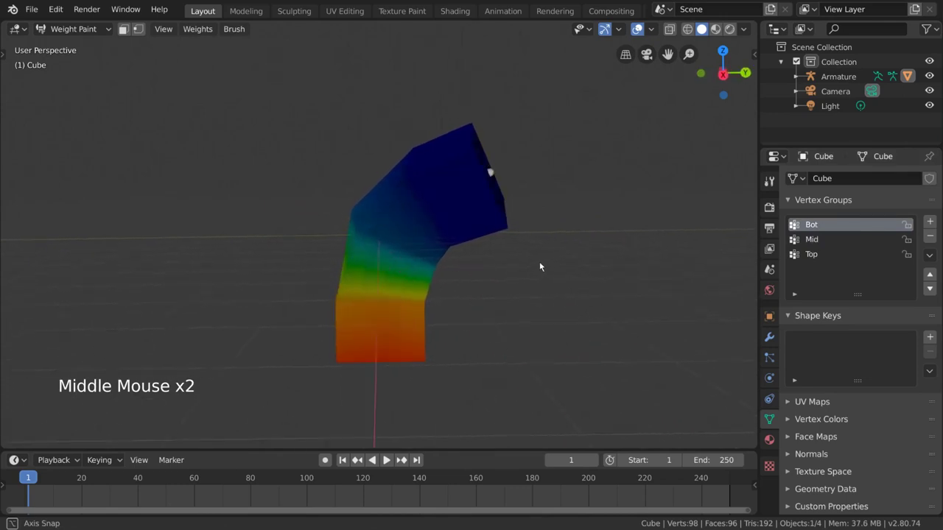
{"action": "middle_click", "coordinate": [548, 264]}
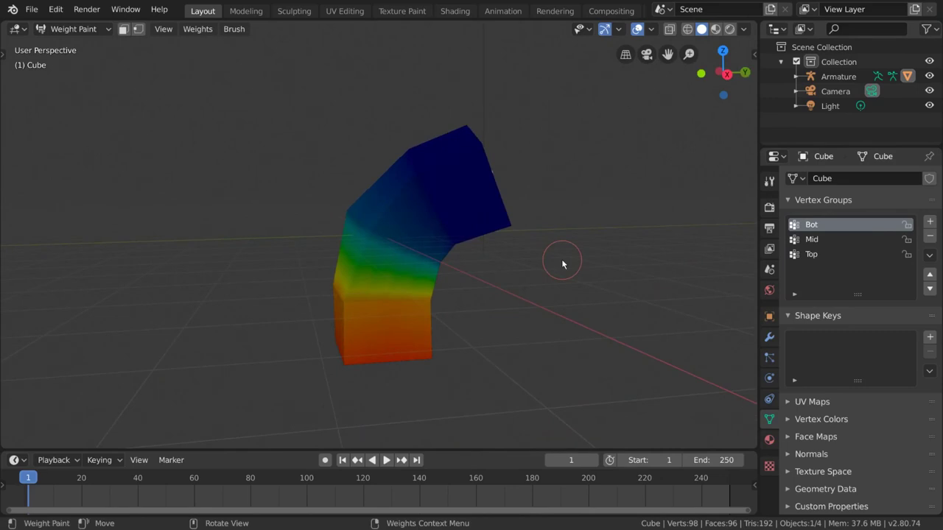
Step: Paint a stroke of Bot weight onto the top section, then undo it
{"action": "left_click", "coordinate": [496, 173]}
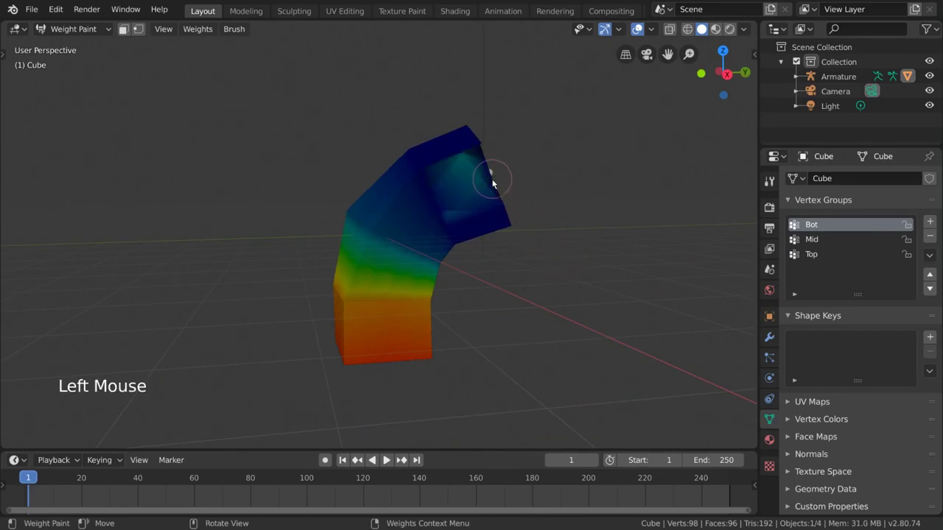
{"action": "middle_click", "coordinate": [514, 196]}
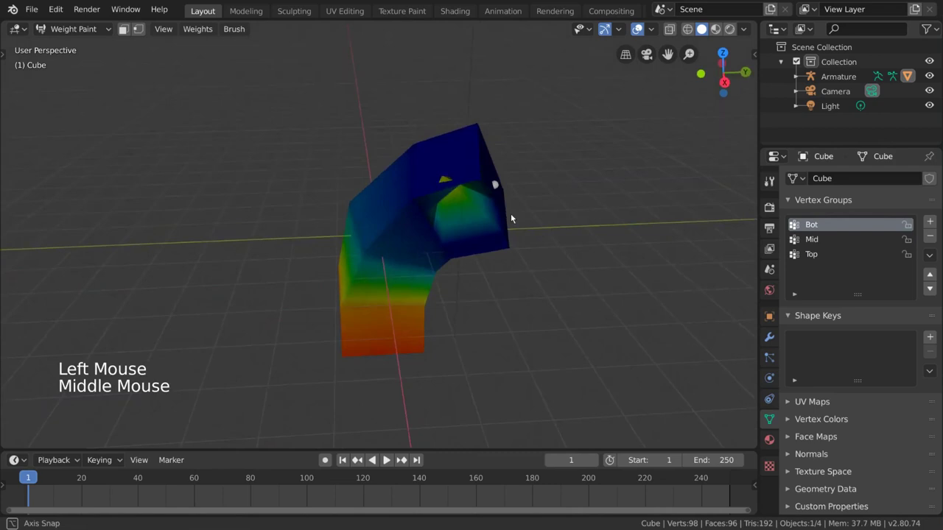
{"action": "key", "text": "ctrl+z"}
{"action": "middle_click", "coordinate": [506, 206]}
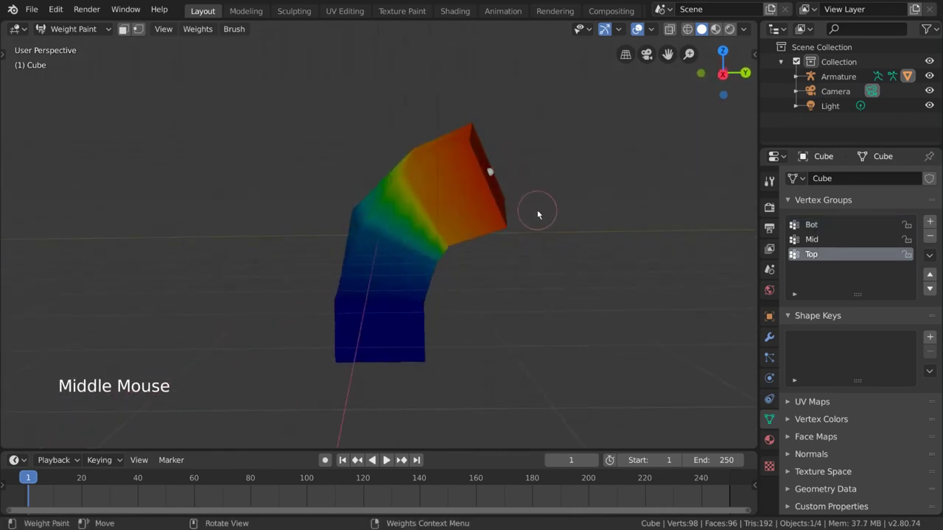
{"action": "key", "text": "ctrl+Tab"}
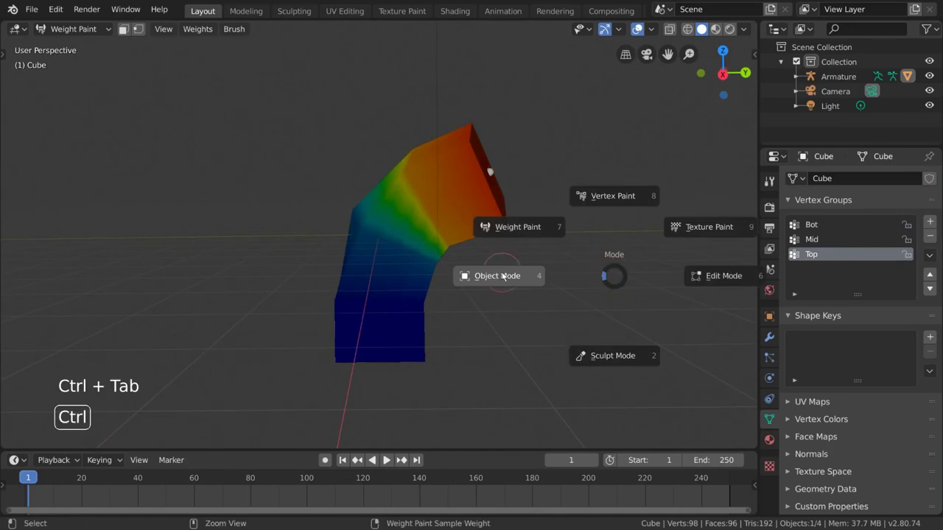
{"action": "left_click", "coordinate": [494, 173]}
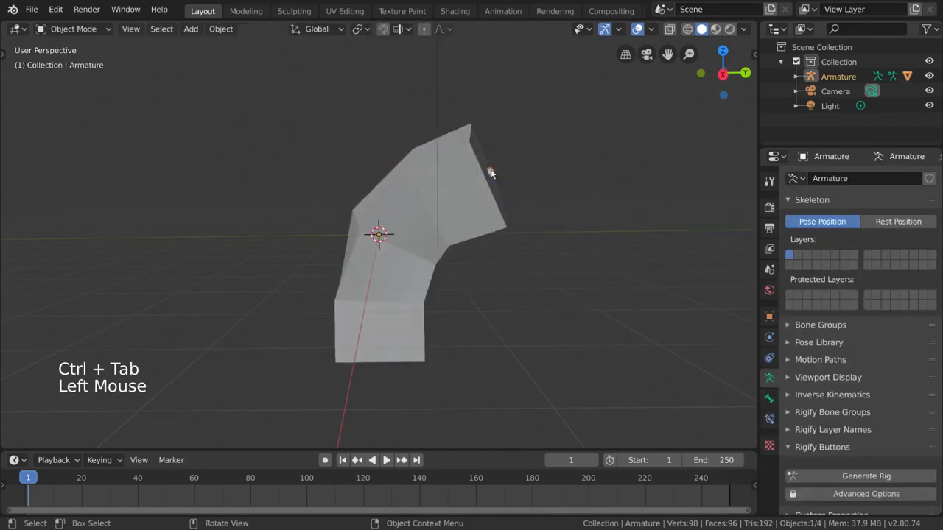
{"action": "key", "text": "z"}
{"action": "left_click", "coordinate": [507, 223]}
{"action": "key", "text": "z"}
{"action": "key", "text": "ctrl+Tab"}
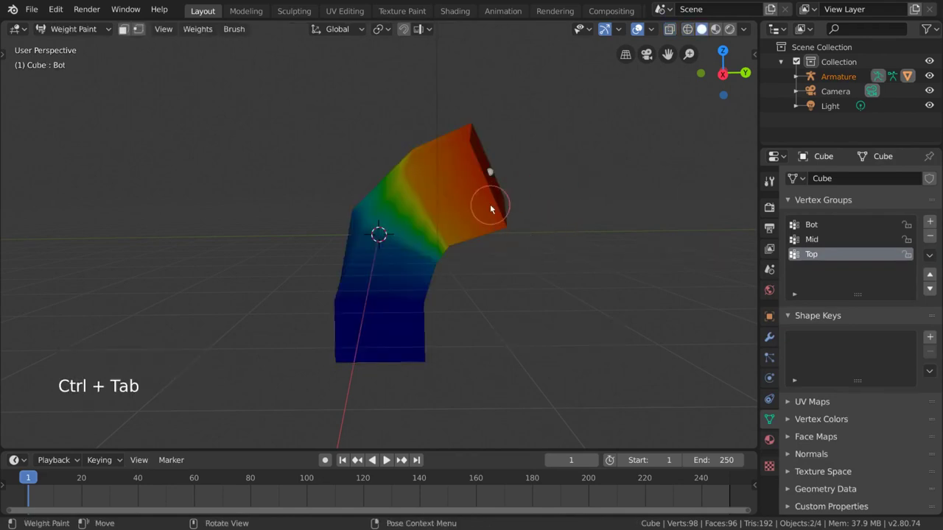
{"action": "key", "text": "z"}
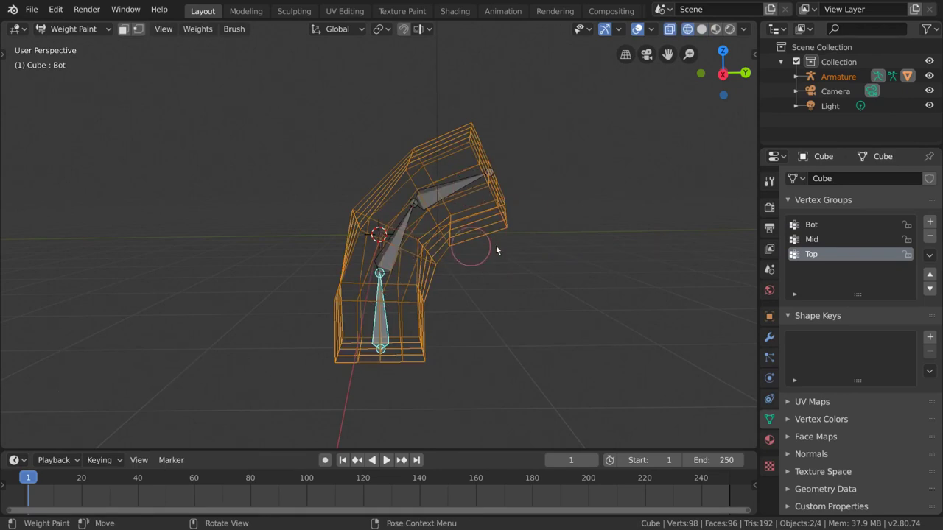
{"action": "left_click", "coordinate": [398, 255]}
{"action": "left_click", "coordinate": [438, 197]}
{"action": "key", "text": "z"}
{"action": "left_click", "coordinate": [416, 228]}
{"action": "left_click", "coordinate": [391, 308]}
{"action": "left_click", "coordinate": [401, 244]}
{"action": "left_click", "coordinate": [465, 185]}
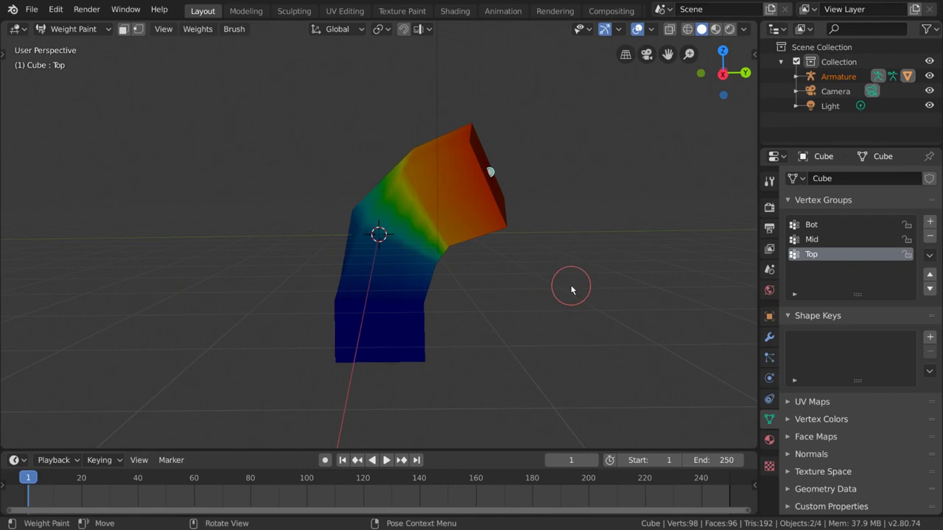
{"action": "left_click", "coordinate": [396, 246]}
{"action": "left_click", "coordinate": [383, 318]}
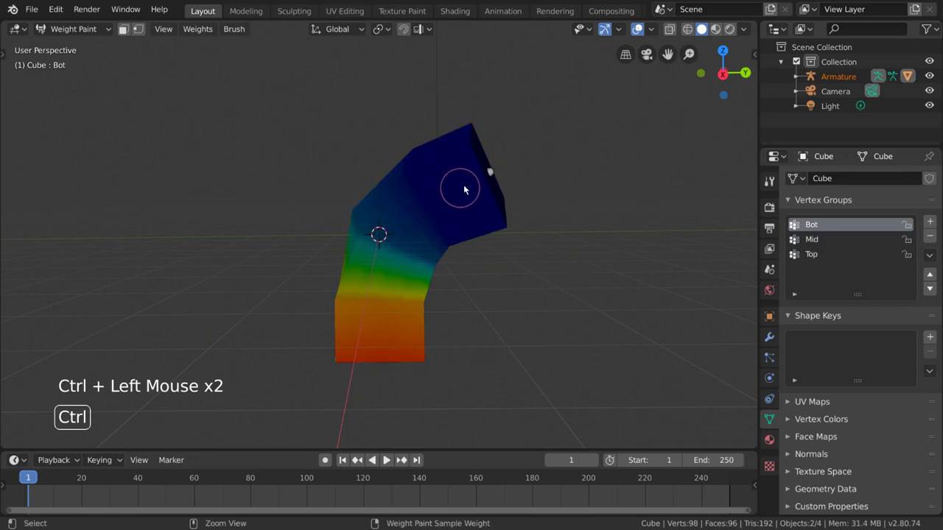
{"action": "left_click", "coordinate": [468, 185]}
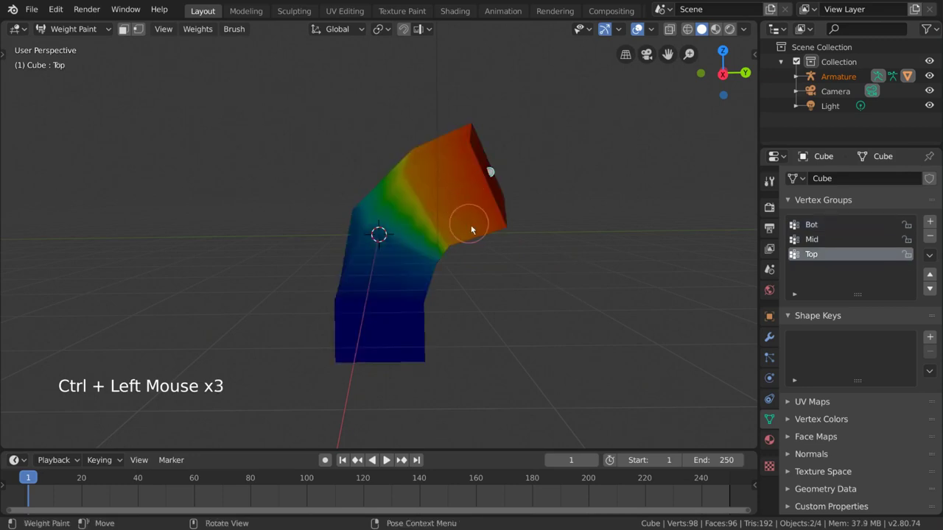
{"action": "middle_click", "coordinate": [489, 239]}
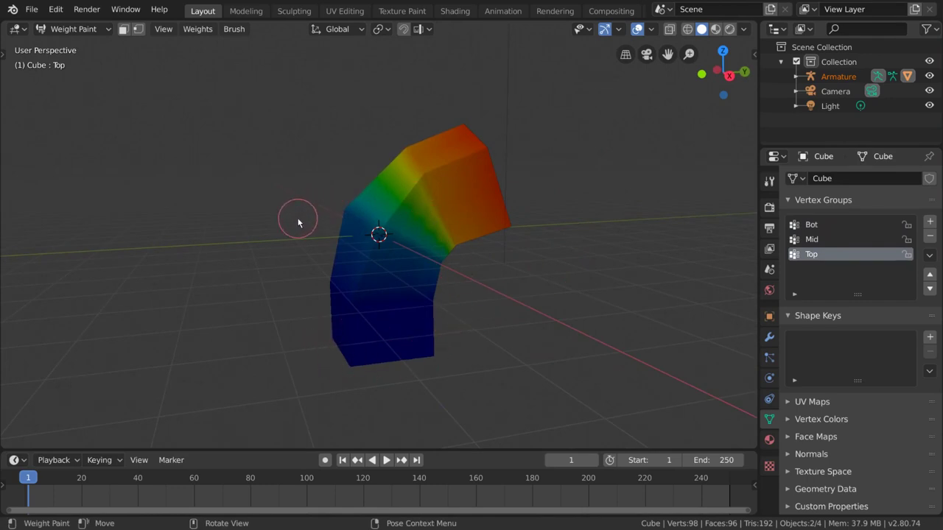
{"action": "middle_click", "coordinate": [473, 241]}
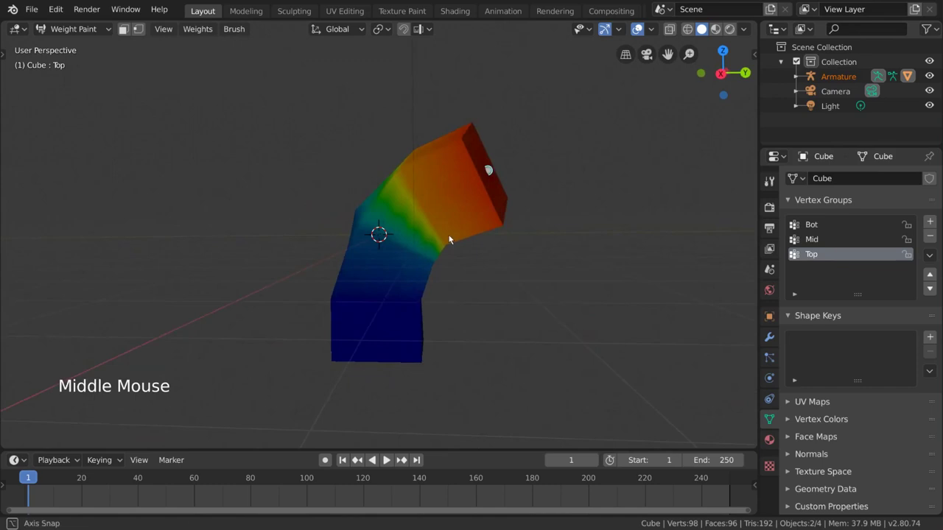
{"action": "left_click", "coordinate": [321, 310]}
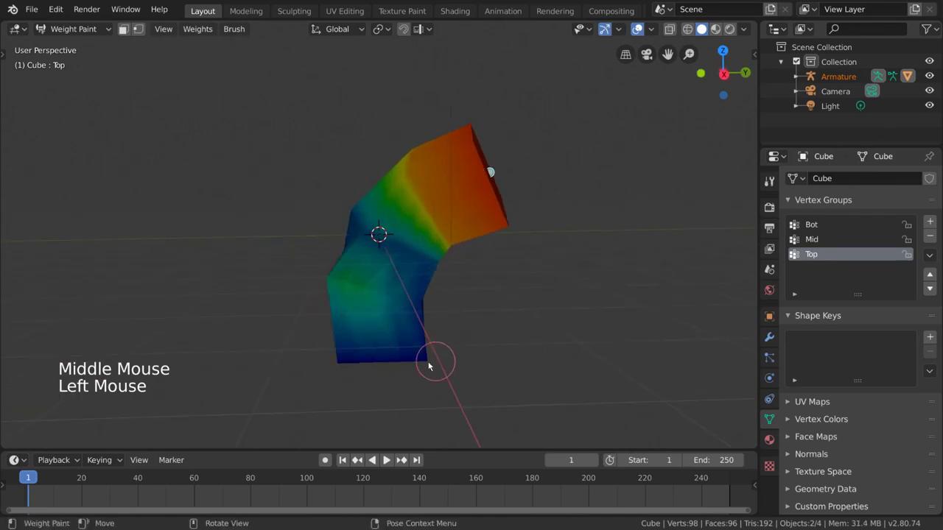
Step: Orbit around the weight-painted cube and Ctrl+click a bone to select it for posing
{"action": "middle_click", "coordinate": [541, 264]}
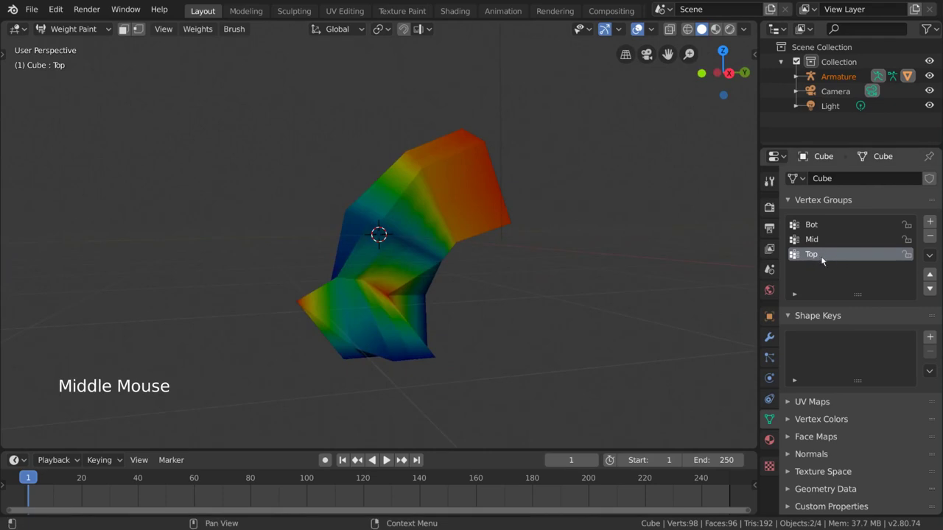
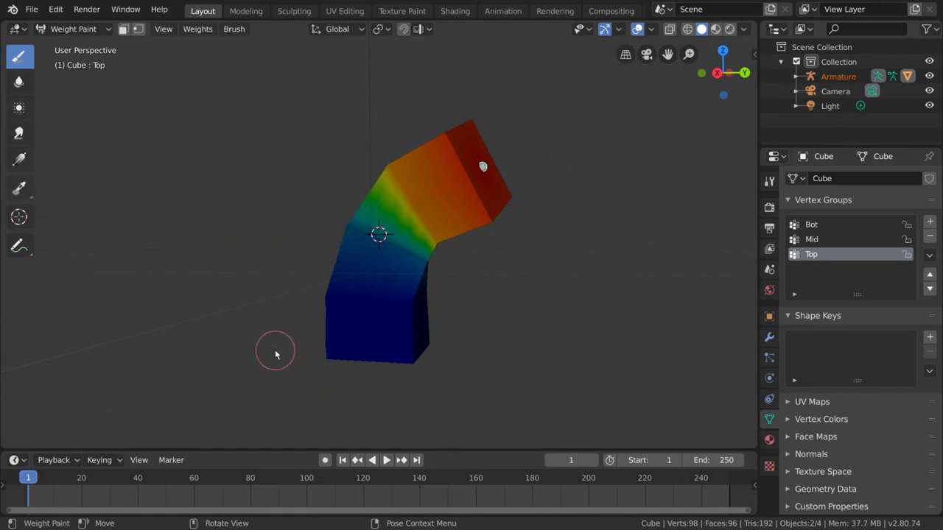
{"action": "middle_click", "coordinate": [279, 350]}
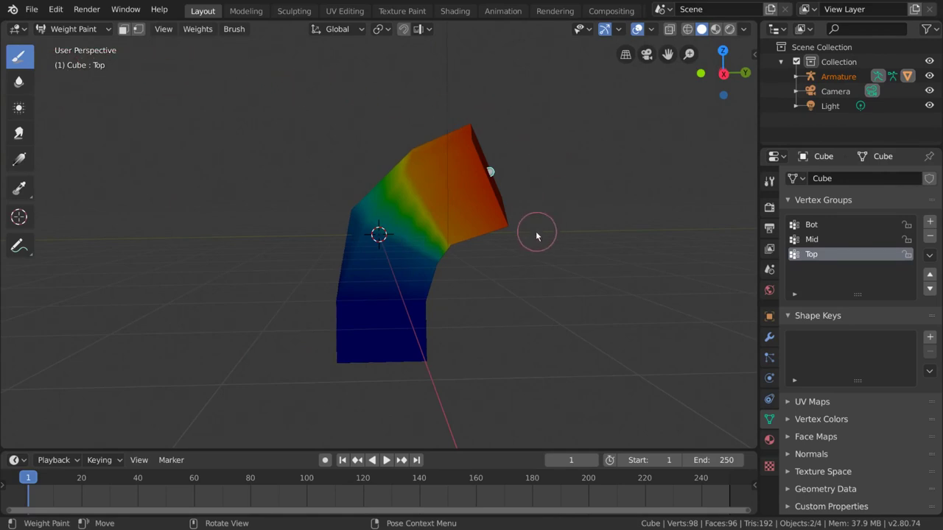
{"action": "middle_click", "coordinate": [532, 234]}
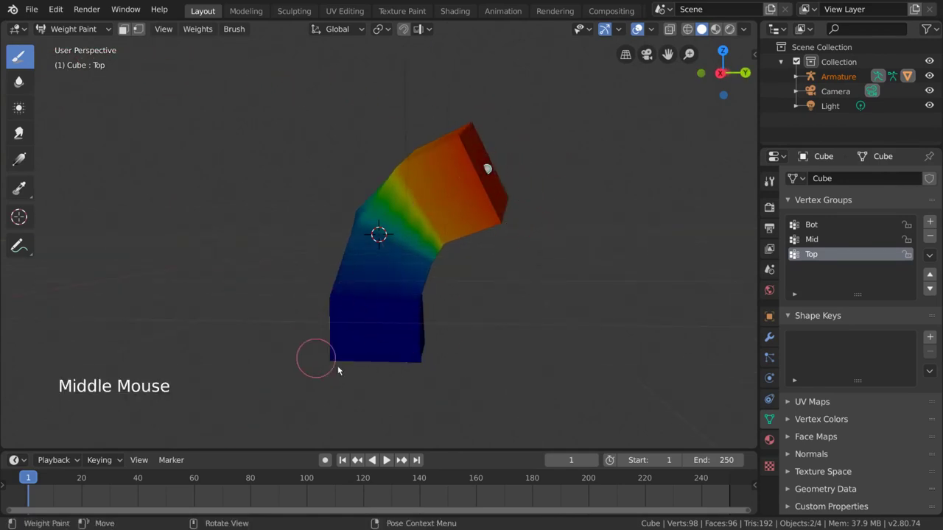
{"action": "middle_click", "coordinate": [458, 294]}
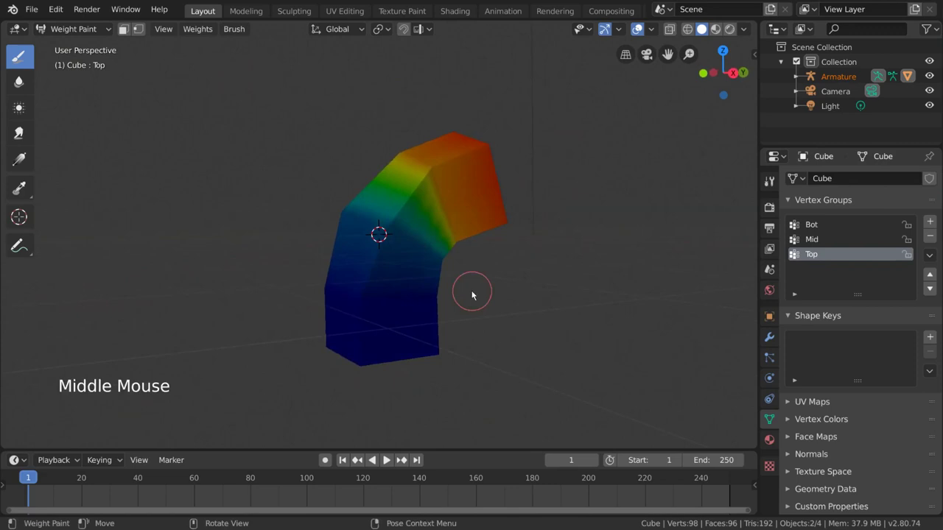
{"action": "middle_click", "coordinate": [471, 311]}
{"action": "left_click", "coordinate": [315, 333]}
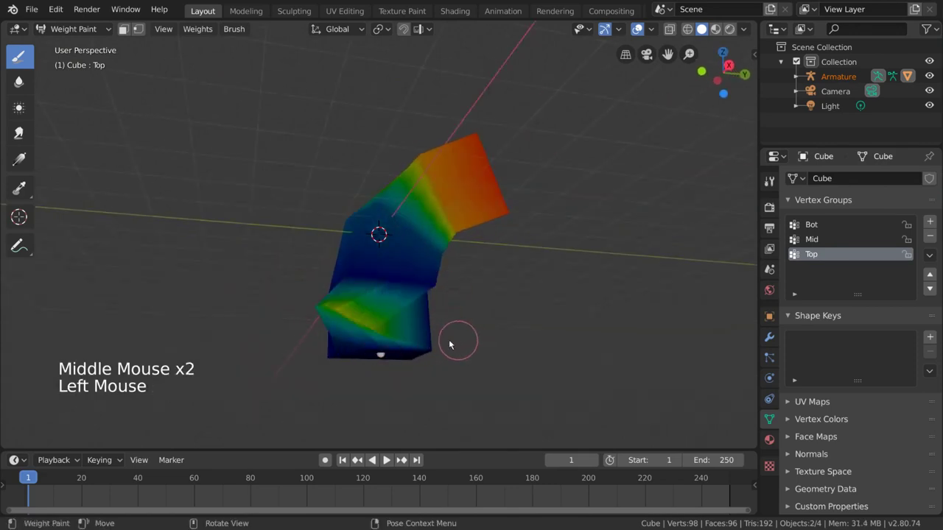
Step: Refine the bone selection while viewing the cube from above and several angles
{"action": "middle_click", "coordinate": [430, 329]}
{"action": "left_click", "coordinate": [382, 322]}
{"action": "middle_click", "coordinate": [394, 351]}
{"action": "left_click", "coordinate": [314, 293]}
{"action": "middle_click", "coordinate": [372, 348]}
{"action": "left_click", "coordinate": [357, 370]}
{"action": "middle_click", "coordinate": [384, 329]}
{"action": "left_click", "coordinate": [385, 341]}
{"action": "middle_click", "coordinate": [329, 333]}
{"action": "left_click", "coordinate": [251, 320]}
{"action": "middle_click", "coordinate": [423, 306]}
{"action": "left_click", "coordinate": [364, 296]}
{"action": "middle_click", "coordinate": [391, 301]}
{"action": "left_click", "coordinate": [355, 303]}
{"action": "middle_click", "coordinate": [436, 275]}
{"action": "left_click", "coordinate": [456, 256]}
{"action": "middle_click", "coordinate": [431, 261]}
{"action": "left_click", "coordinate": [421, 303]}
{"action": "middle_click", "coordinate": [370, 281]}
{"action": "middle_click", "coordinate": [465, 309]}
Step: Rotate the selected bone so the column bends at a sharper angle, then inspect it
{"action": "key", "text": "r"}
{"action": "middle_click", "coordinate": [511, 326]}
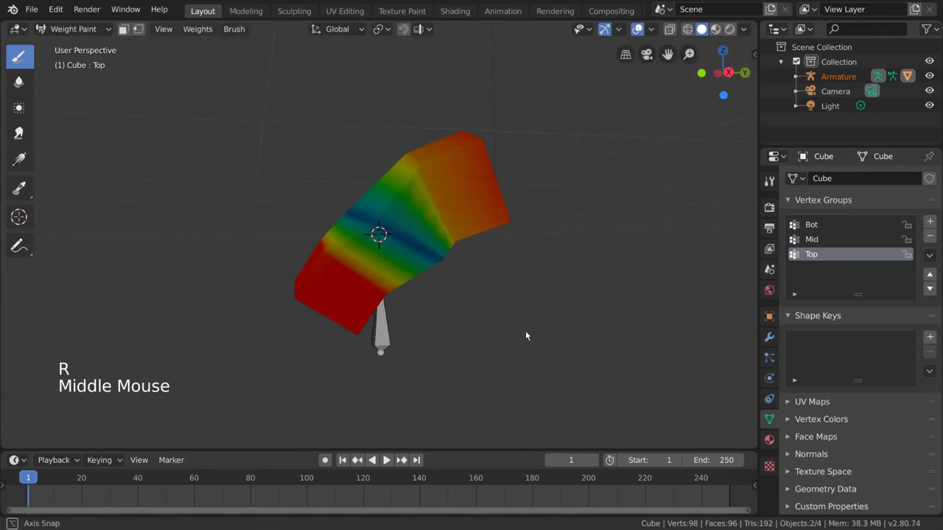
{"action": "middle_click", "coordinate": [534, 330]}
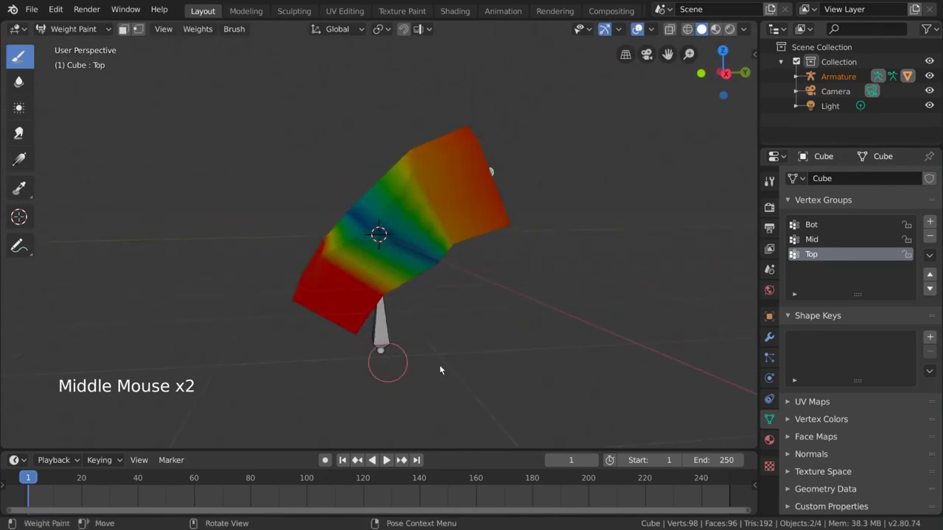
{"action": "middle_click", "coordinate": [460, 288]}
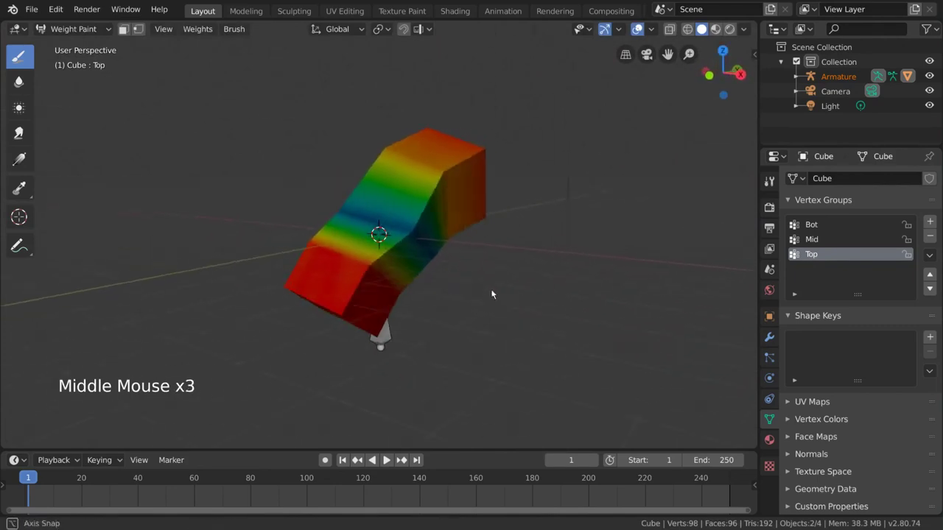
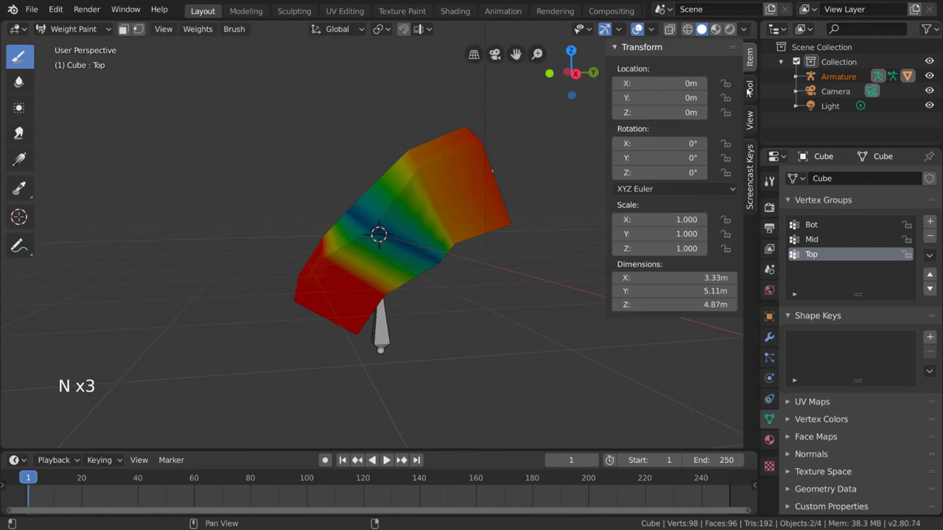
Step: Show the active brush's settings in the sidebar and set the brush weight field
{"action": "left_click", "coordinate": [753, 91]}
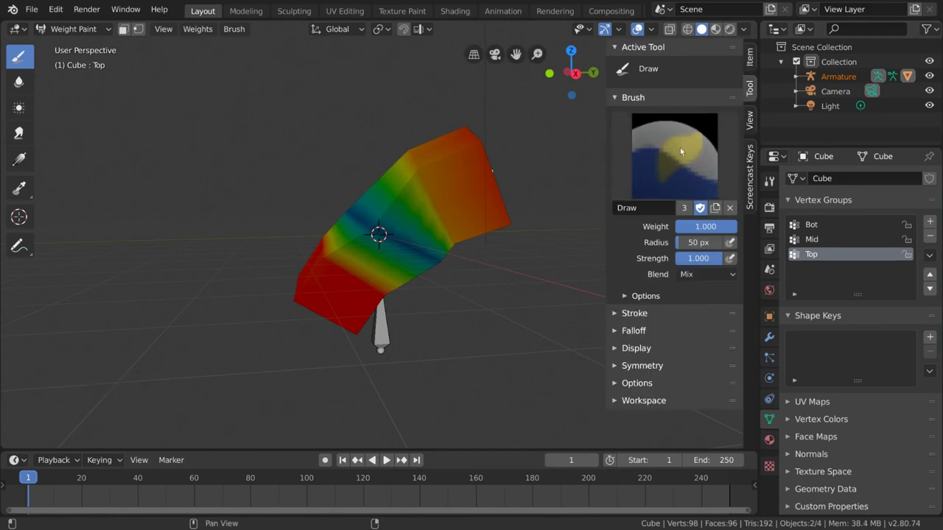
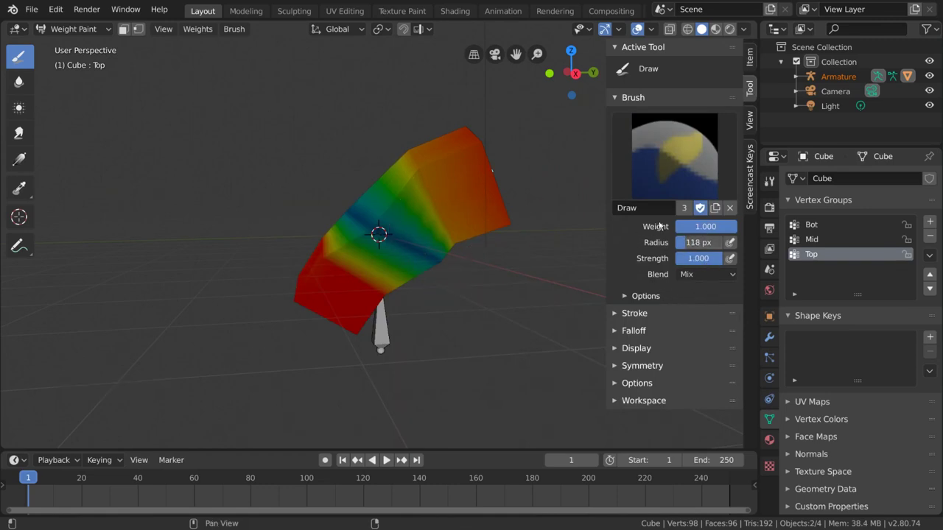
{"action": "middle_click", "coordinate": [465, 255]}
{"action": "left_click", "coordinate": [712, 229]}
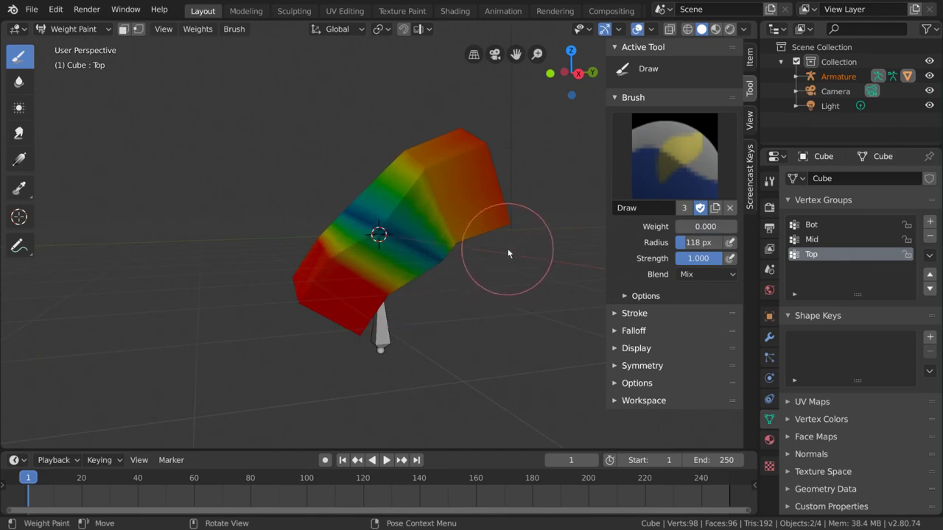
Step: Lower the Draw brush strength, stepping it through several values around 0.5–0.7
{"action": "left_click", "coordinate": [711, 259]}
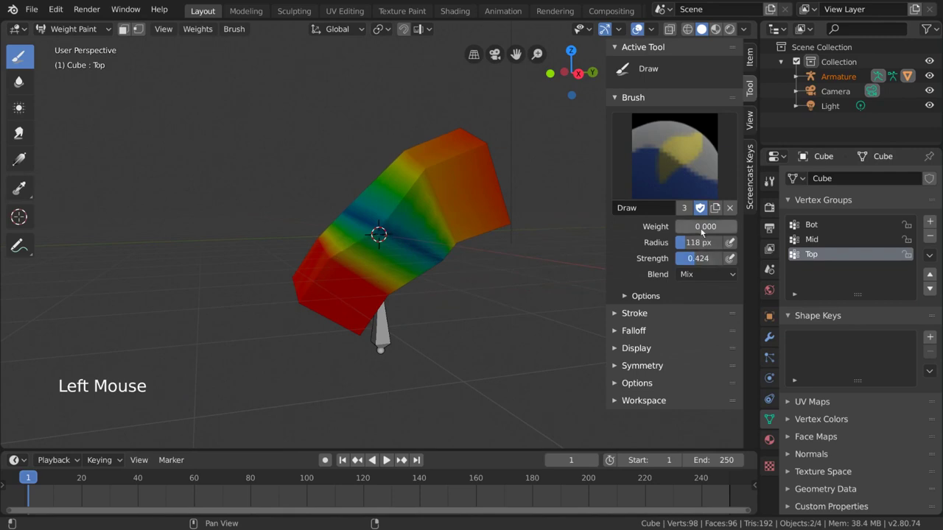
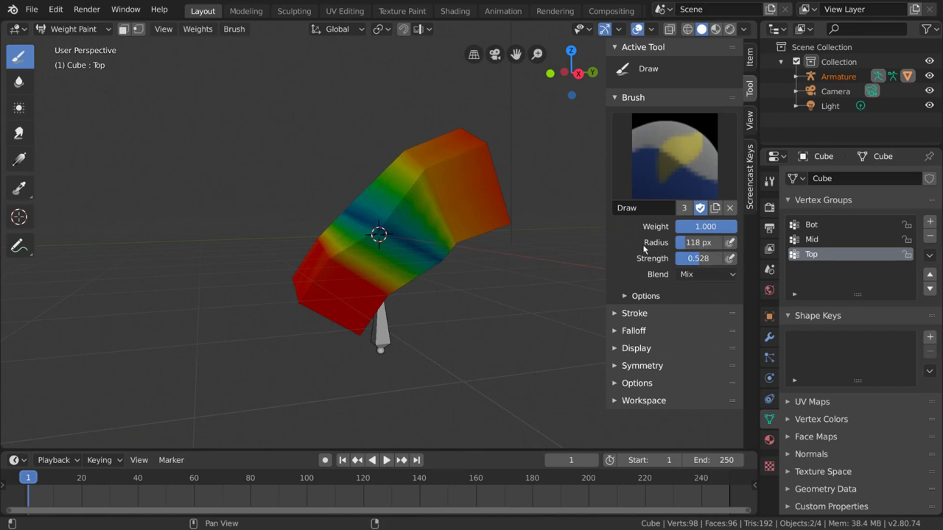
{"action": "left_click", "coordinate": [738, 259]}
{"action": "left_click", "coordinate": [735, 247]}
{"action": "left_click", "coordinate": [734, 247]}
{"action": "left_click", "coordinate": [737, 259]}
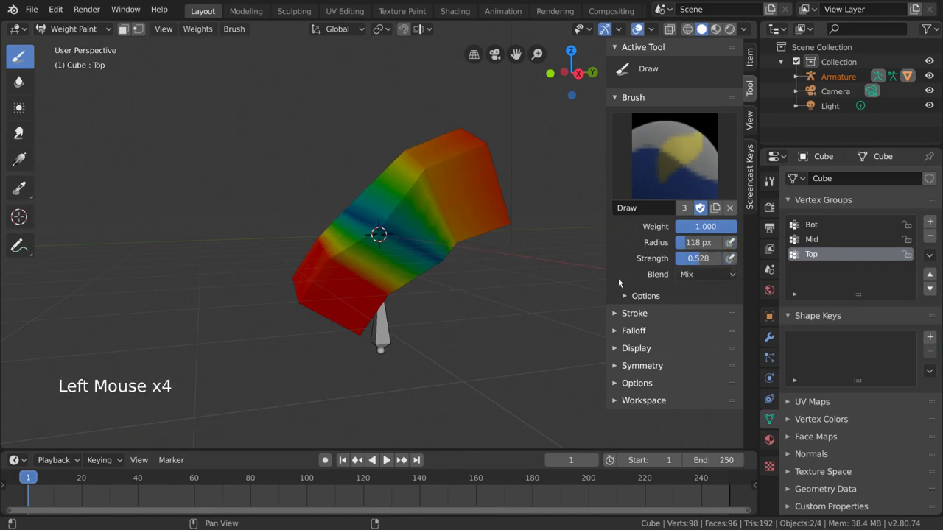
Step: Set strength to 1.0, paint and undo a test stroke, and nudge the radius toward 160 px
{"action": "left_click", "coordinate": [705, 261]}
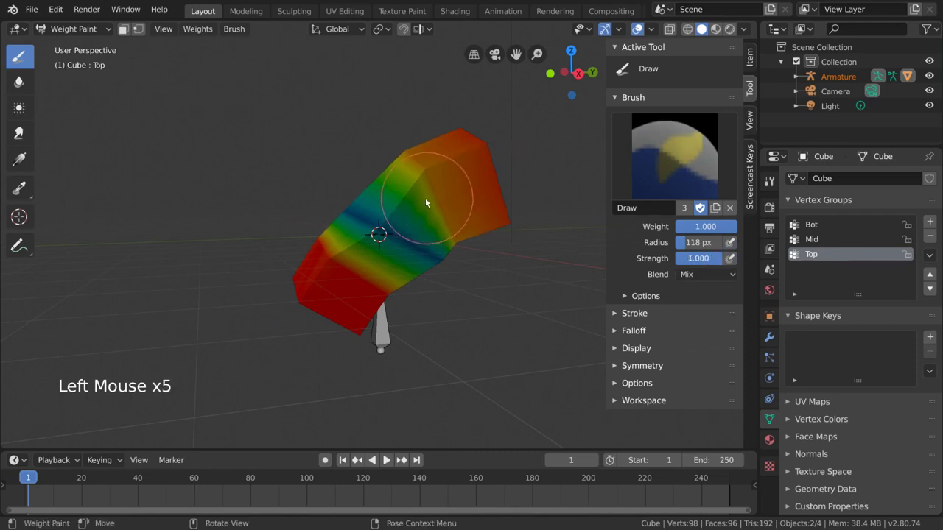
{"action": "left_click", "coordinate": [382, 230]}
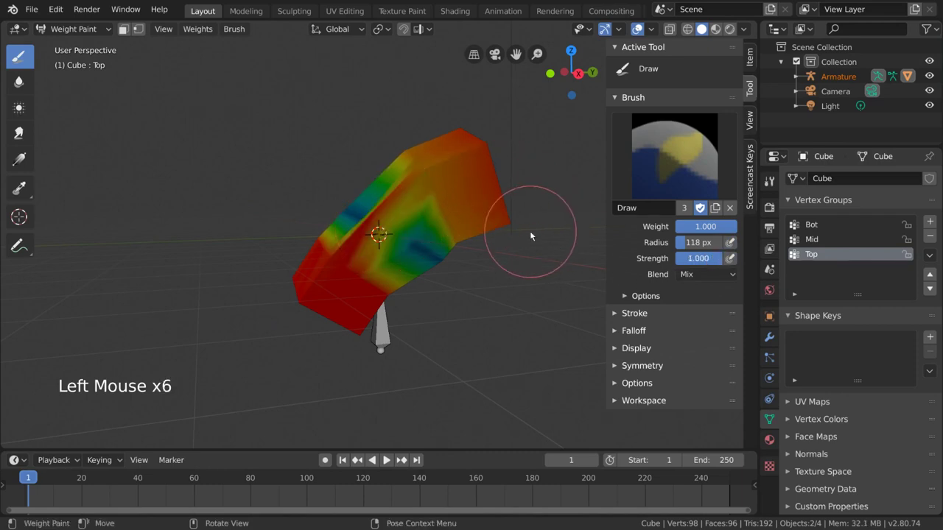
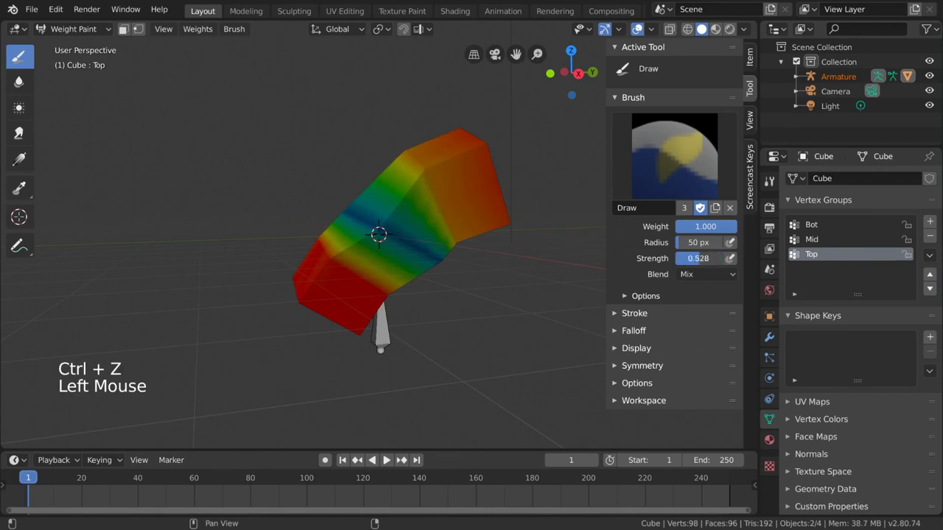
{"action": "left_click", "coordinate": [381, 224]}
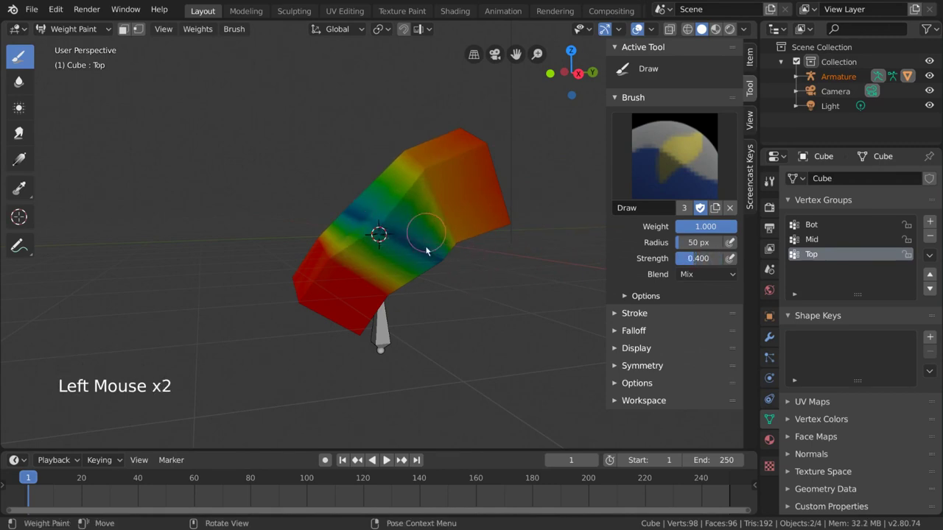
{"action": "key", "text": "ctrl+z"}
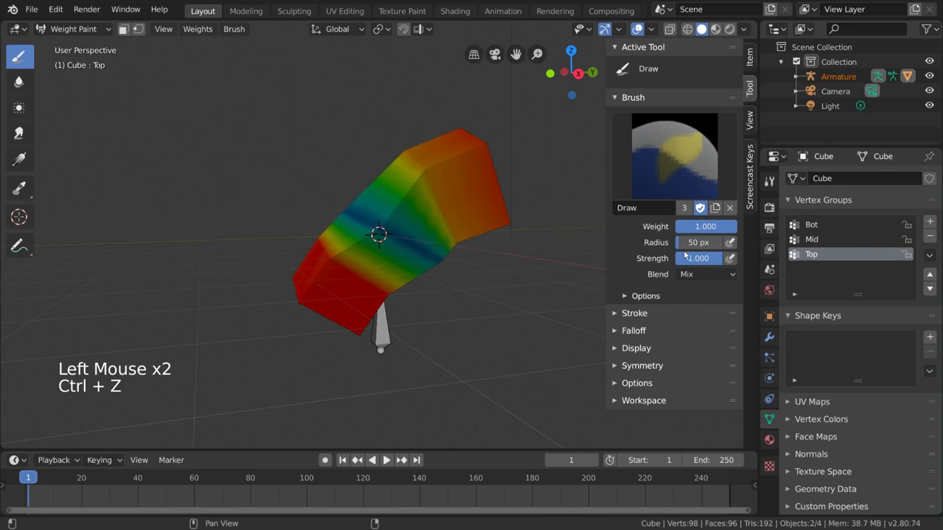
{"action": "left_click", "coordinate": [697, 247]}
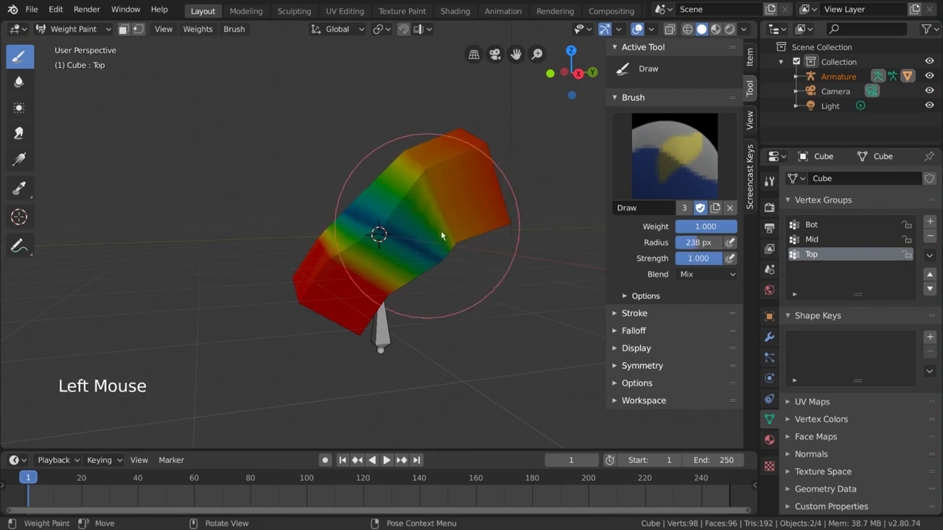
{"action": "left_click", "coordinate": [705, 246]}
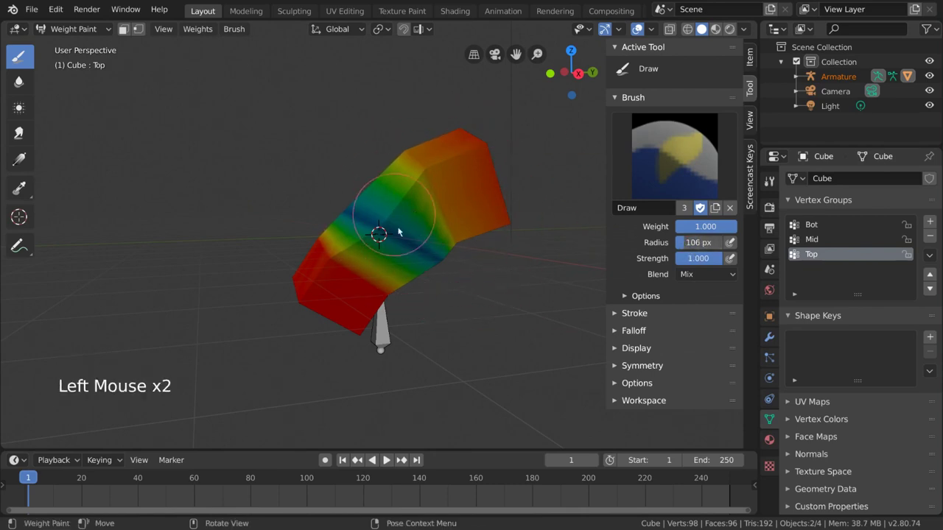
Step: Resize the brush interactively with F, ending at about half size (68 px)
{"action": "key", "text": "f"}
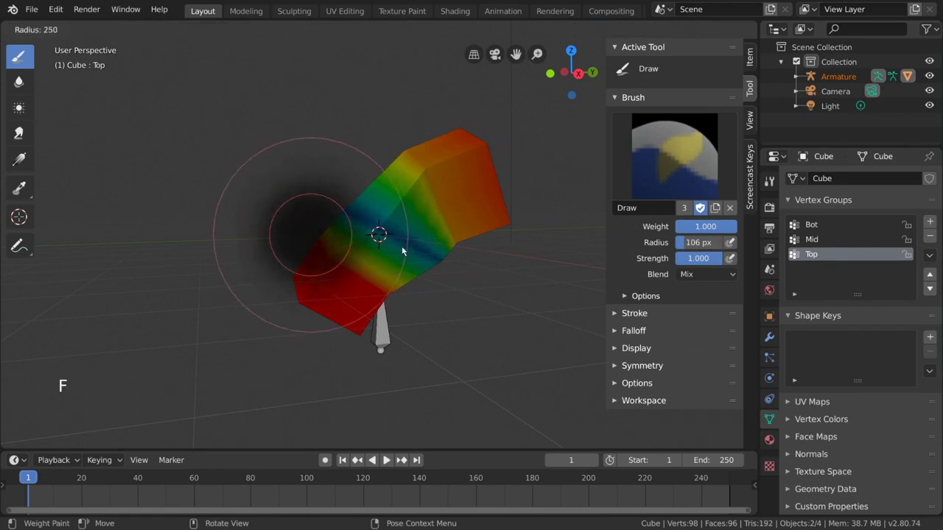
{"action": "key", "text": "f"}
{"action": "key", "text": "f"}
{"action": "key", "text": "f"}
{"action": "key", "text": "f"}
{"action": "key", "text": "f"}
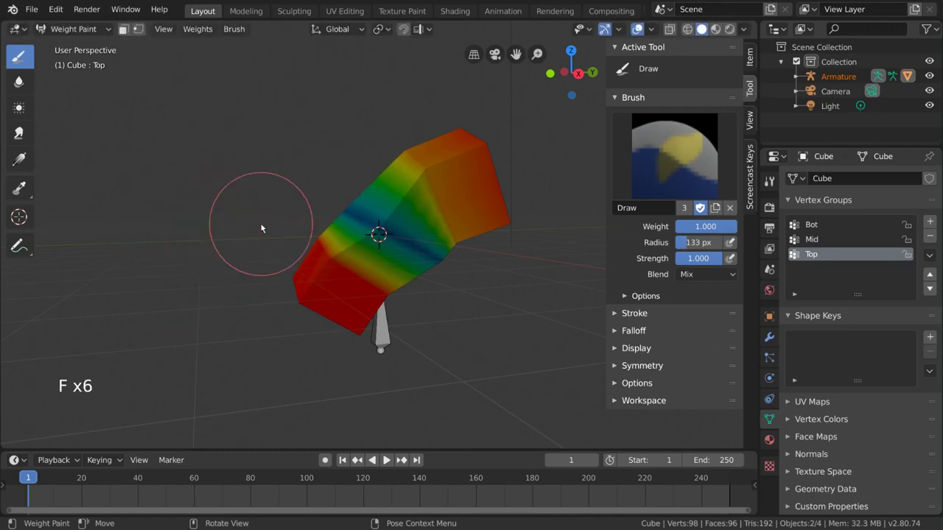
{"action": "key", "text": "f"}
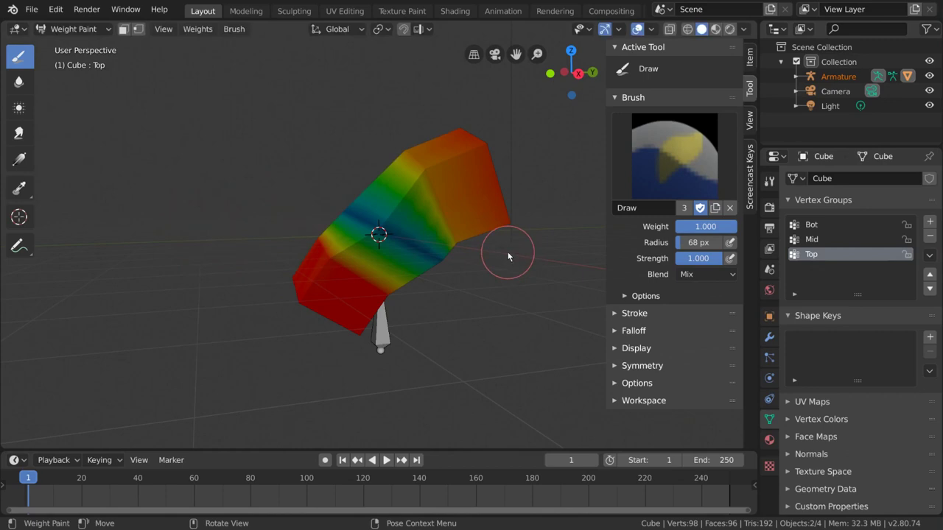
Step: Orbit around the bent cube and set the brush to paint a weight of 0
{"action": "middle_click", "coordinate": [501, 276]}
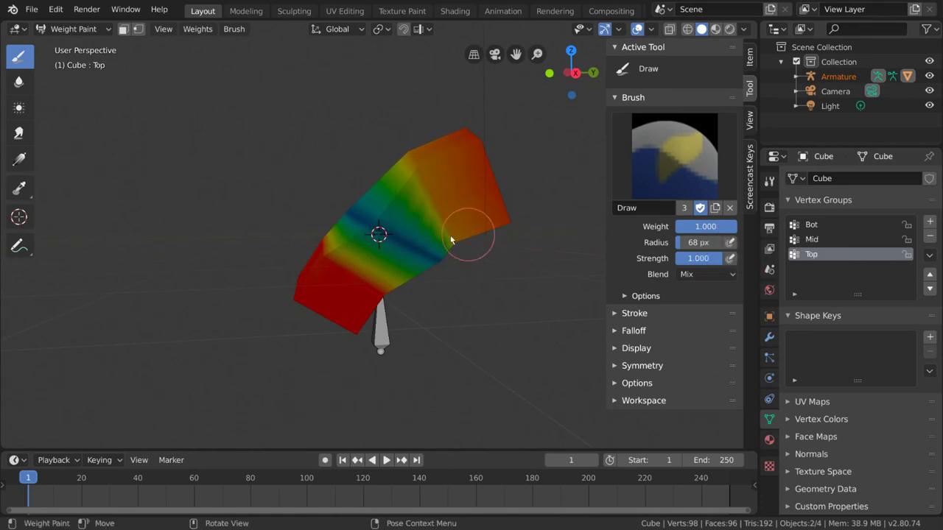
{"action": "middle_click", "coordinate": [446, 258]}
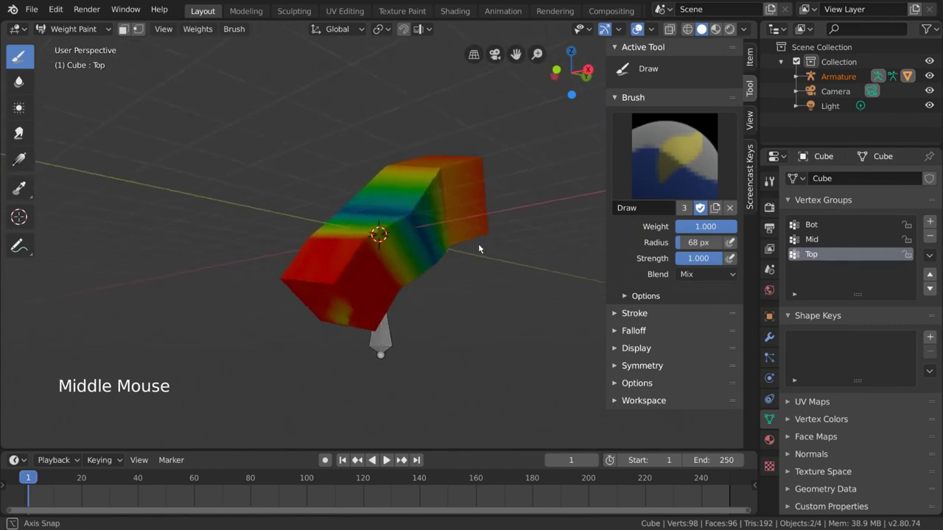
{"action": "left_click", "coordinate": [715, 228]}
Step: Paint zero Top weight over the front of the cube's lower section so it turns blue
{"action": "middle_click", "coordinate": [432, 270]}
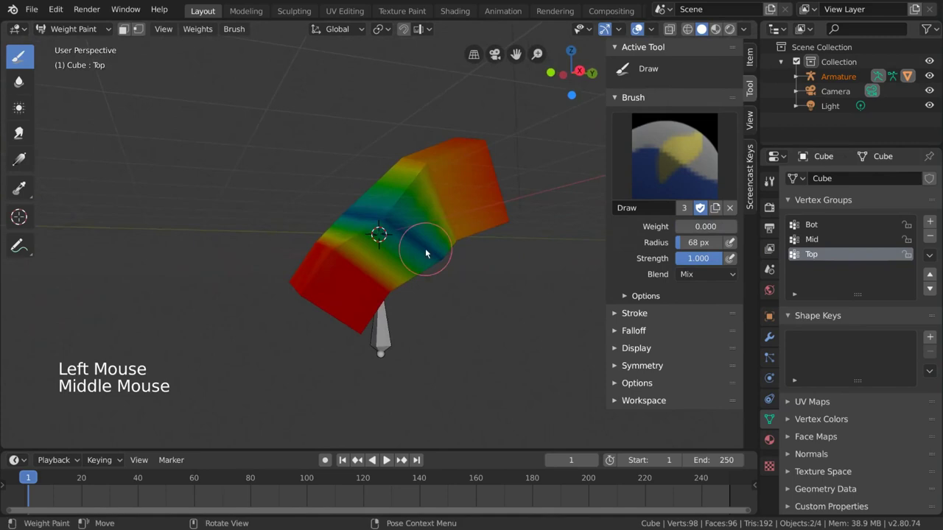
{"action": "middle_click", "coordinate": [450, 263]}
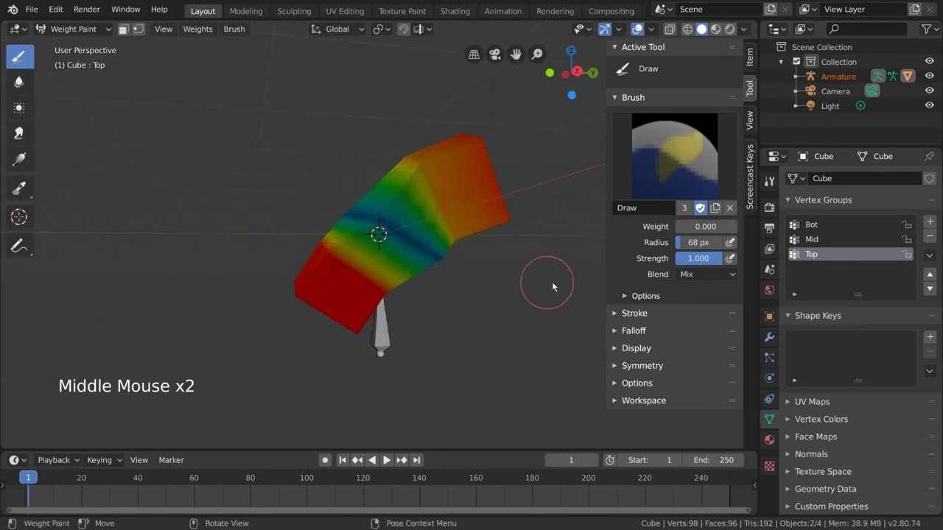
{"action": "left_click", "coordinate": [710, 260]}
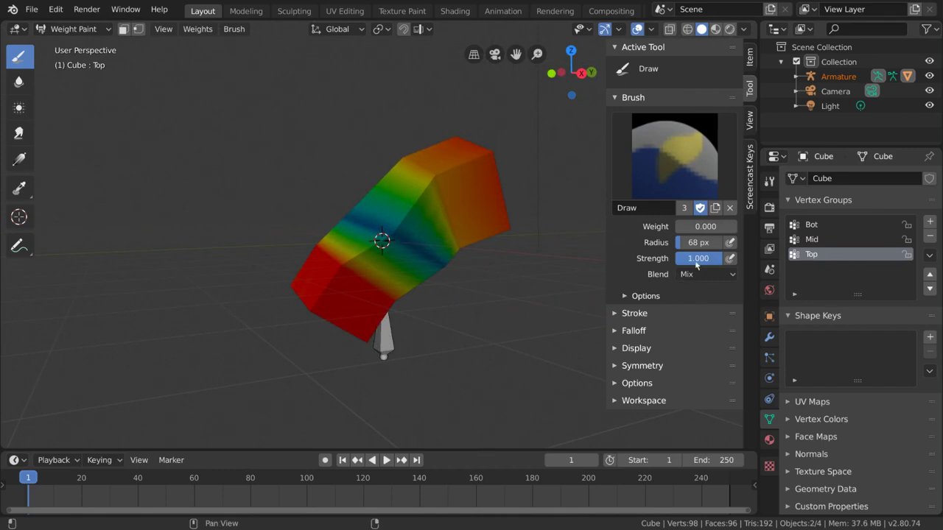
{"action": "left_click", "coordinate": [713, 259]}
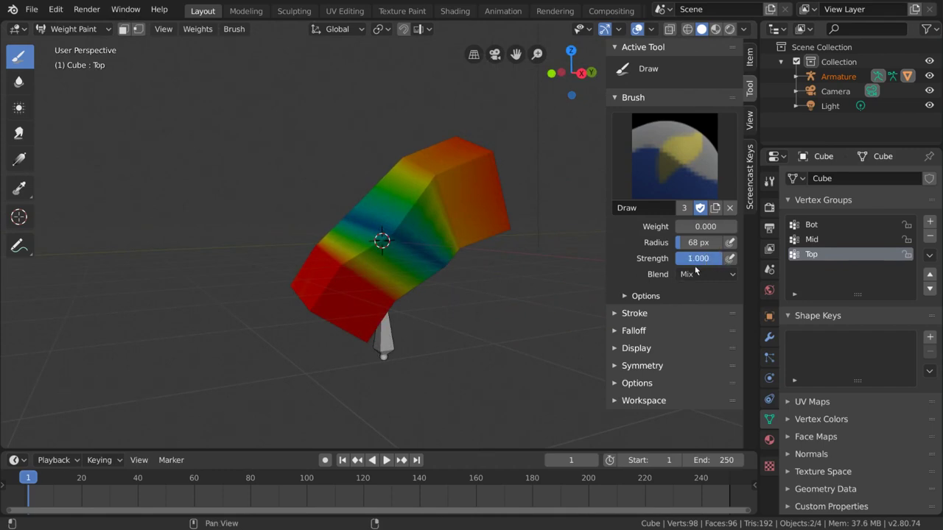
{"action": "left_click", "coordinate": [314, 237]}
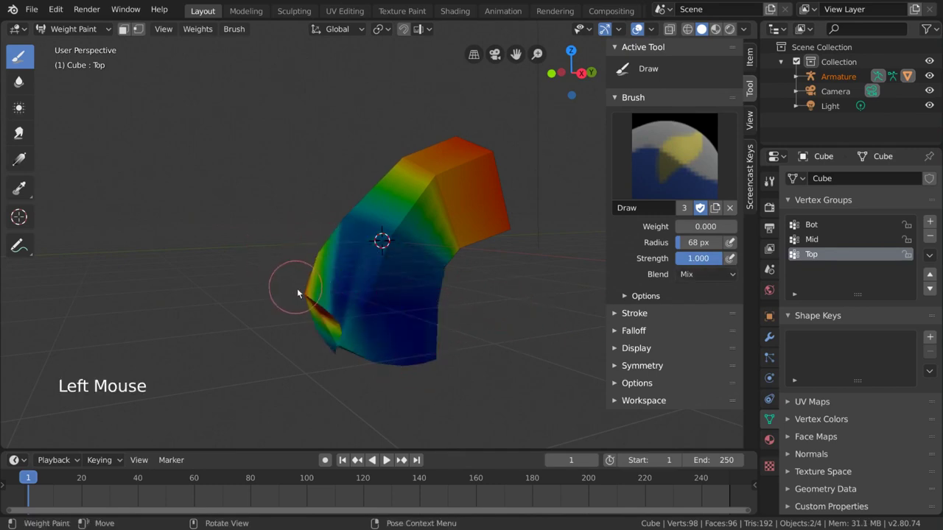
{"action": "left_click", "coordinate": [316, 291]}
{"action": "left_click", "coordinate": [338, 318]}
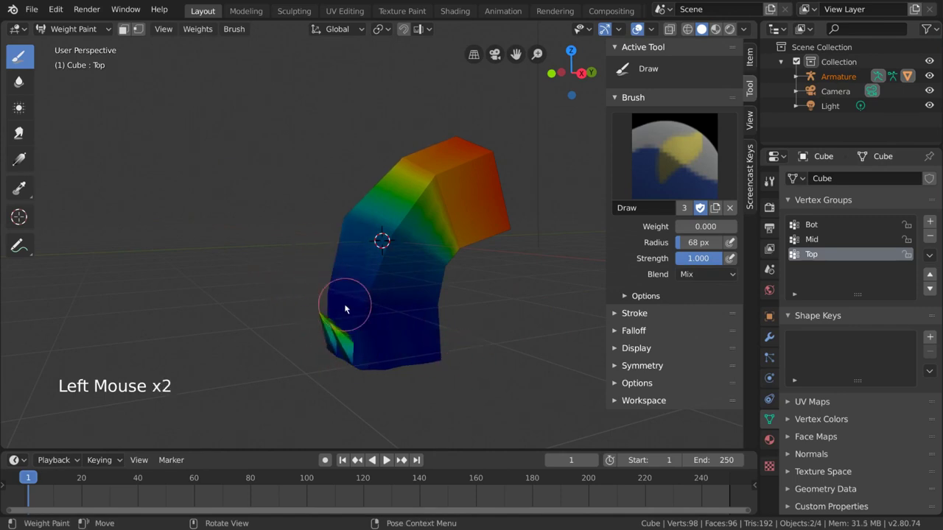
Step: Orbit around the lower section and clear the remaining coloured side faces to zero weight
{"action": "middle_click", "coordinate": [472, 343]}
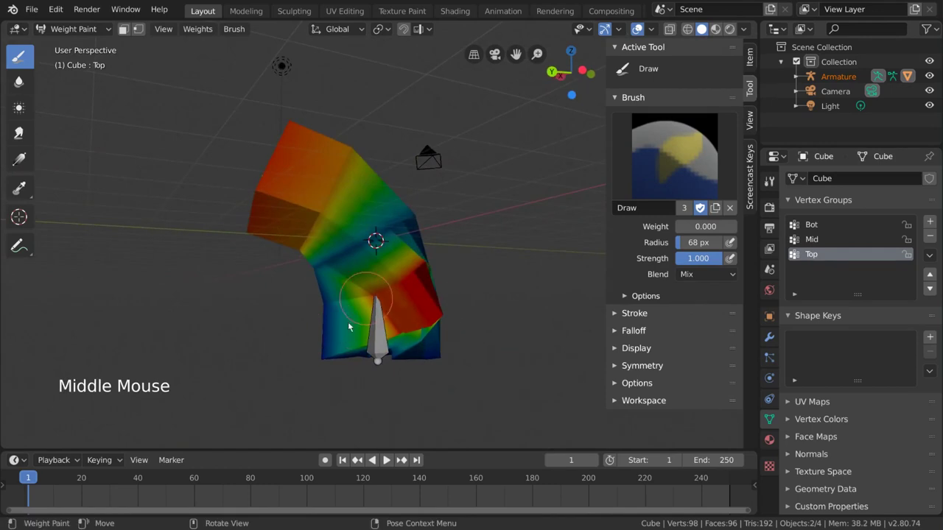
{"action": "middle_click", "coordinate": [374, 329]}
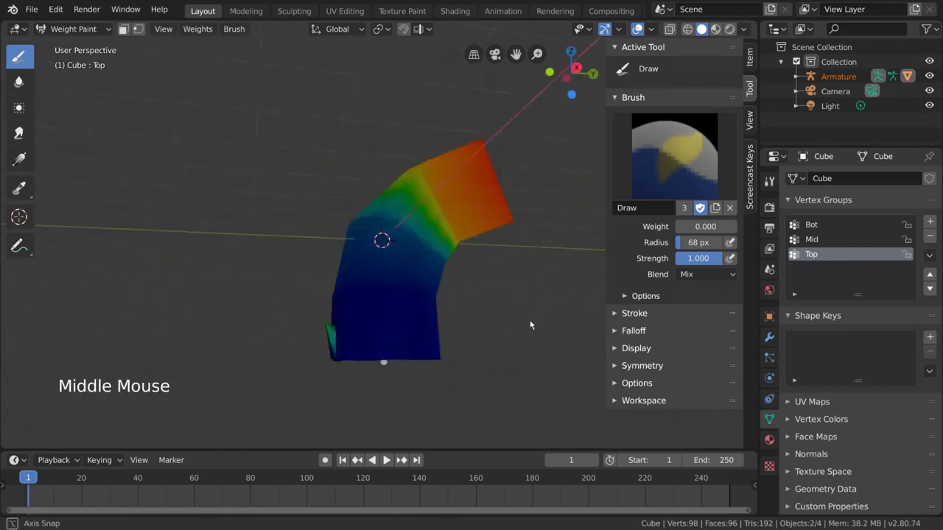
{"action": "middle_click", "coordinate": [415, 317]}
{"action": "middle_click", "coordinate": [479, 324]}
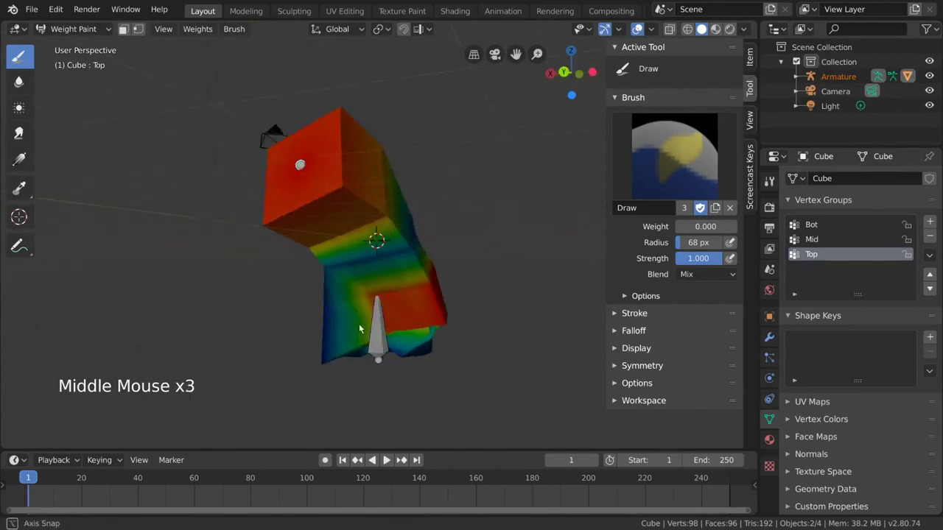
{"action": "middle_click", "coordinate": [351, 335]}
{"action": "left_click", "coordinate": [358, 338]}
{"action": "middle_click", "coordinate": [373, 335]}
{"action": "left_click", "coordinate": [386, 333]}
{"action": "middle_click", "coordinate": [394, 341]}
{"action": "left_click", "coordinate": [414, 315]}
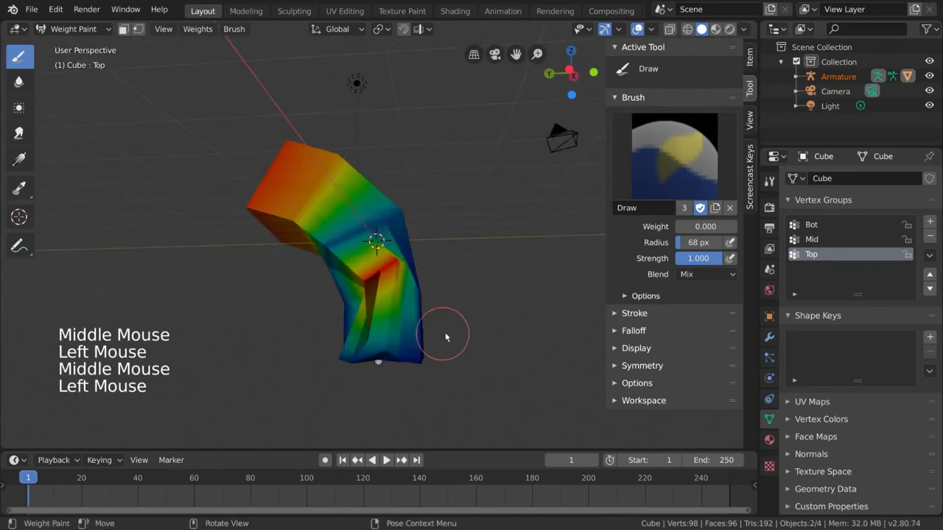
{"action": "middle_click", "coordinate": [453, 333]}
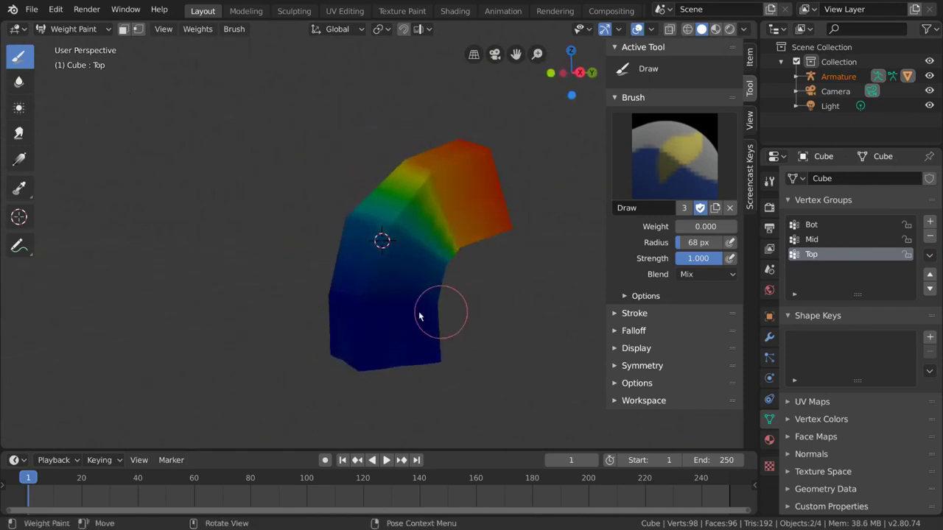
Step: Toggle wireframe to check the bones inside the mesh, return to solid, and expand Brush Options
{"action": "key", "text": "z"}
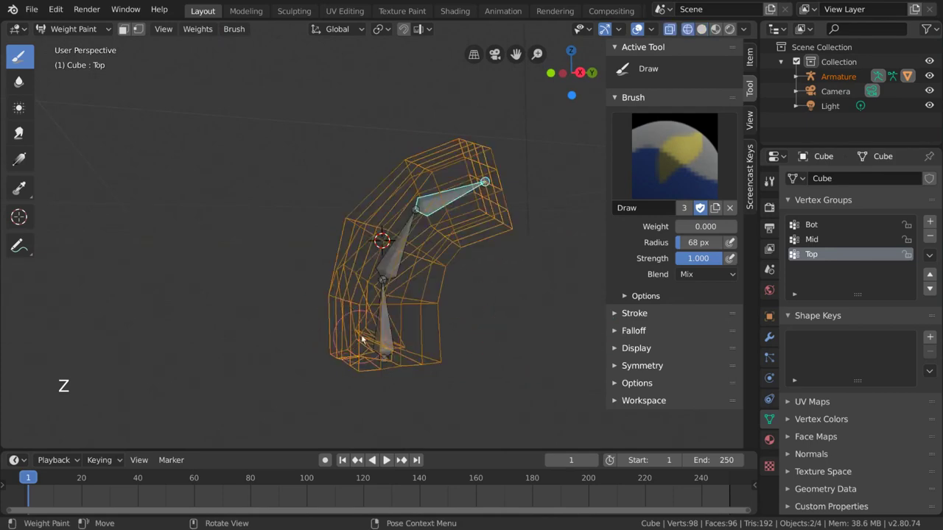
{"action": "left_click", "coordinate": [367, 337]}
{"action": "key", "text": "z"}
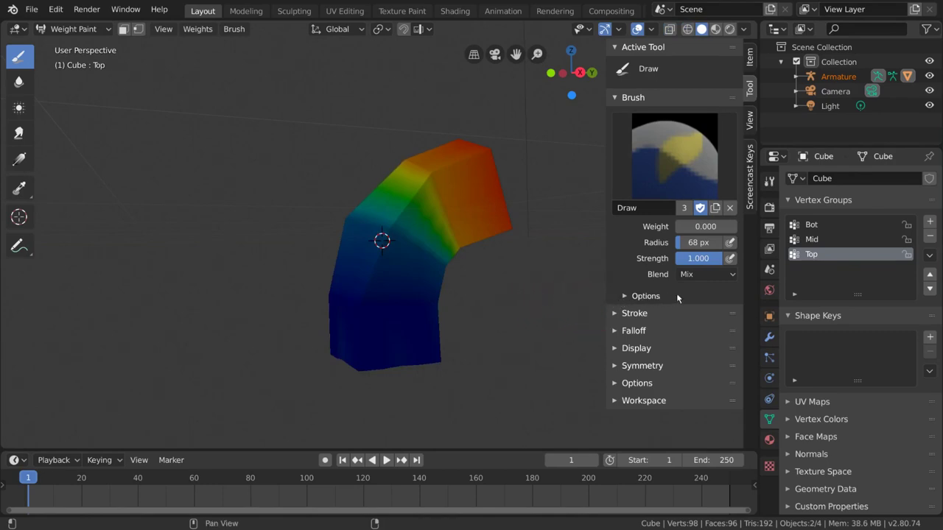
{"action": "left_click", "coordinate": [674, 298]}
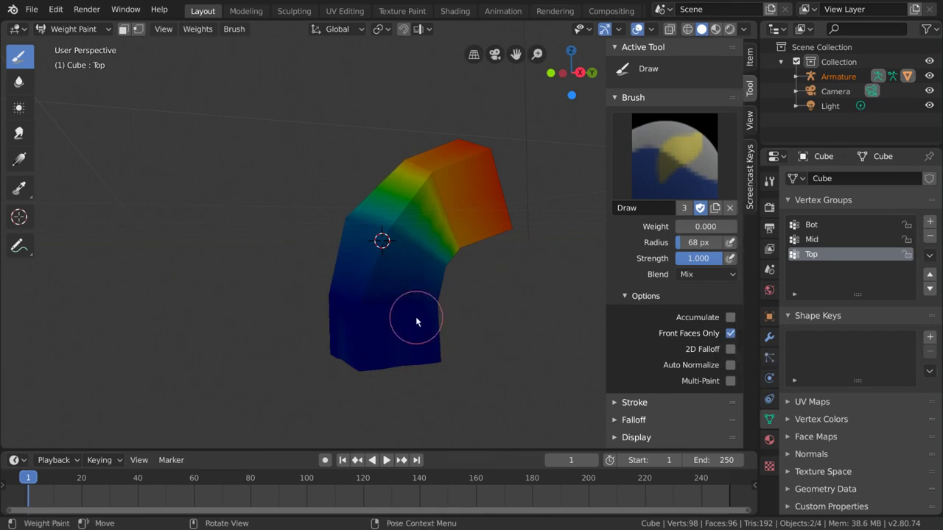
Step: Uncheck Front Faces Only and paint zero weight onto the lower section's back faces
{"action": "middle_click", "coordinate": [462, 313]}
{"action": "middle_click", "coordinate": [378, 313]}
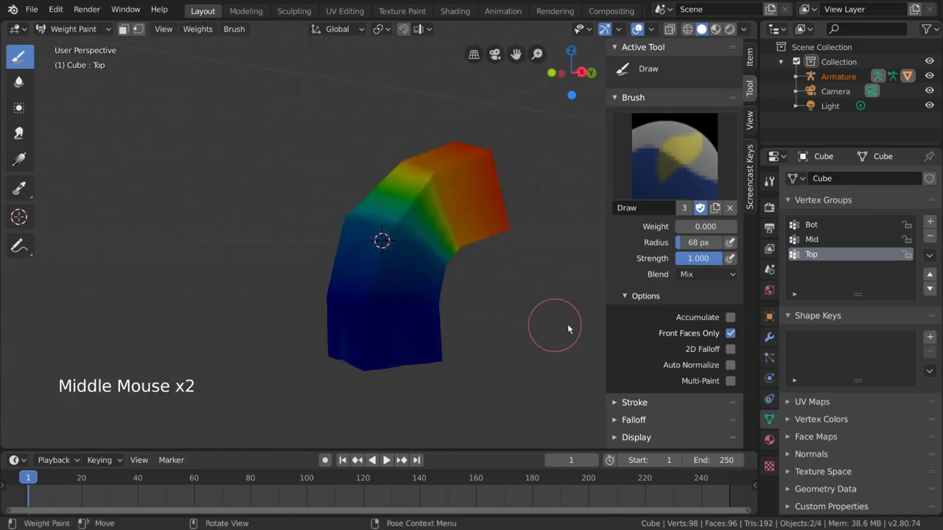
{"action": "left_click", "coordinate": [732, 336]}
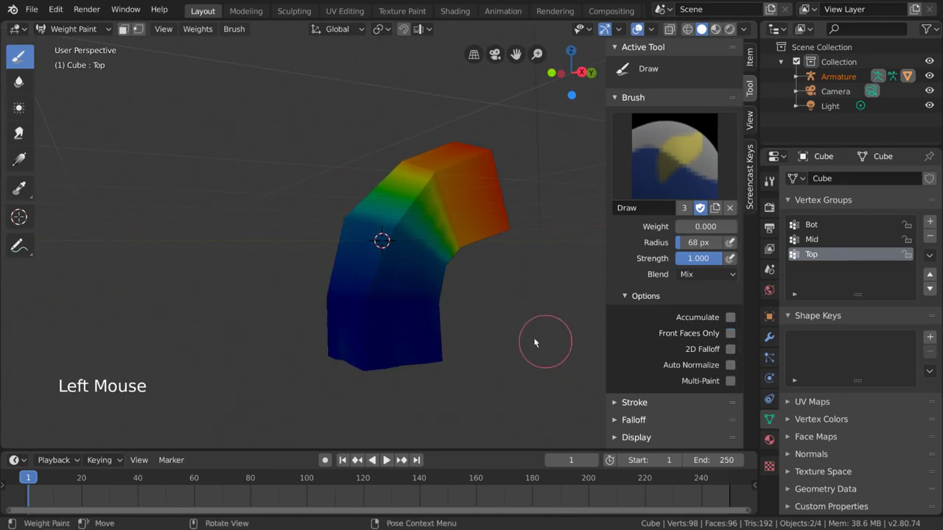
{"action": "middle_click", "coordinate": [488, 327]}
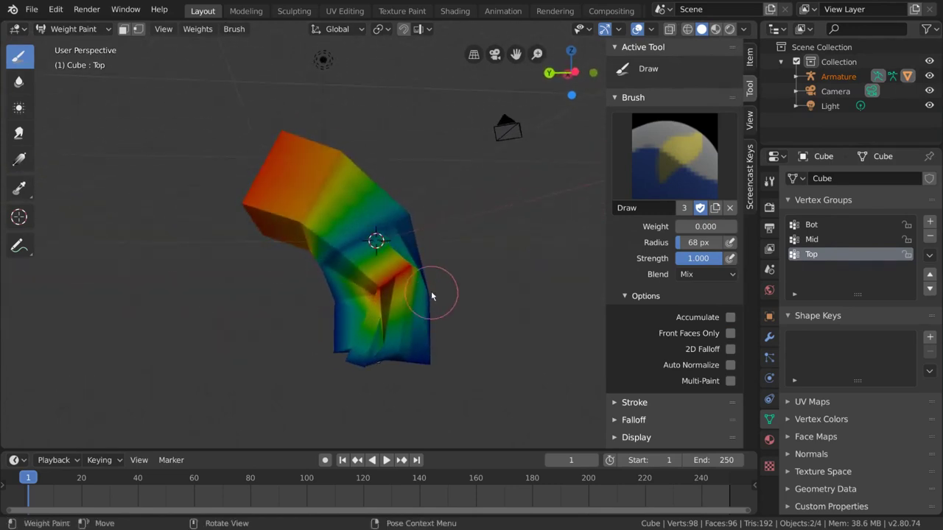
{"action": "left_click", "coordinate": [418, 258]}
Step: Orbit beneath the lower section and clear the remaining Top weight from its underside
{"action": "middle_click", "coordinate": [436, 301]}
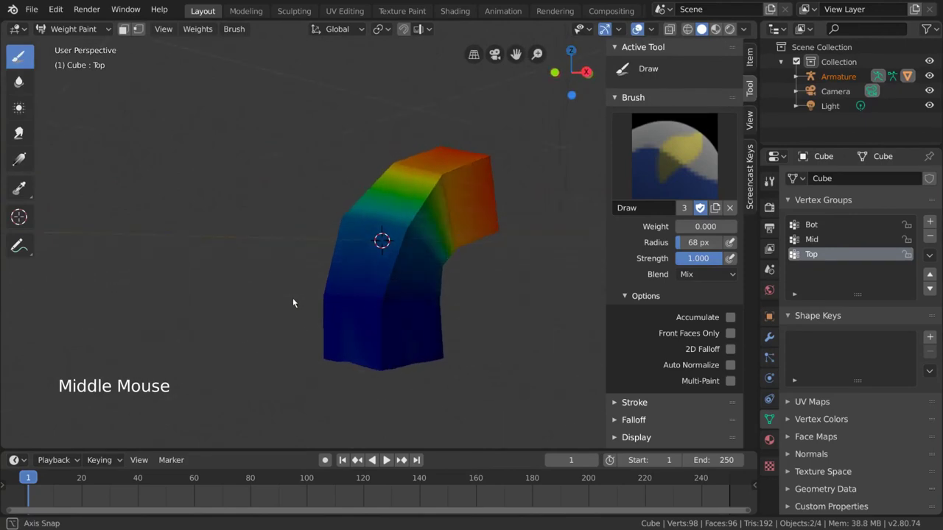
{"action": "middle_click", "coordinate": [378, 308]}
{"action": "left_click", "coordinate": [372, 301]}
{"action": "left_click", "coordinate": [374, 300]}
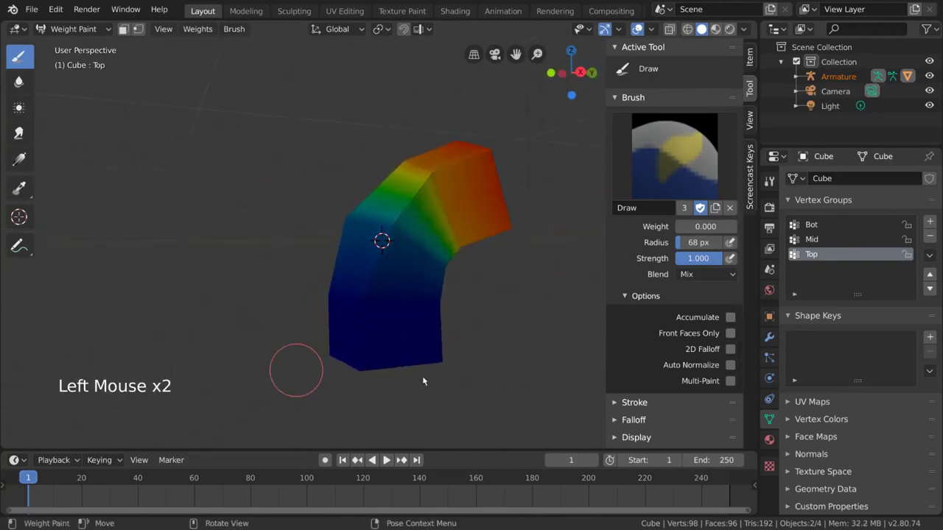
{"action": "middle_click", "coordinate": [476, 323]}
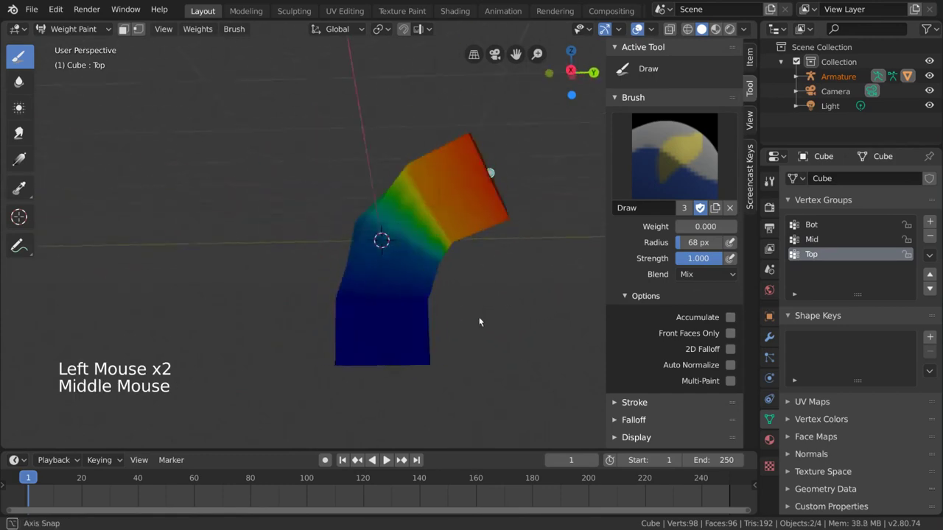
{"action": "left_click", "coordinate": [289, 277]}
{"action": "middle_click", "coordinate": [460, 333]}
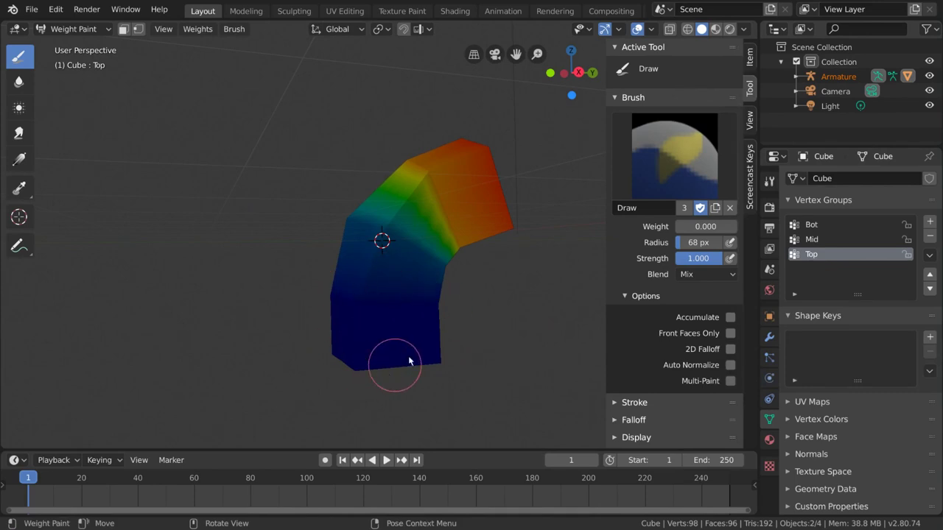
Step: Enlarge the weight brush radius with F while orbiting and zooming around the bent cube
{"action": "middle_click", "coordinate": [335, 331]}
{"action": "scroll", "scroll_direction": "up", "scroll_amount": 3}
{"action": "key", "text": "f"}
{"action": "left_click", "coordinate": [414, 229]}
{"action": "middle_click", "coordinate": [384, 244]}
{"action": "scroll", "scroll_direction": "down", "scroll_amount": 3}
{"action": "middle_click", "coordinate": [288, 259]}
{"action": "key", "text": "f"}
{"action": "double_click", "coordinate": [391, 239]}
{"action": "middle_click", "coordinate": [408, 259]}
{"action": "scroll", "scroll_direction": "down", "scroll_amount": 3}
{"action": "middle_click", "coordinate": [306, 242]}
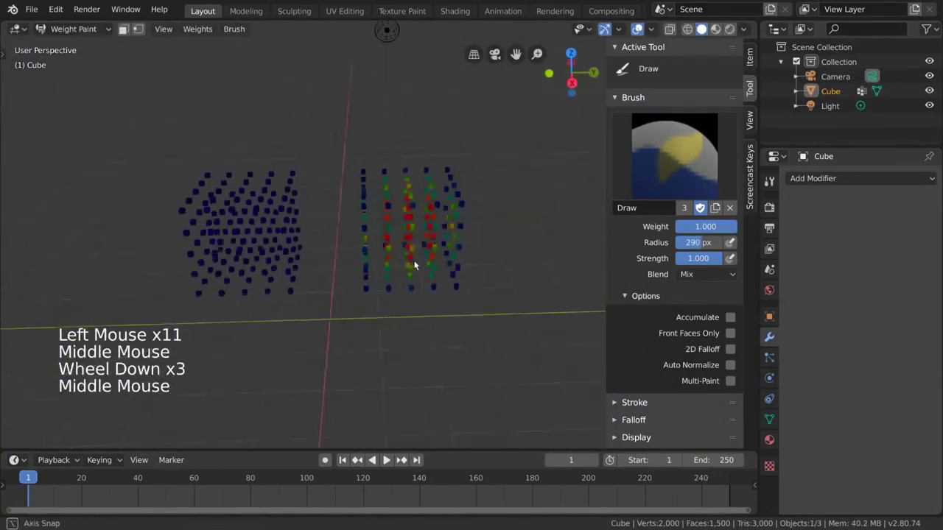
{"action": "scroll", "scroll_direction": "up", "scroll_amount": 3}
Step: Paint and undo several zero-weight test strokes on the upper section of the bend
{"action": "left_click", "coordinate": [438, 289]}
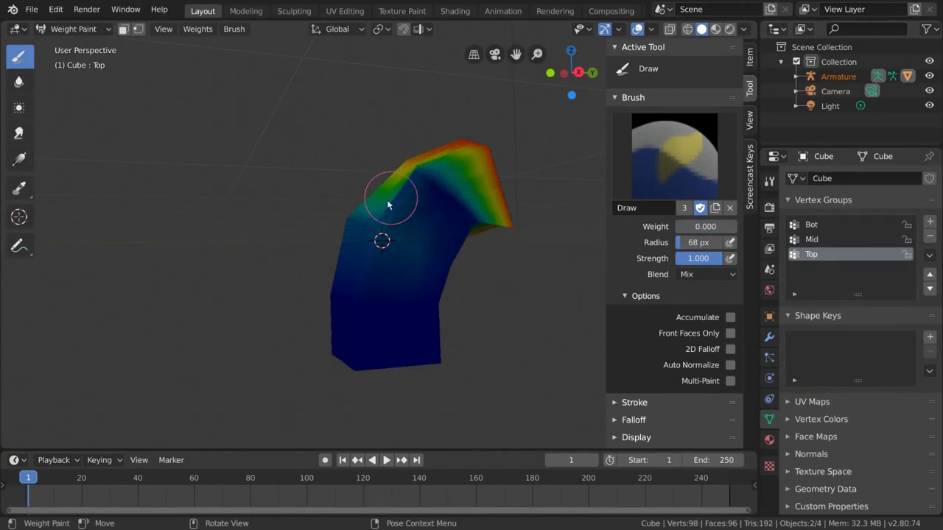
{"action": "key", "text": "ctrl+z"}
{"action": "left_click", "coordinate": [520, 237]}
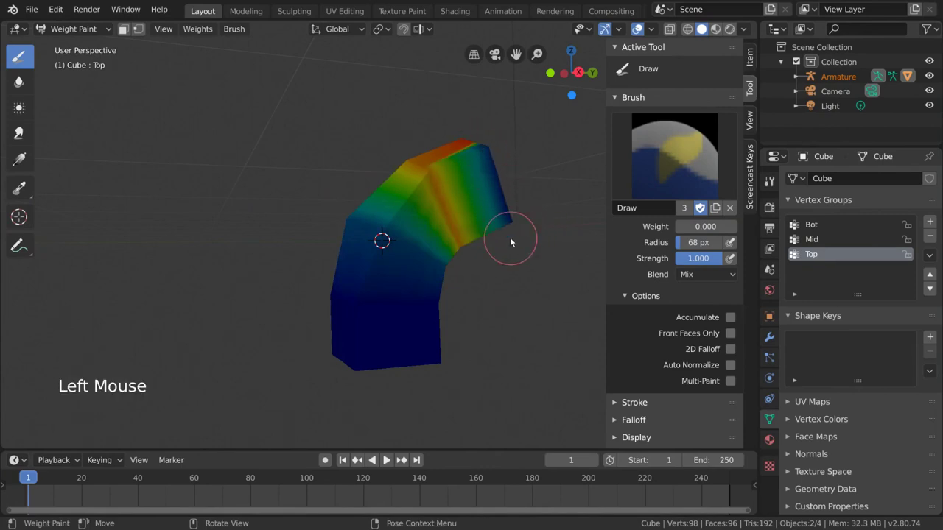
{"action": "key", "text": "ctrl+z"}
{"action": "left_click", "coordinate": [433, 173]}
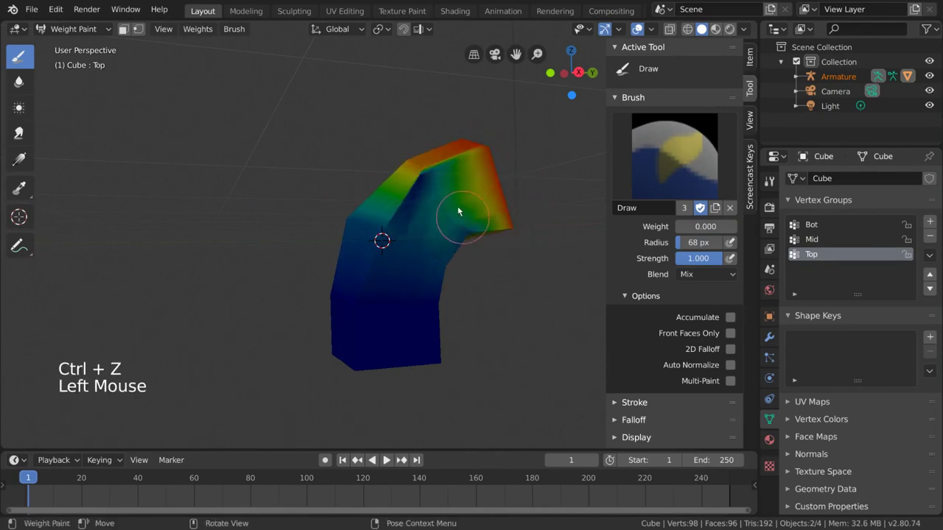
{"action": "middle_click", "coordinate": [458, 210]}
{"action": "key", "text": "ctrl+z"}
{"action": "middle_click", "coordinate": [434, 190]}
{"action": "left_click", "coordinate": [338, 166]}
{"action": "middle_click", "coordinate": [416, 208]}
{"action": "key", "text": "ctrl+z"}
{"action": "middle_click", "coordinate": [425, 212]}
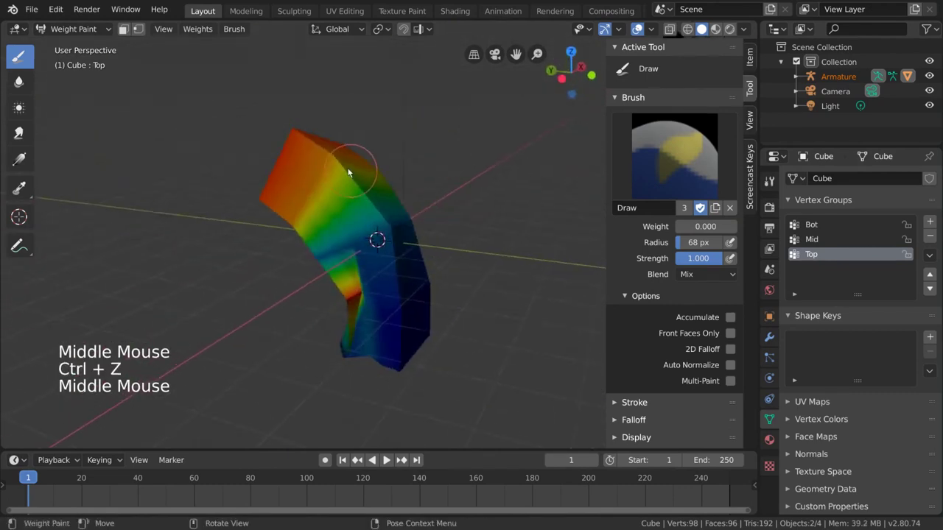
{"action": "left_click", "coordinate": [393, 184]}
{"action": "middle_click", "coordinate": [407, 196]}
{"action": "key", "text": "ctrl+z"}
Step: Toggle the brush's 2D Falloff option and resize the radius again to about 97 px
{"action": "middle_click", "coordinate": [448, 248]}
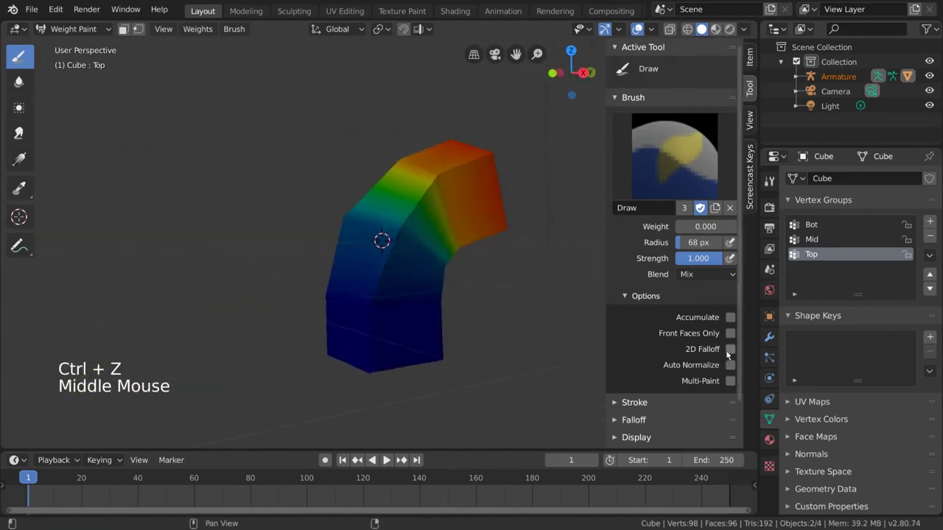
{"action": "left_click", "coordinate": [732, 354]}
{"action": "middle_click", "coordinate": [479, 247]}
{"action": "key", "text": "f"}
{"action": "key", "text": "f"}
{"action": "left_click", "coordinate": [321, 239]}
{"action": "left_click", "coordinate": [320, 240]}
{"action": "left_click", "coordinate": [321, 240]}
{"action": "double_click", "coordinate": [320, 240]}
{"action": "scroll", "scroll_direction": "down", "scroll_amount": 3}
{"action": "middle_click", "coordinate": [411, 296]}
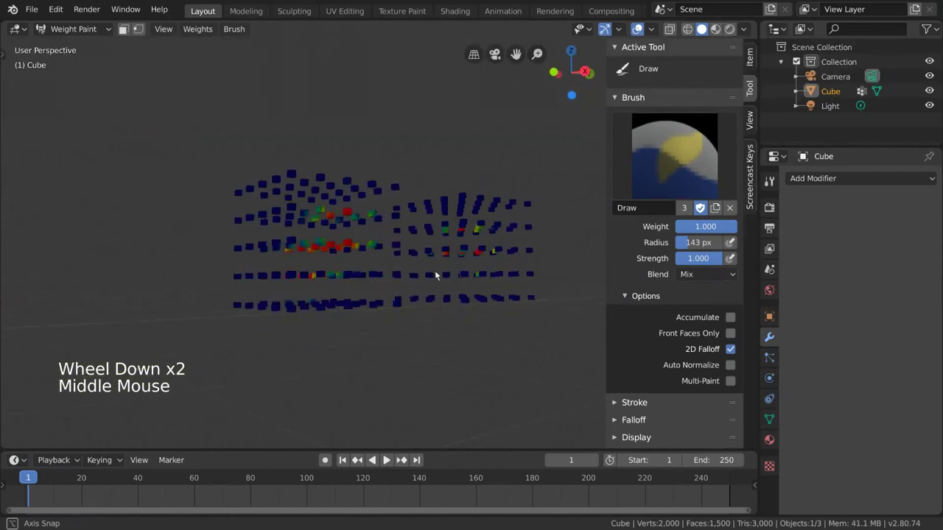
Step: Paint test strokes from different angles and turn Front Faces Only back on
{"action": "middle_click", "coordinate": [453, 291]}
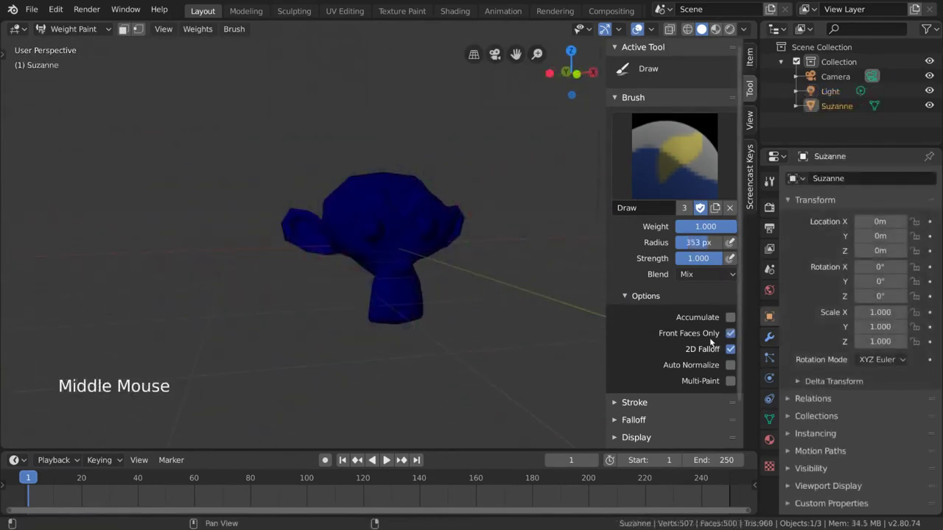
{"action": "left_click", "coordinate": [315, 234]}
{"action": "middle_click", "coordinate": [493, 302]}
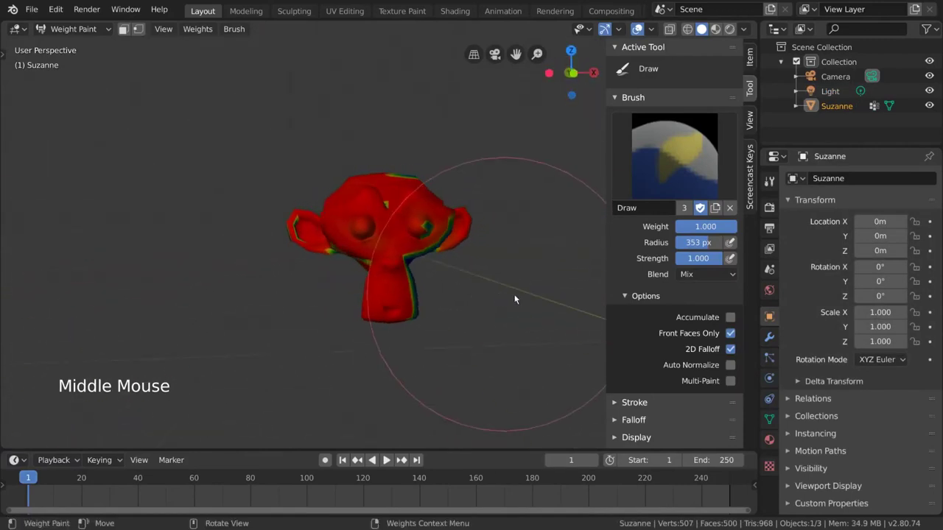
{"action": "left_click", "coordinate": [732, 336]}
{"action": "middle_click", "coordinate": [446, 283]}
{"action": "left_click", "coordinate": [245, 227]}
{"action": "middle_click", "coordinate": [429, 310]}
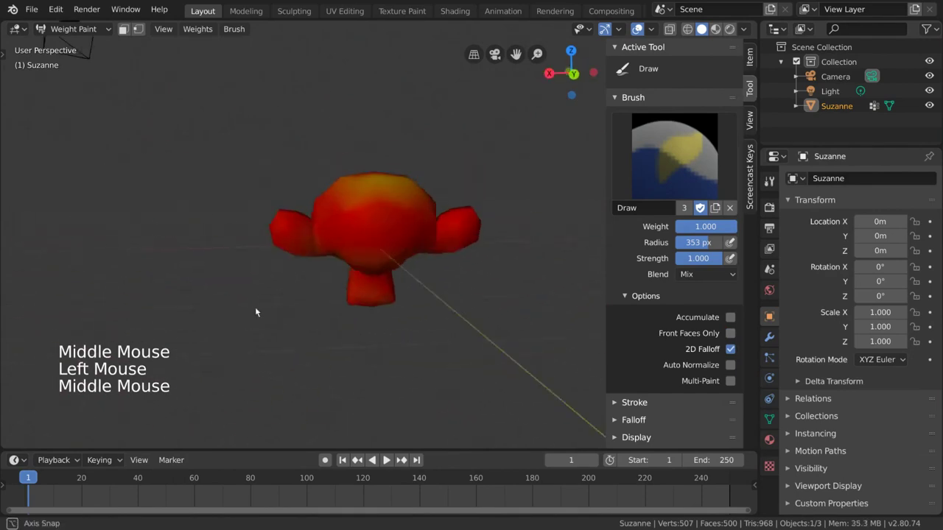
{"action": "left_click", "coordinate": [291, 221]}
{"action": "middle_click", "coordinate": [459, 252]}
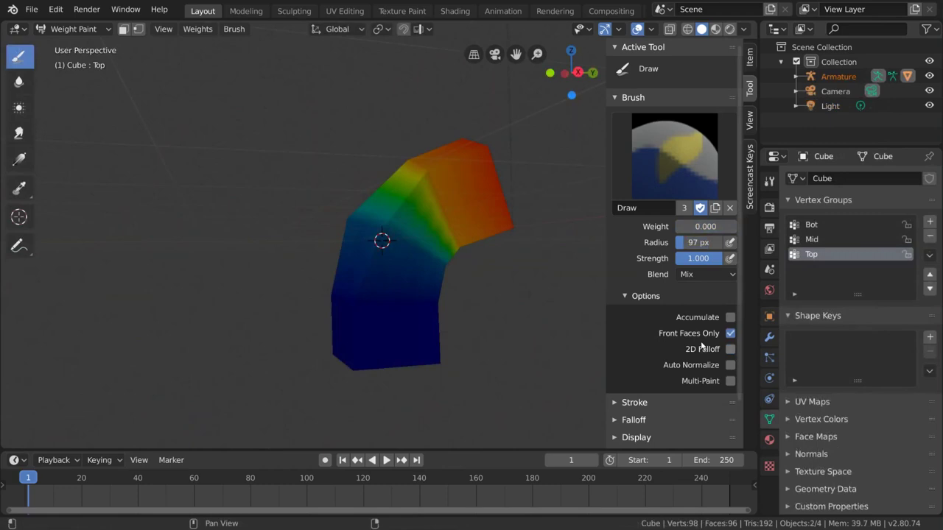
Step: Switch the brush from Front Faces Only to 2D Falloff, show wireframe, and pick the top bone
{"action": "left_click", "coordinate": [736, 337]}
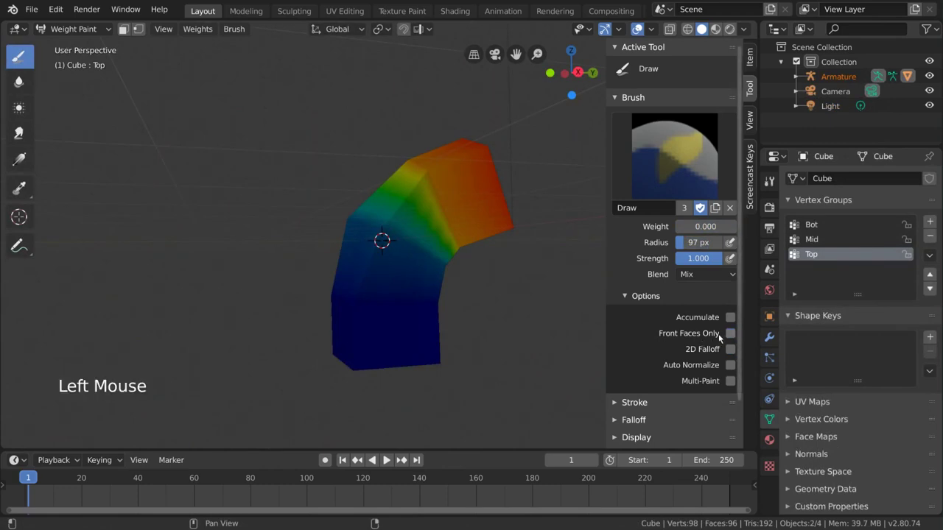
{"action": "left_click", "coordinate": [738, 353]}
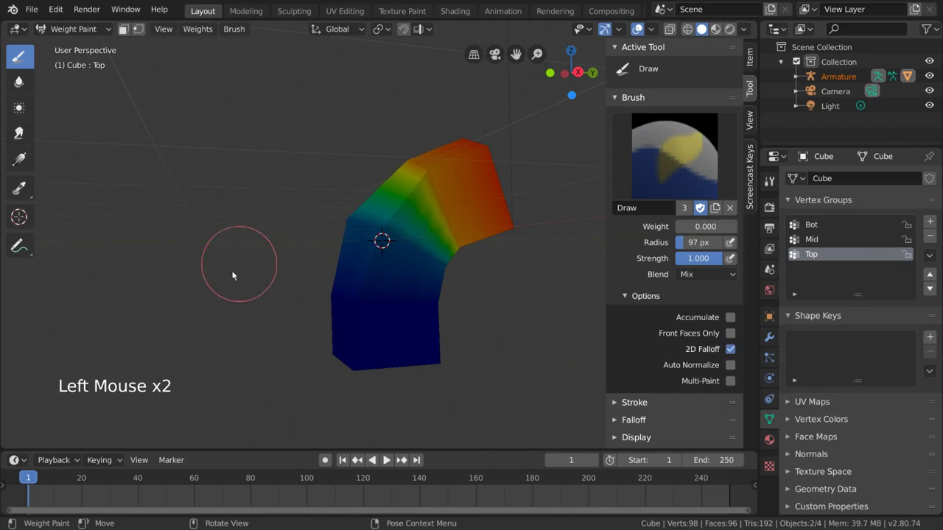
{"action": "key", "text": "z"}
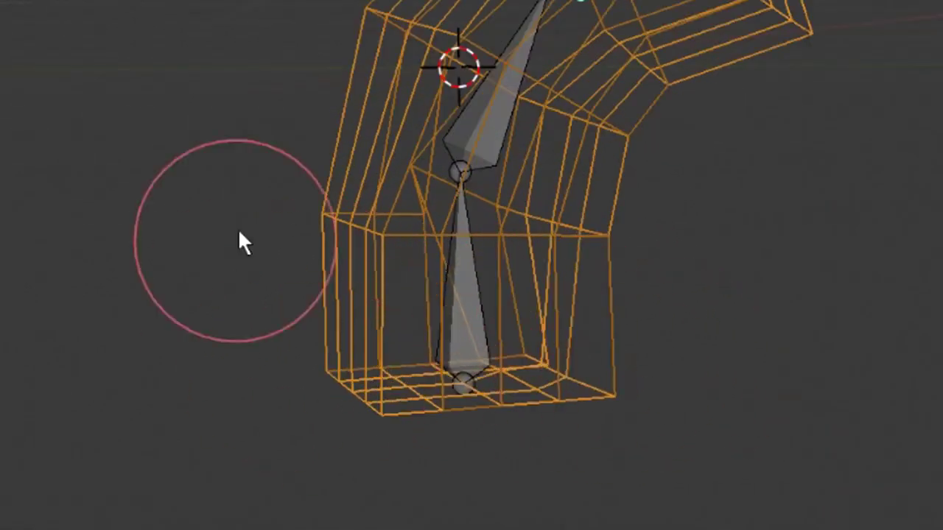
{"action": "left_click", "coordinate": [520, 298]}
Step: Remove all cube vertices from the Top group and confirm zero weight in Weight Paint
{"action": "key", "text": "z"}
{"action": "key", "text": "Tab"}
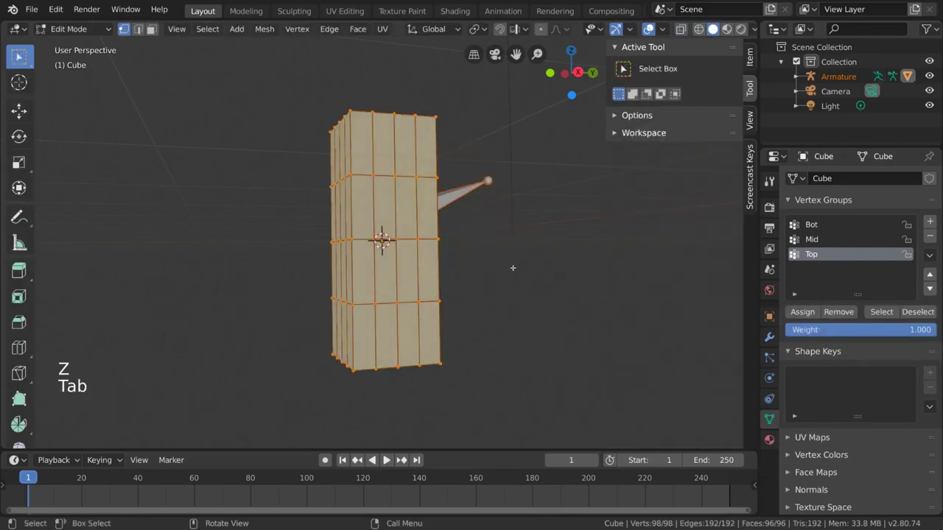
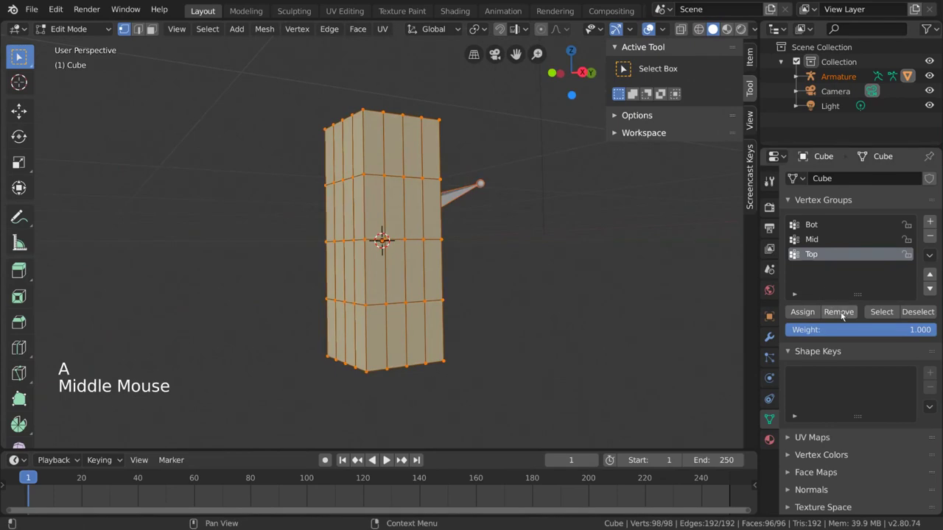
{"action": "left_click", "coordinate": [844, 313]}
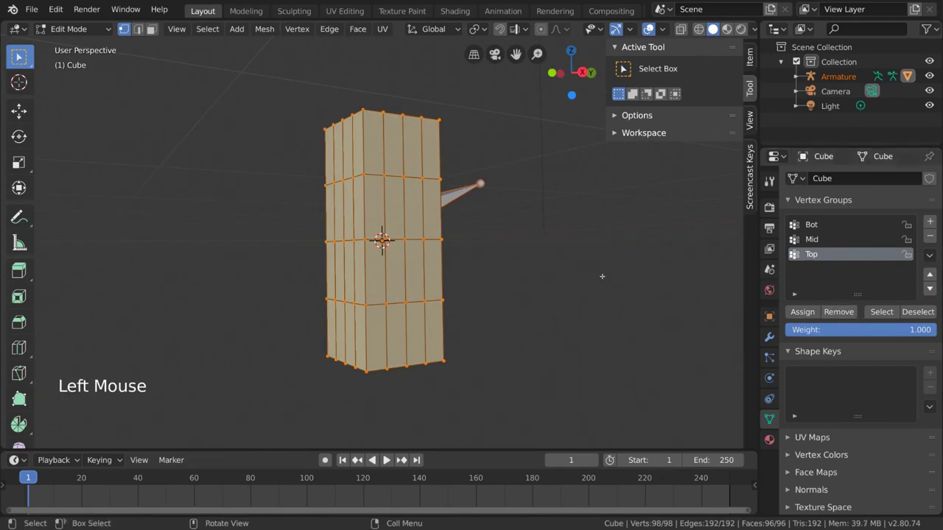
{"action": "key", "text": "Tab"}
{"action": "middle_click", "coordinate": [563, 306]}
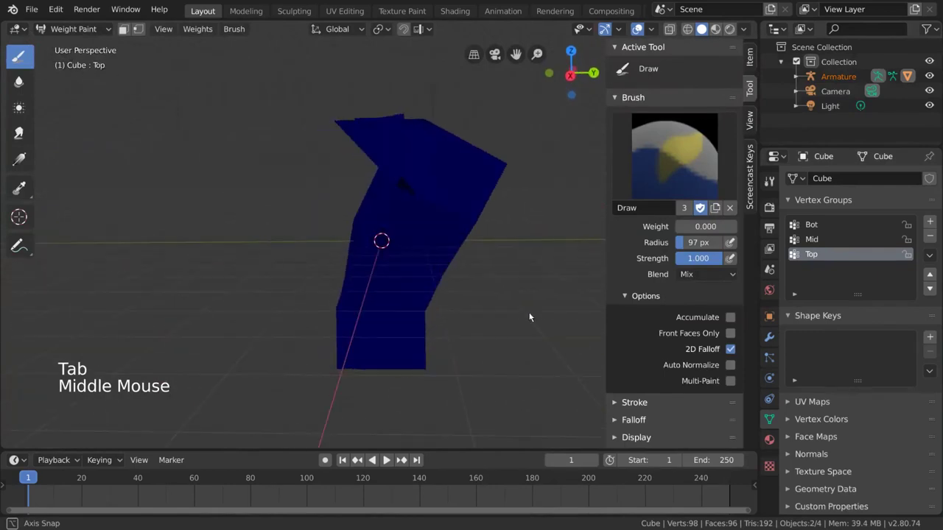
{"action": "key", "text": "Tab"}
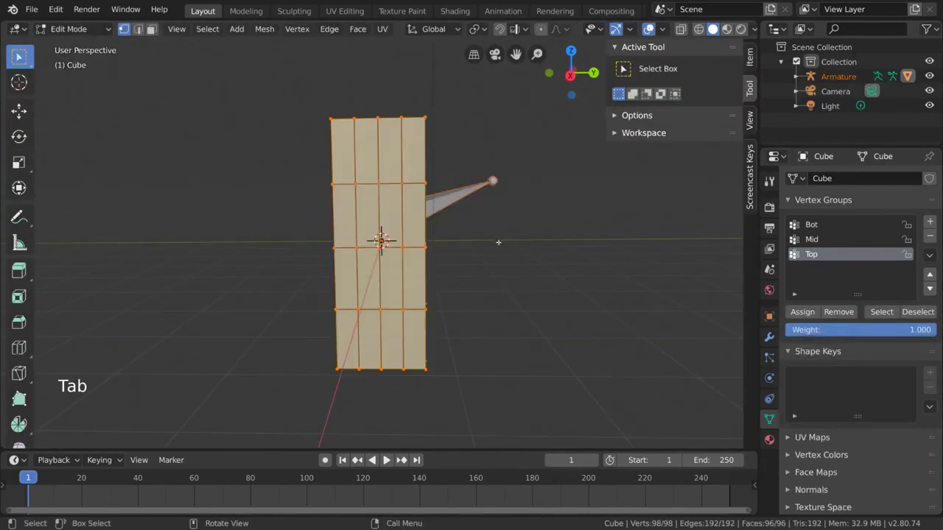
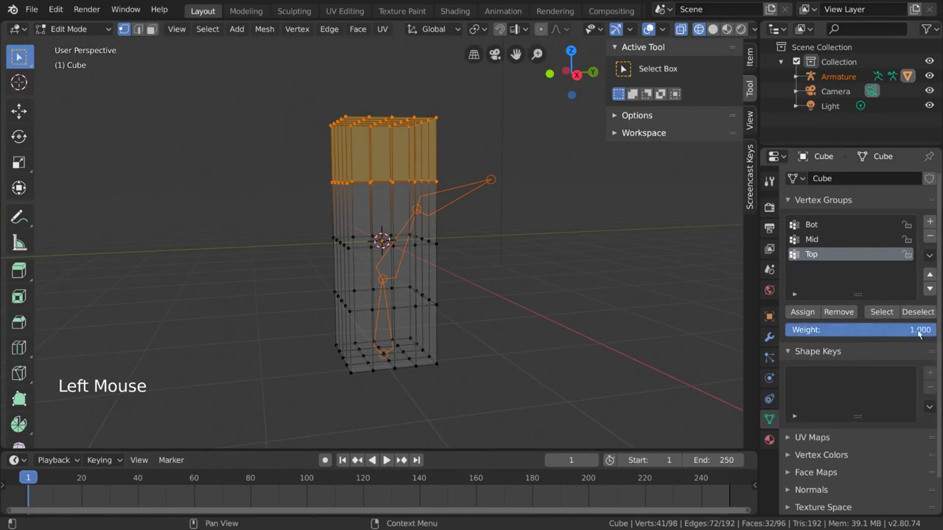
Step: Assign the selected upper vertex rows to the Top group at weight 1.000
{"action": "left_click", "coordinate": [804, 312]}
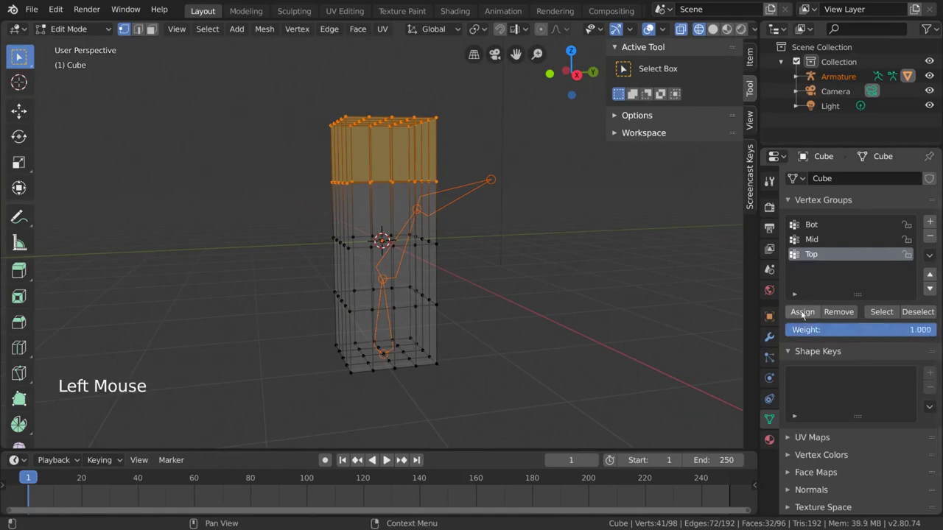
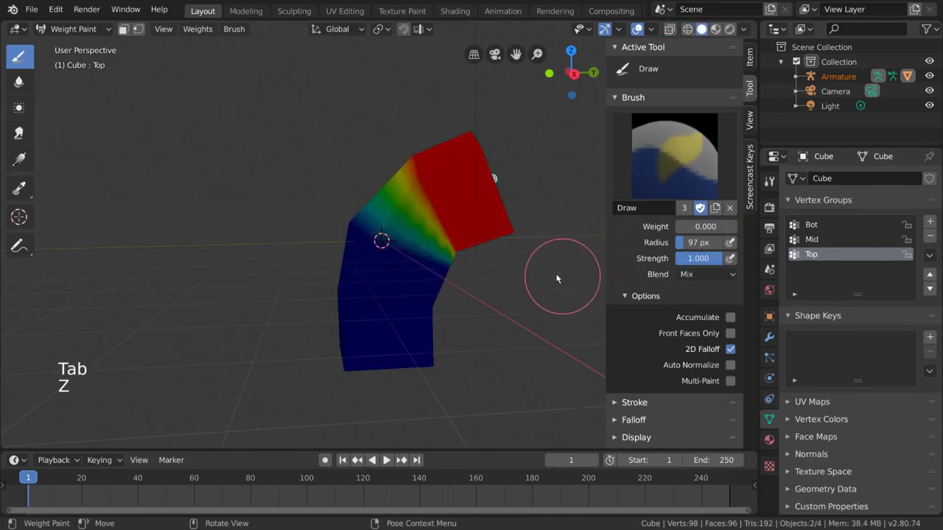
Step: Orbit the cube in solid Weight Paint display to inspect the Top gradient
{"action": "middle_click", "coordinate": [550, 273]}
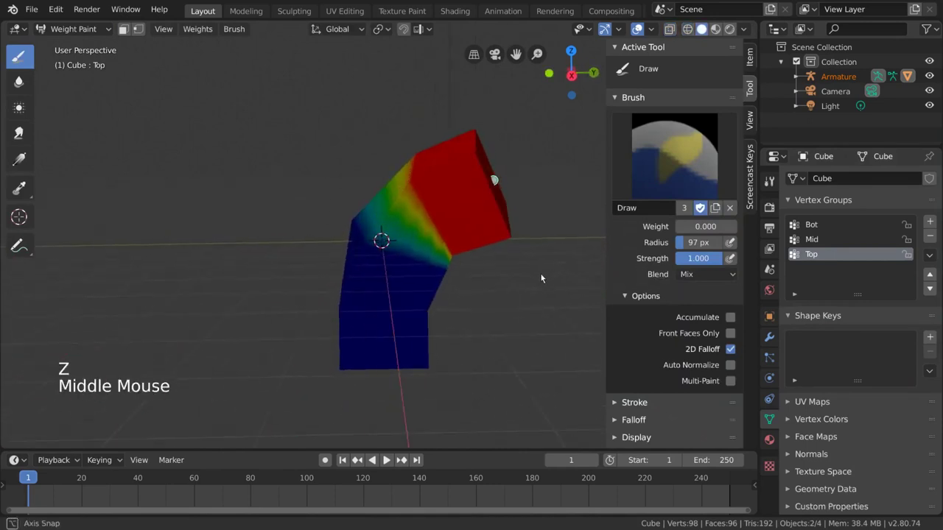
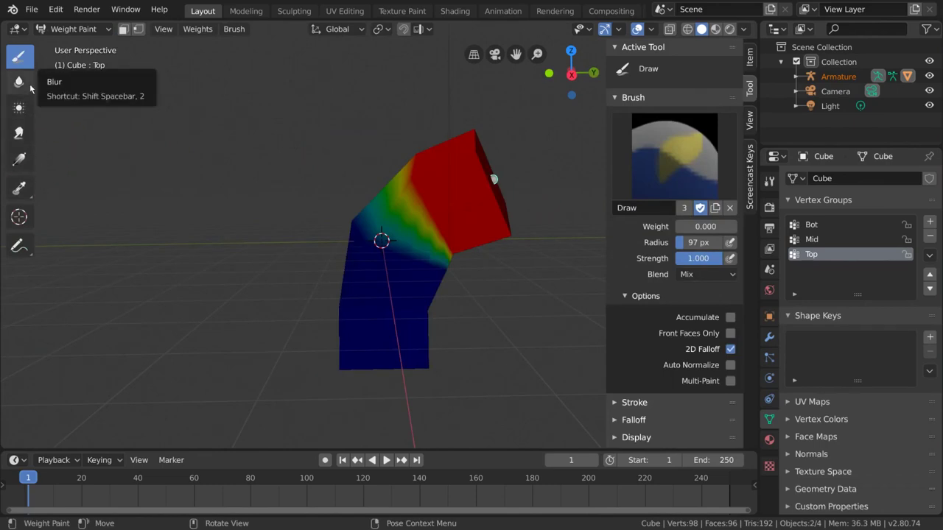
Step: Smooth the Top weights at the bend with Blur and Average strokes
{"action": "left_click", "coordinate": [33, 87]}
{"action": "middle_click", "coordinate": [462, 222]}
{"action": "left_click", "coordinate": [458, 272]}
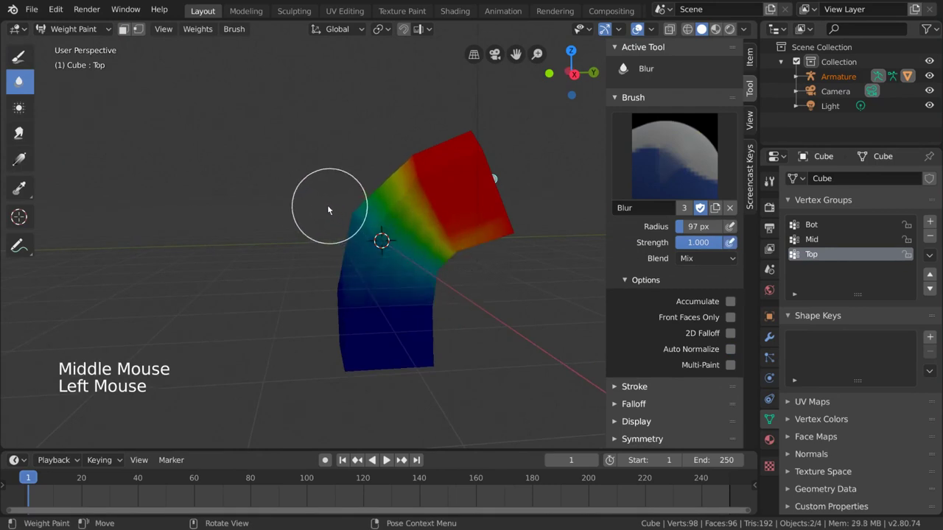
{"action": "left_click", "coordinate": [27, 110]}
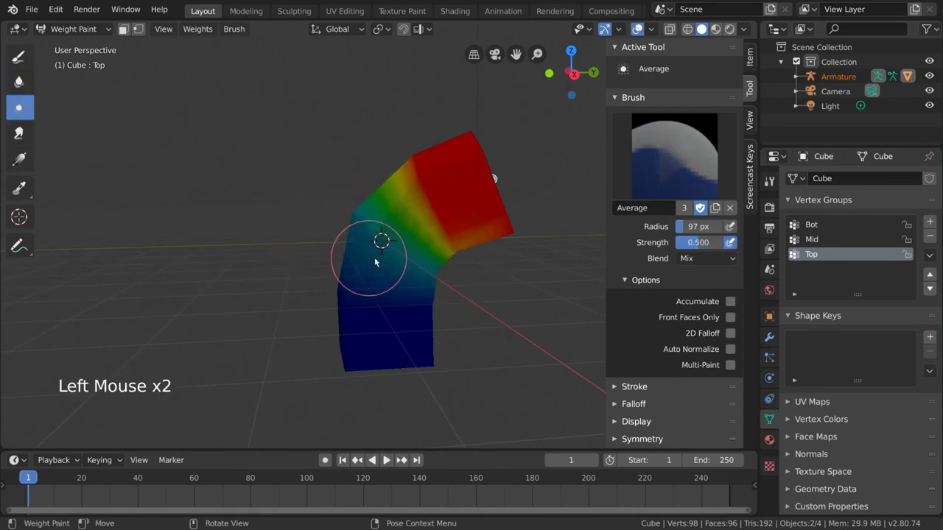
{"action": "left_click", "coordinate": [436, 250]}
{"action": "left_click", "coordinate": [398, 185]}
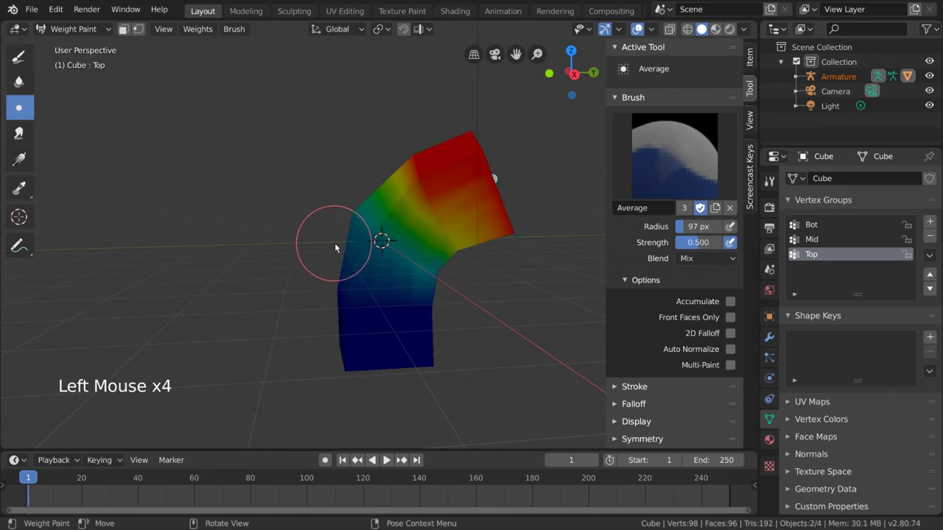
{"action": "middle_click", "coordinate": [394, 249]}
Step: Undo the smoothing strokes and switch through Smear to the Gradient tool
{"action": "key", "text": "ctrl+z"}
{"action": "key", "text": "ctrl+z"}
{"action": "key", "text": "ctrl+z"}
{"action": "middle_click", "coordinate": [469, 269]}
{"action": "left_click", "coordinate": [19, 132]}
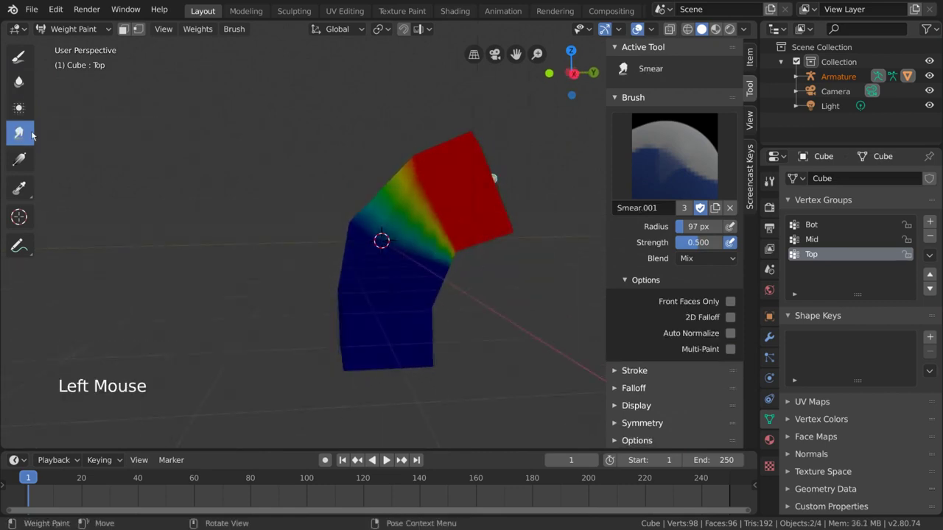
{"action": "left_click", "coordinate": [432, 222]}
{"action": "middle_click", "coordinate": [446, 235]}
Step: Drag trial gradients across the bend and undo the weak results
{"action": "left_click", "coordinate": [388, 141]}
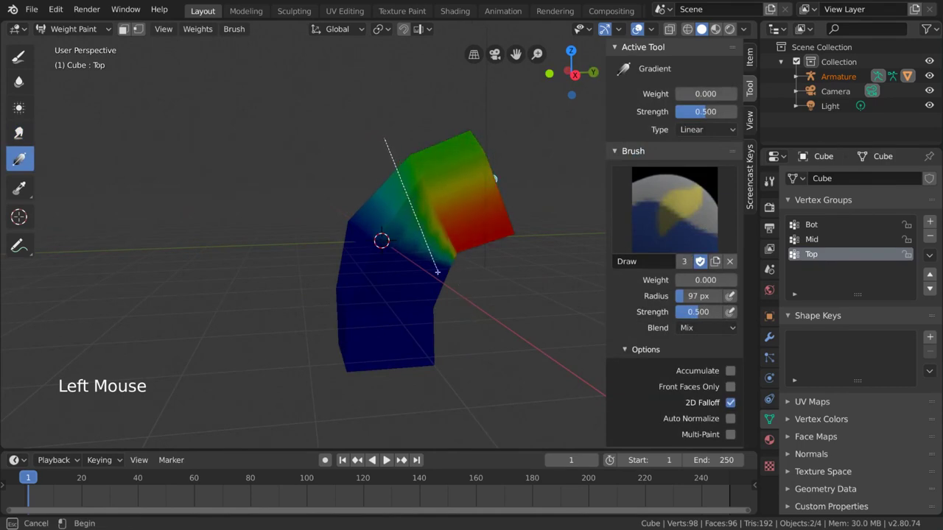
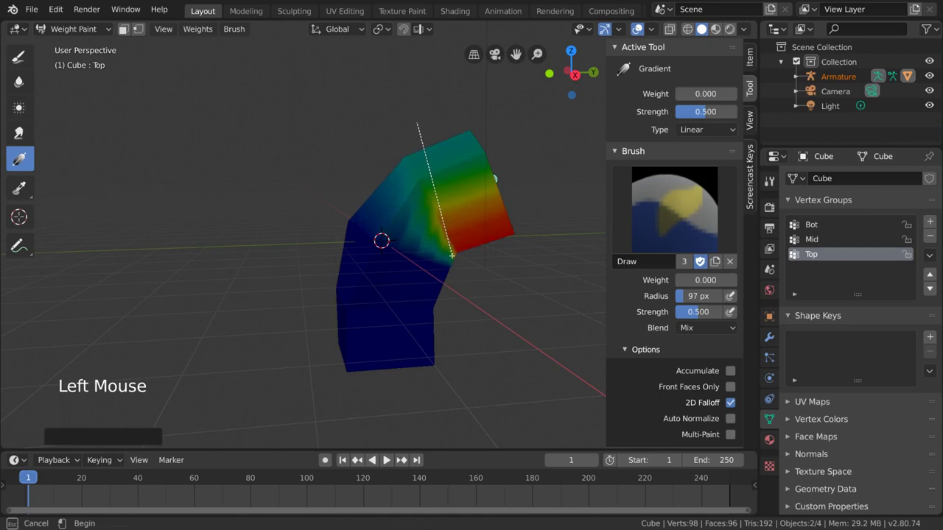
{"action": "left_click", "coordinate": [541, 173]}
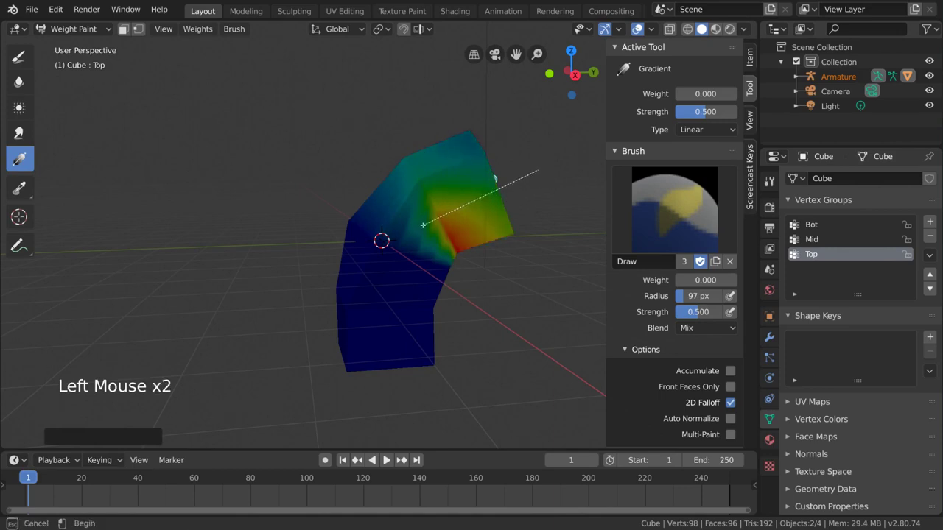
{"action": "key", "text": "ctrl+z"}
{"action": "key", "text": "ctrl+z"}
{"action": "key", "text": "ctrl+z"}
Step: Raise gradient Strength to 1.000 and lay a full-strength linear gradient across the bend
{"action": "left_click", "coordinate": [712, 112]}
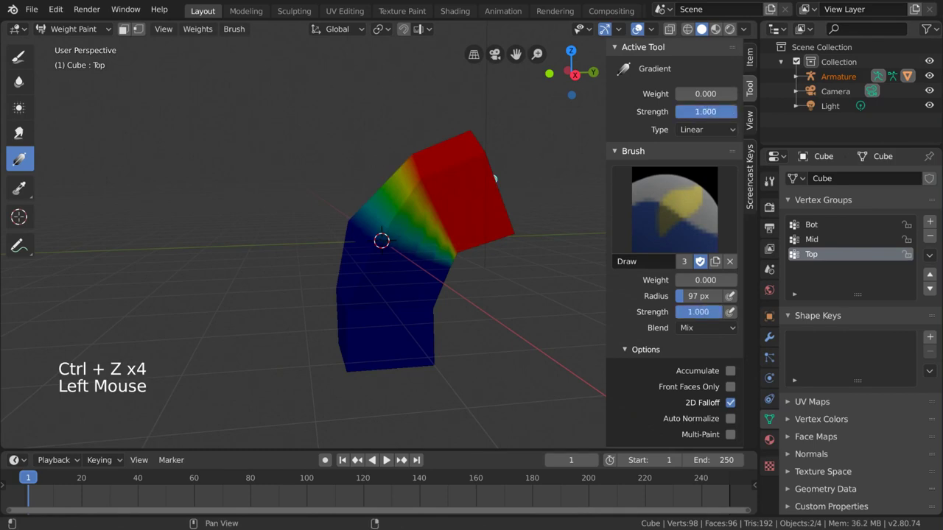
{"action": "left_click", "coordinate": [392, 125]}
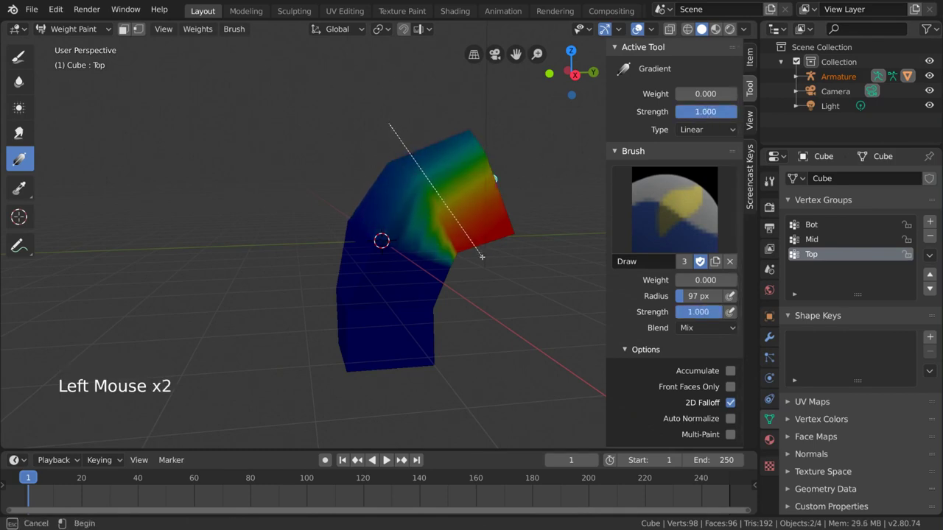
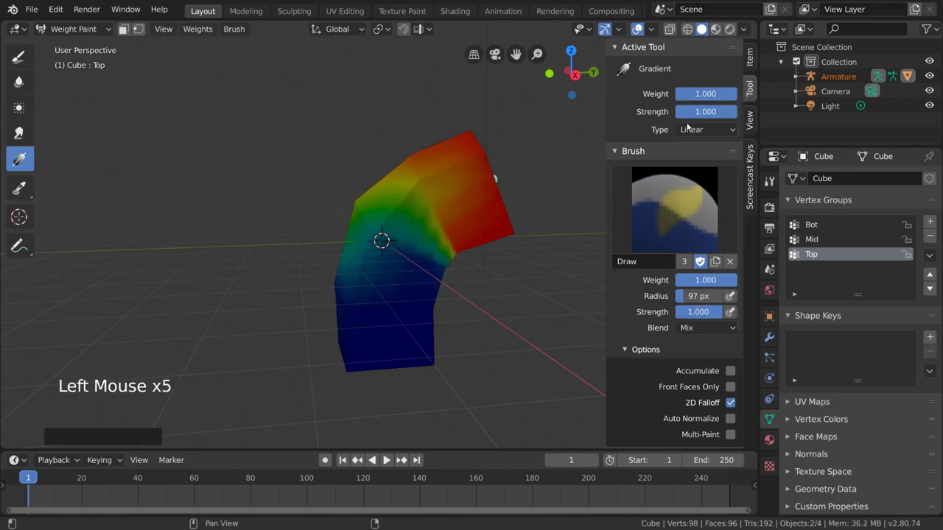
Step: Sample a weight on the cube, then switch to the cloth plane scene and play its simulation
{"action": "left_click", "coordinate": [28, 189]}
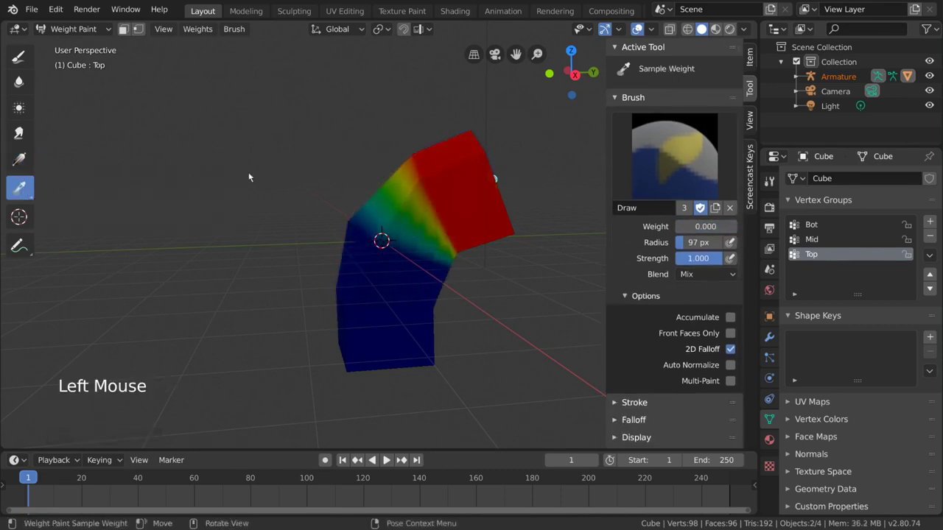
{"action": "left_click", "coordinate": [469, 207]}
{"action": "left_click", "coordinate": [401, 286]}
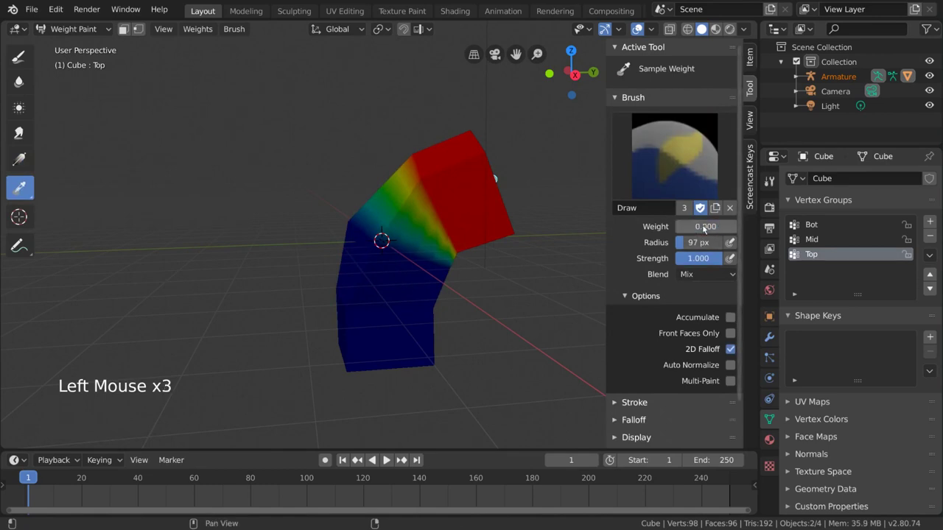
{"action": "left_click", "coordinate": [403, 225]}
{"action": "left_click", "coordinate": [430, 228]}
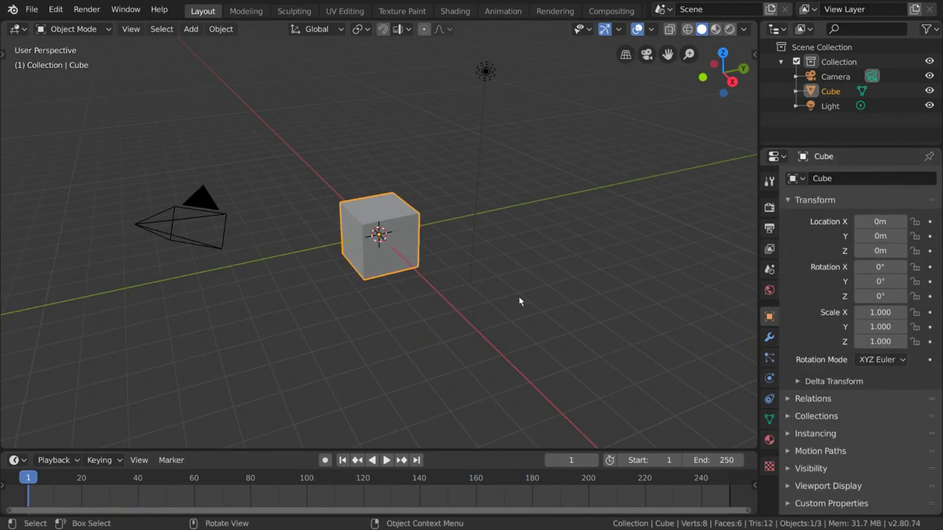
Step: Delete the default cube and add a Suzanne monkey head mesh
{"action": "left_click", "coordinate": [374, 271]}
{"action": "key", "text": "Delete"}
{"action": "left_click", "coordinate": [199, 34]}
{"action": "scroll", "scroll_direction": "up", "scroll_amount": 3}
{"action": "middle_click", "coordinate": [422, 293]}
{"action": "right_click", "coordinate": [535, 294]}
{"action": "left_click", "coordinate": [770, 343]}
{"action": "left_click", "coordinate": [878, 180]}
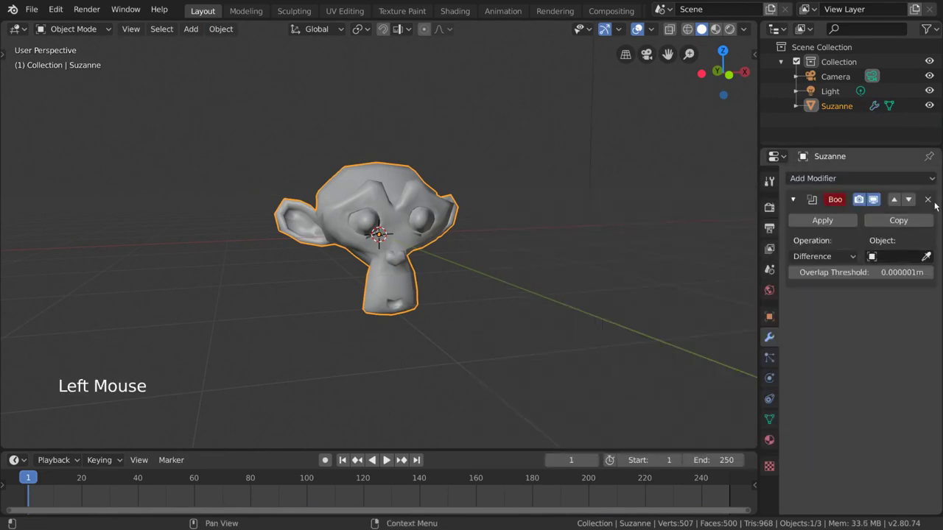
Step: Remove Suzanne's Boolean modifier and add a Wireframe modifier at 0.02 m thickness
{"action": "left_click", "coordinate": [935, 200]}
{"action": "left_click", "coordinate": [914, 181]}
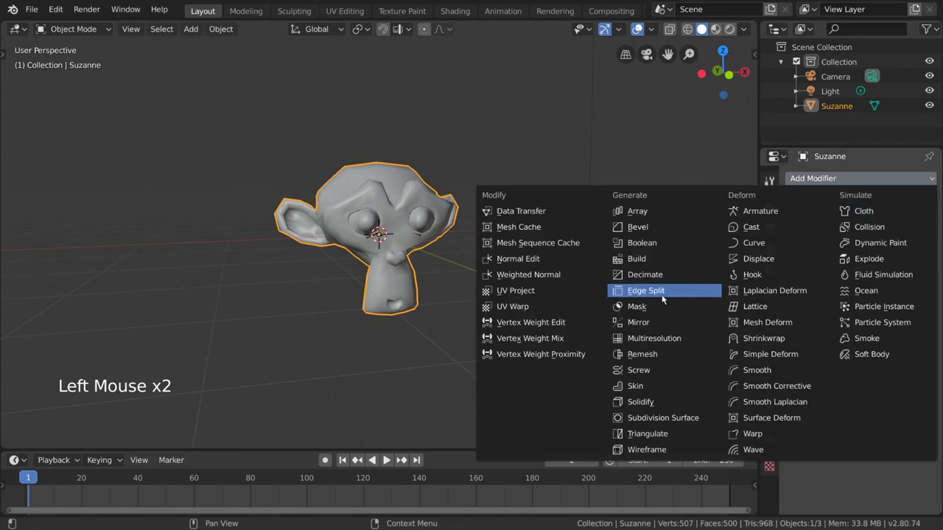
{"action": "left_click", "coordinate": [934, 200]}
{"action": "left_click", "coordinate": [928, 183]}
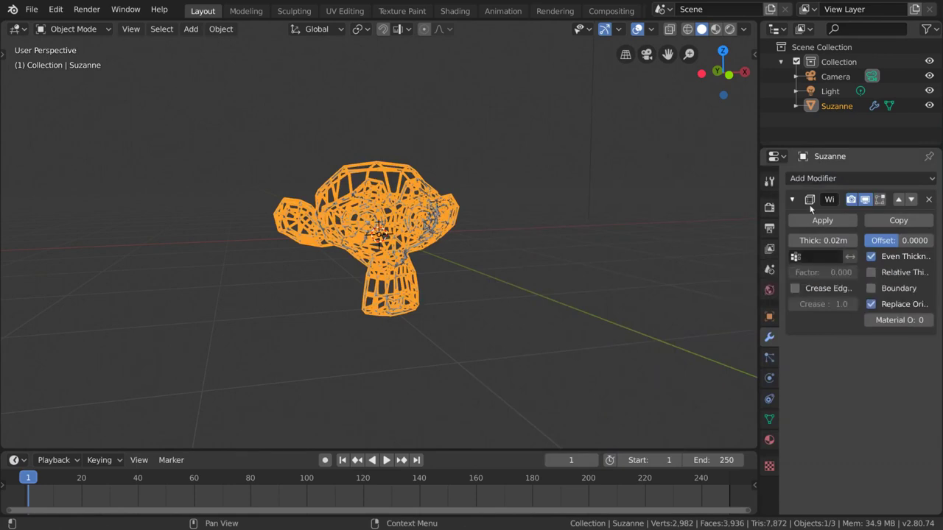
Step: Reselect Suzanne and untick Replace Original so the solid surface shows under the wires
{"action": "scroll", "scroll_direction": "up", "scroll_amount": 3}
{"action": "middle_click", "coordinate": [485, 255]}
{"action": "scroll", "scroll_direction": "up", "scroll_amount": 3}
{"action": "key", "text": "alt+a"}
{"action": "middle_click", "coordinate": [500, 264]}
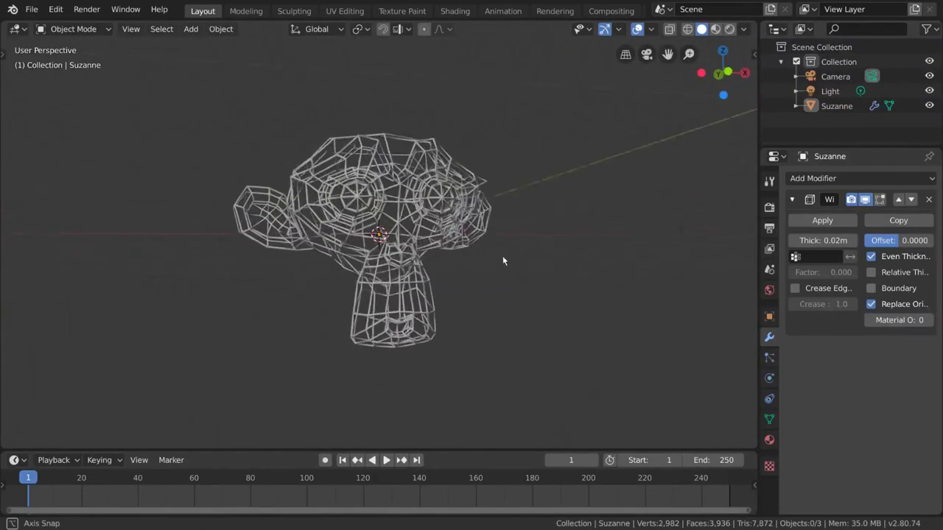
{"action": "left_click", "coordinate": [433, 262]}
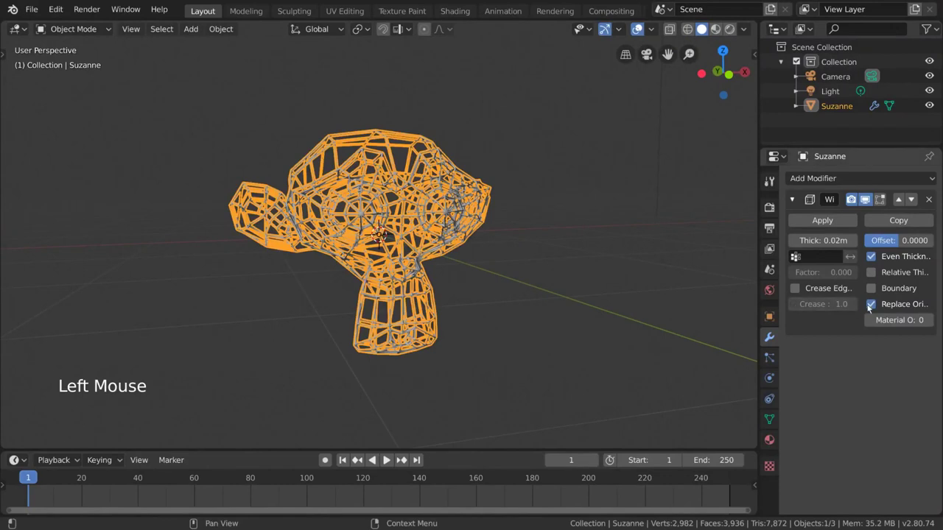
{"action": "left_click", "coordinate": [871, 306]}
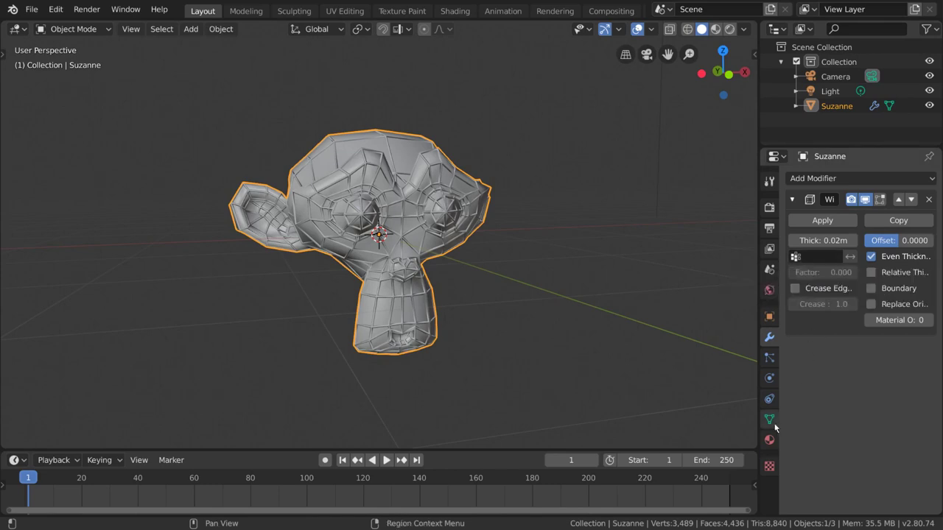
Step: Add a new vertex group to Suzanne and start renaming it Wireframe Group
{"action": "left_click", "coordinate": [778, 425]}
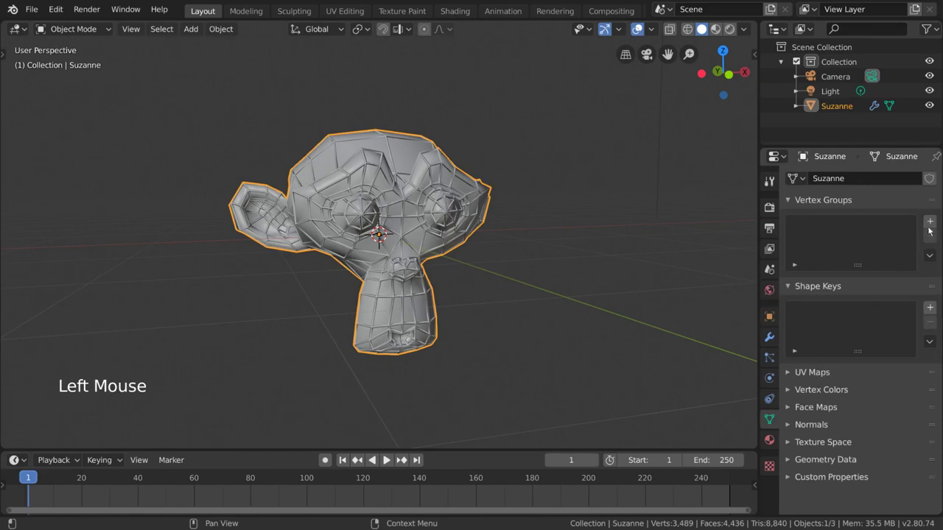
{"action": "left_click", "coordinate": [932, 227]}
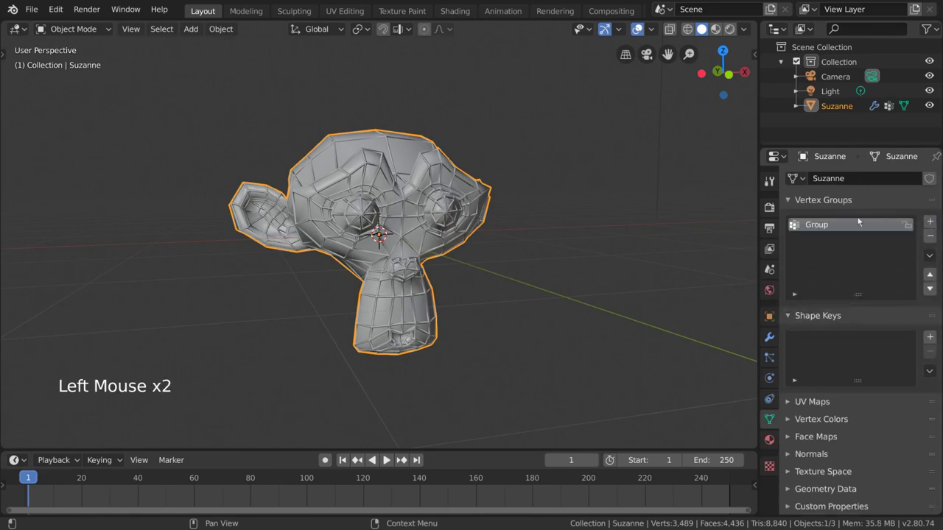
{"action": "double_click", "coordinate": [823, 227]}
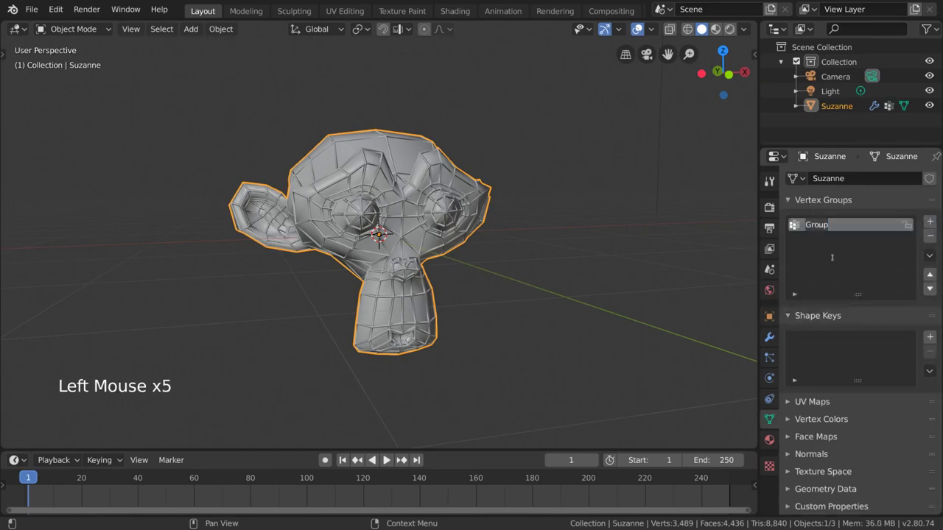
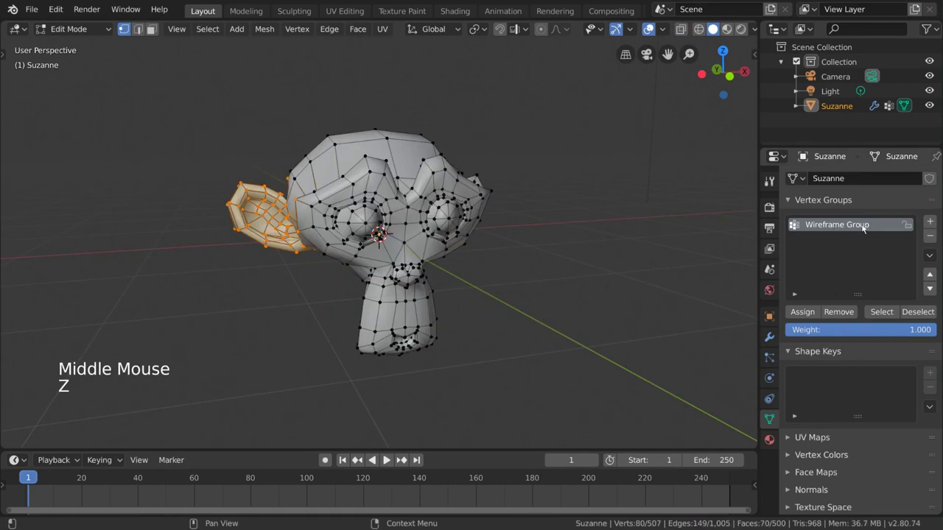
Step: Assign the left ear's selected vertices to Wireframe Group at weight 1.000
{"action": "left_click", "coordinate": [878, 333]}
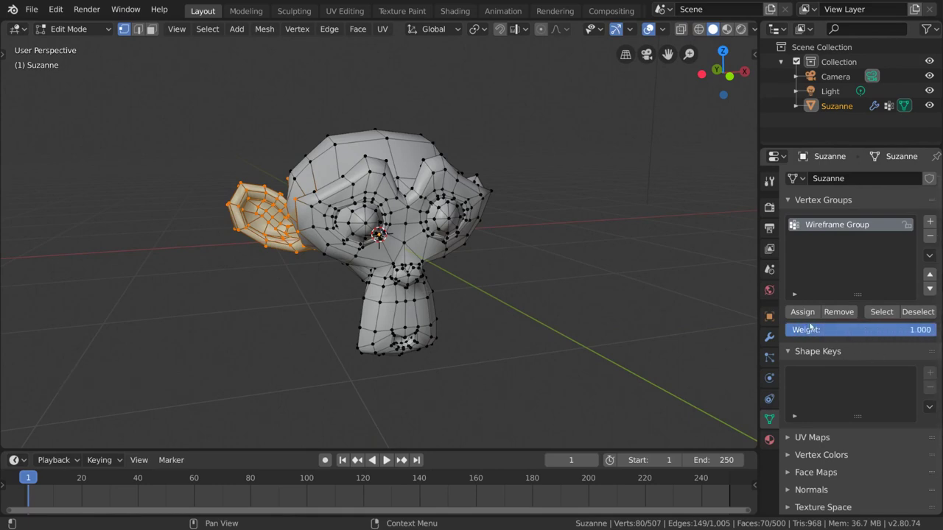
{"action": "left_click", "coordinate": [808, 319]}
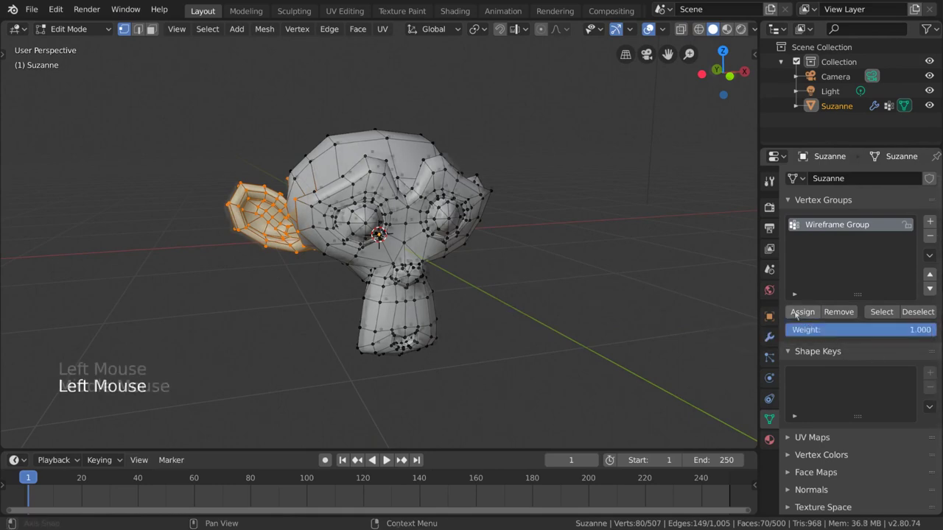
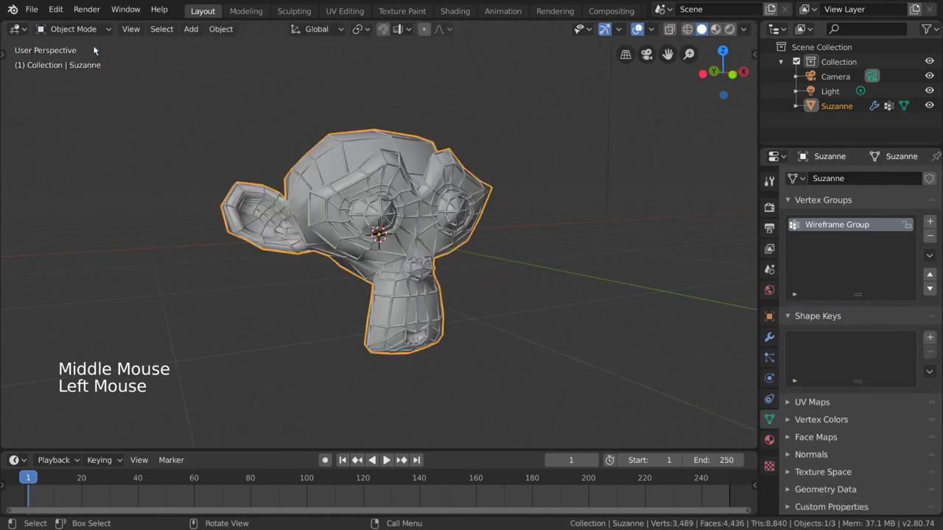
Step: Set the Wireframe modifier's Vertex Group to 'Wireframe Group' so only one ear shows wires
{"action": "middle_click", "coordinate": [525, 244]}
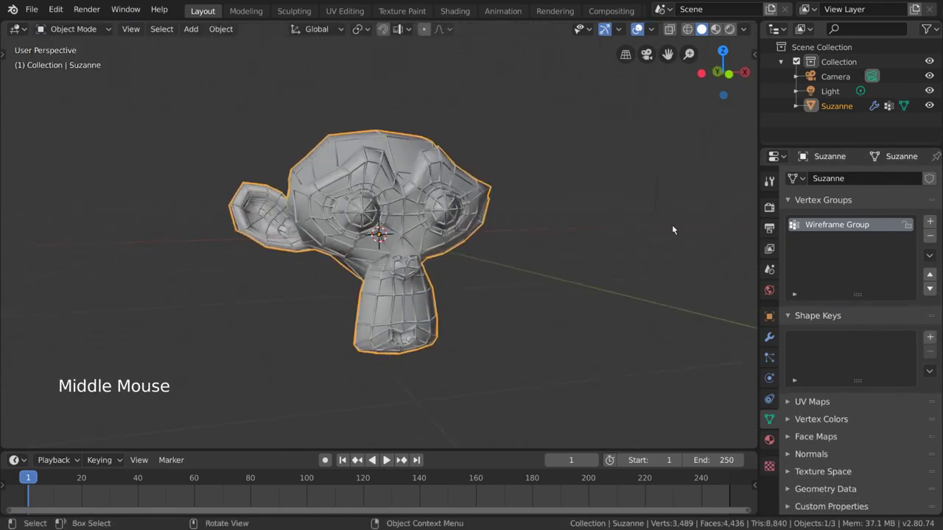
{"action": "left_click", "coordinate": [773, 344]}
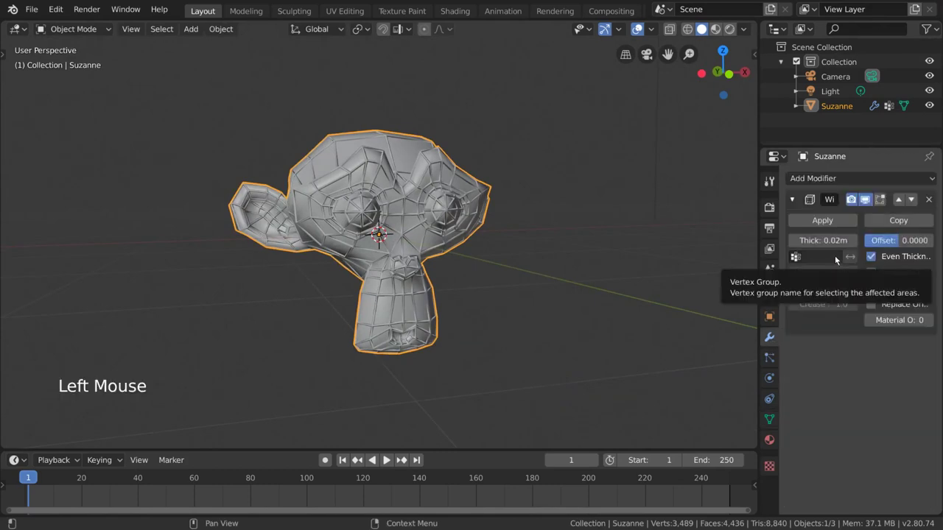
{"action": "left_click", "coordinate": [839, 258]}
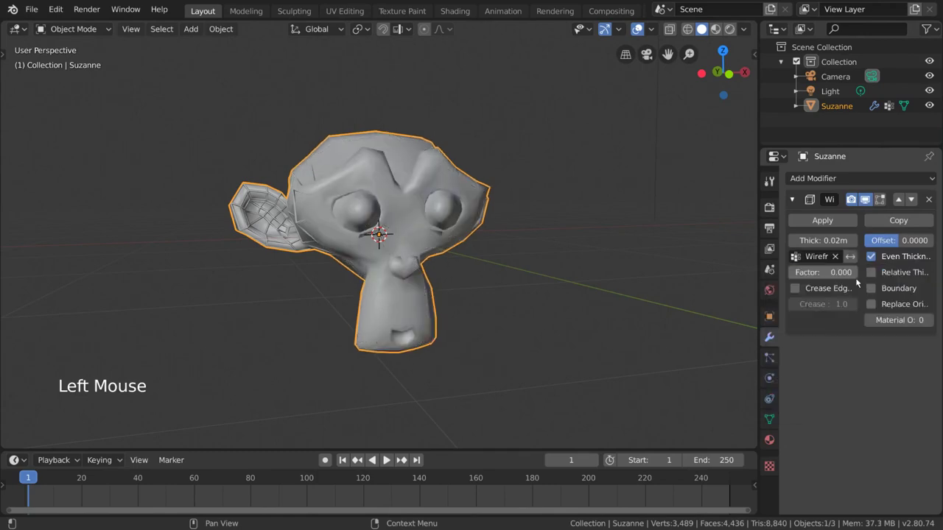
Step: Orbit around Suzanne to inspect the wireframed ear and the back of the head
{"action": "middle_click", "coordinate": [501, 280]}
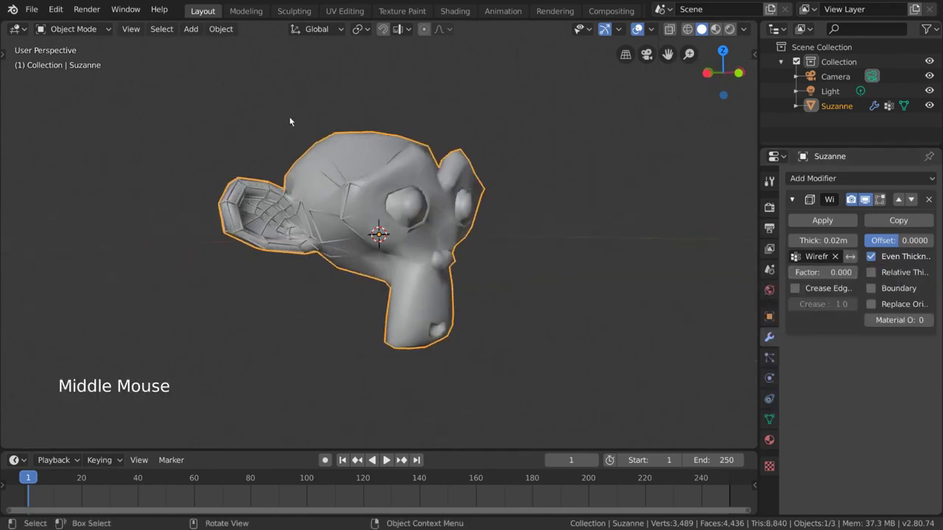
{"action": "middle_click", "coordinate": [375, 172]}
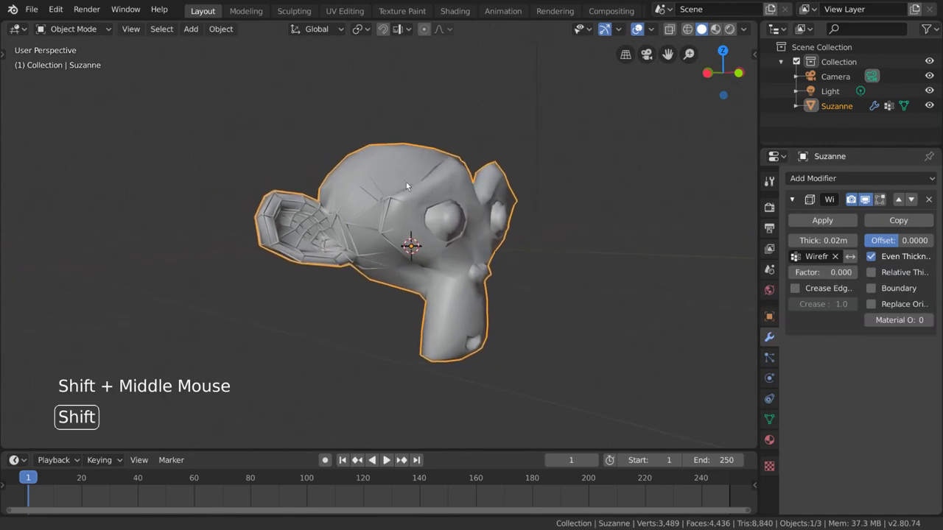
{"action": "scroll", "scroll_direction": "up", "scroll_amount": 3}
{"action": "middle_click", "coordinate": [407, 185]}
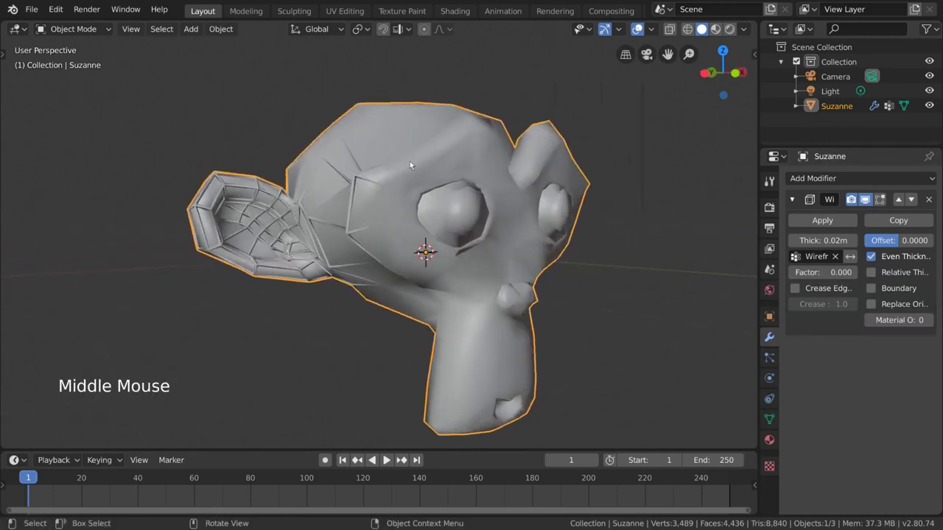
{"action": "middle_click", "coordinate": [557, 282]}
{"action": "scroll", "scroll_direction": "down", "scroll_amount": 3}
{"action": "scroll", "scroll_direction": "down", "scroll_amount": 3}
{"action": "middle_click", "coordinate": [479, 269]}
{"action": "middle_click", "coordinate": [450, 263]}
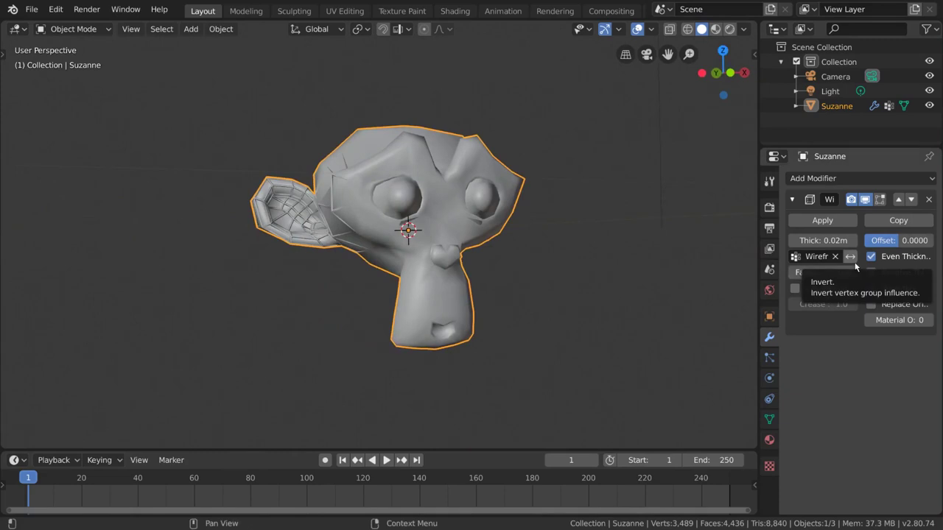
{"action": "left_click", "coordinate": [857, 264]}
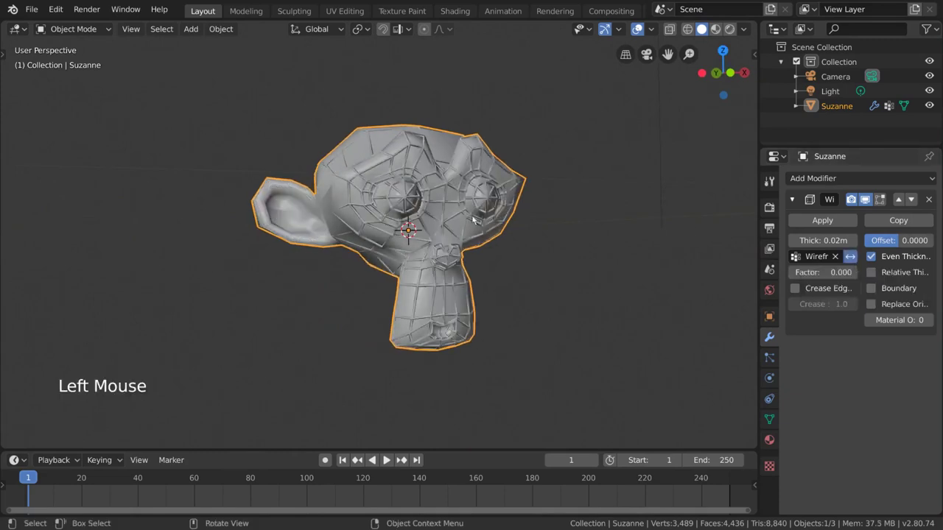
{"action": "middle_click", "coordinate": [499, 97]}
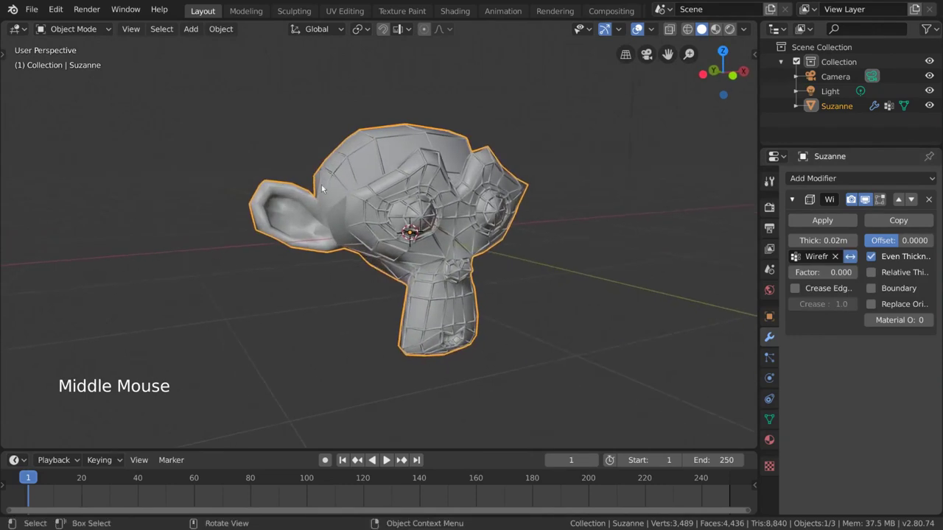
{"action": "middle_click", "coordinate": [574, 155]}
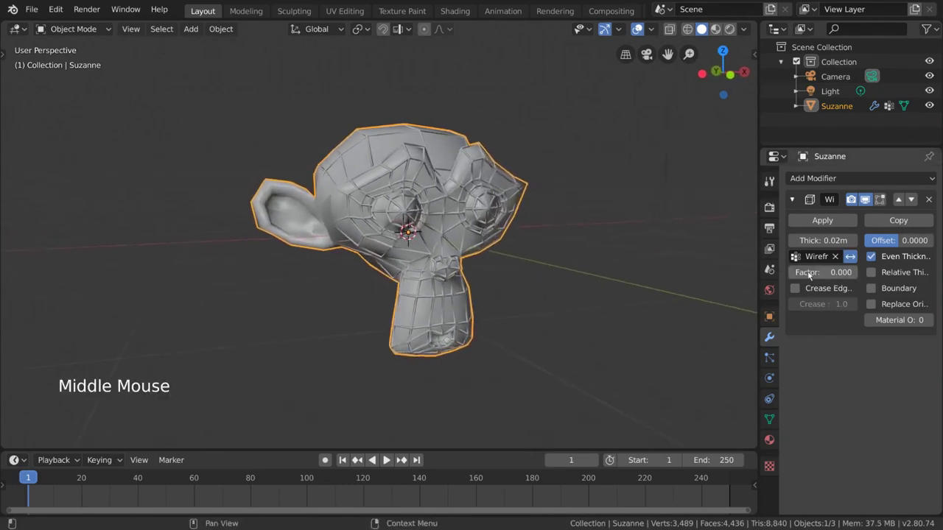
{"action": "left_click", "coordinate": [820, 275]}
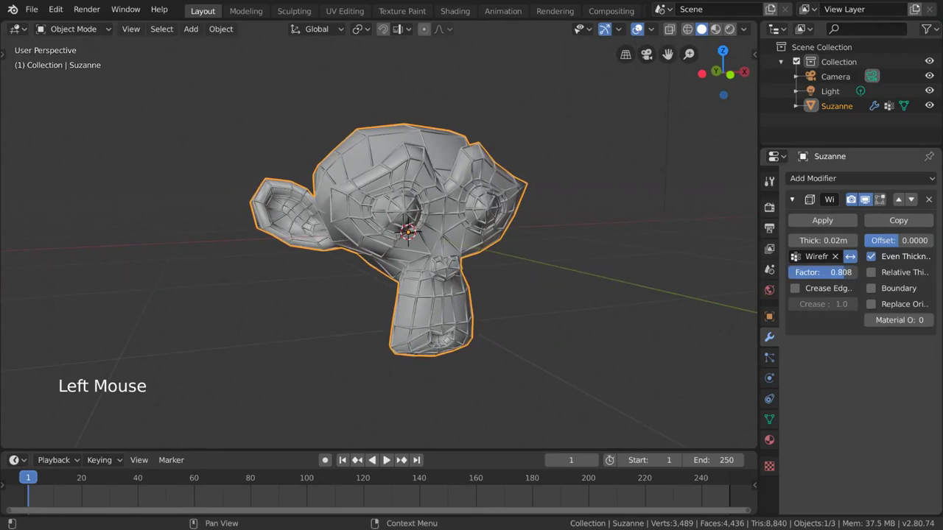
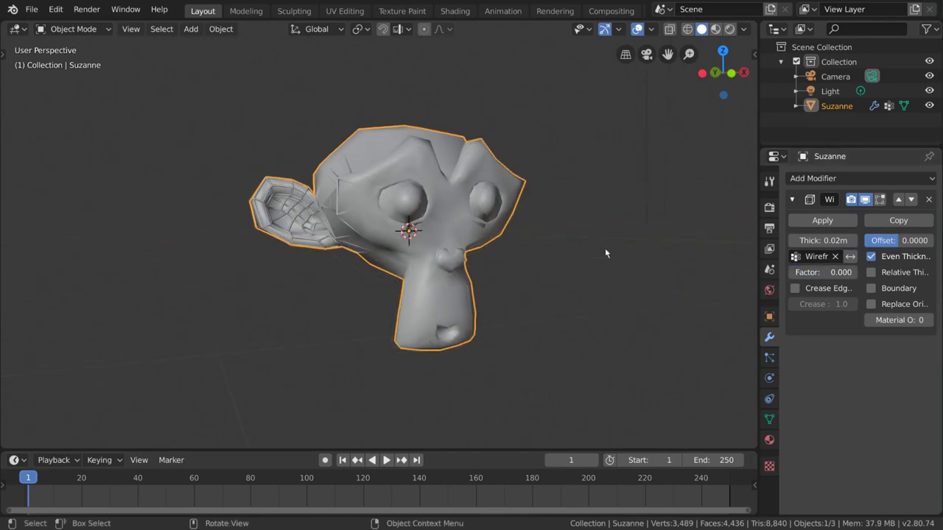
Step: Weight-paint Wireframe Group around the right eye and nose, then return to Object Mode
{"action": "key", "text": "ctrl+Tab"}
{"action": "left_click", "coordinate": [419, 264]}
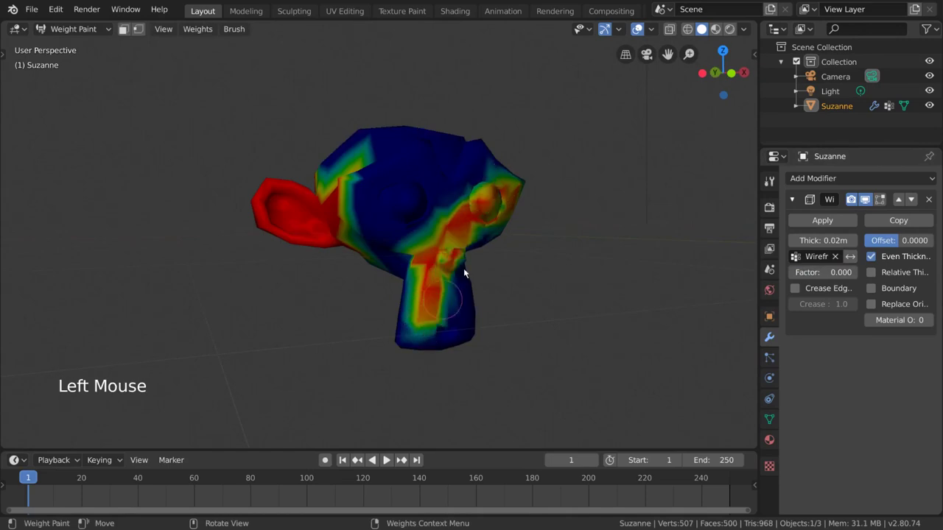
{"action": "key", "text": "ctrl+Tab"}
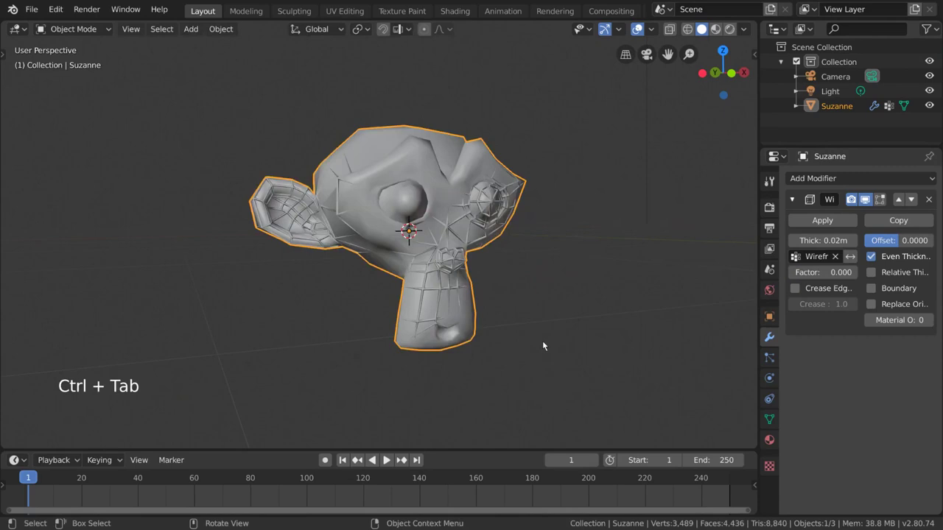